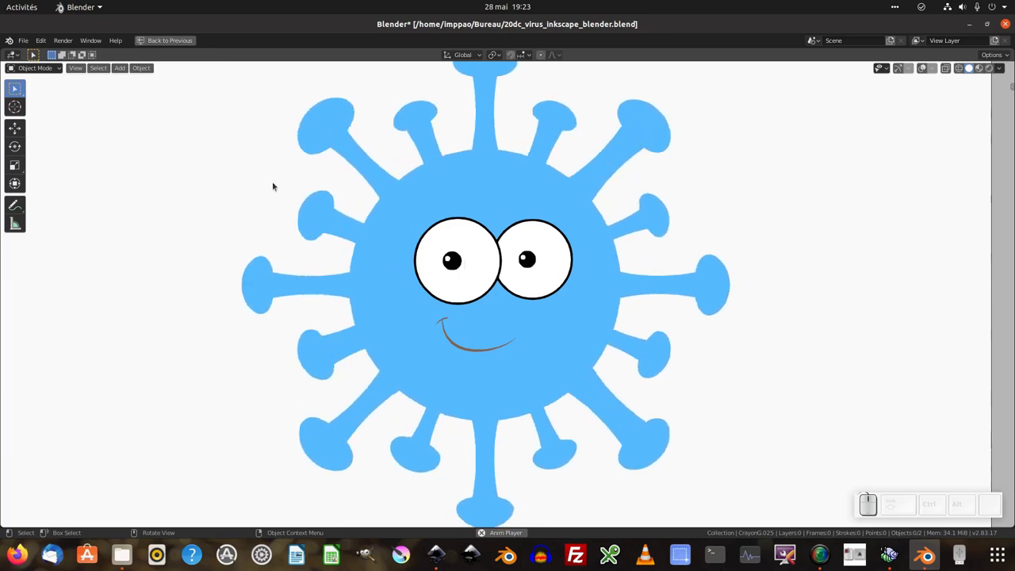
# Step: Play the virus blink animation, then bring up the Blender splash screen
pyautogui.click(8, 43)
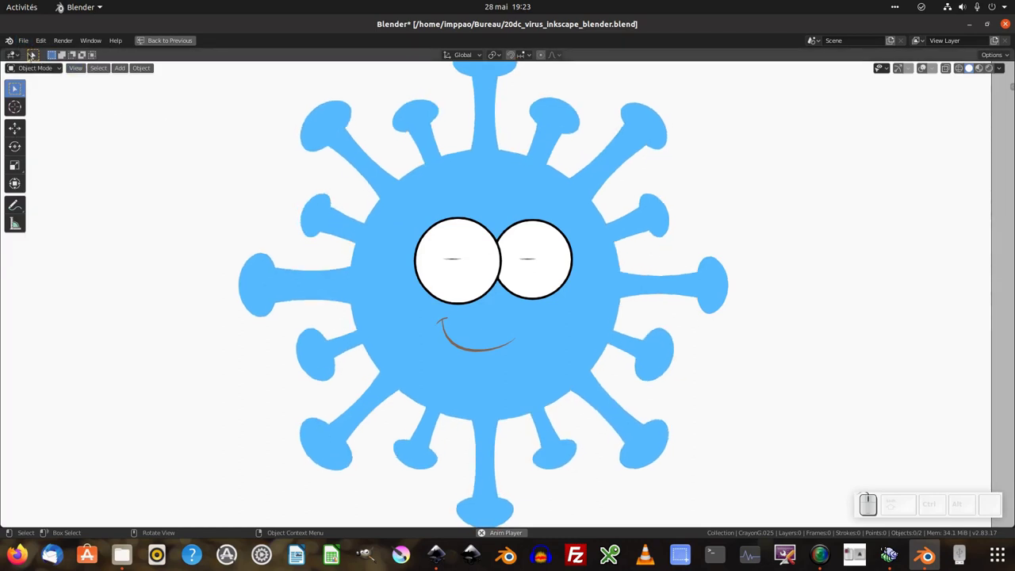
pyautogui.click(10, 46)
pyautogui.click(20, 56)
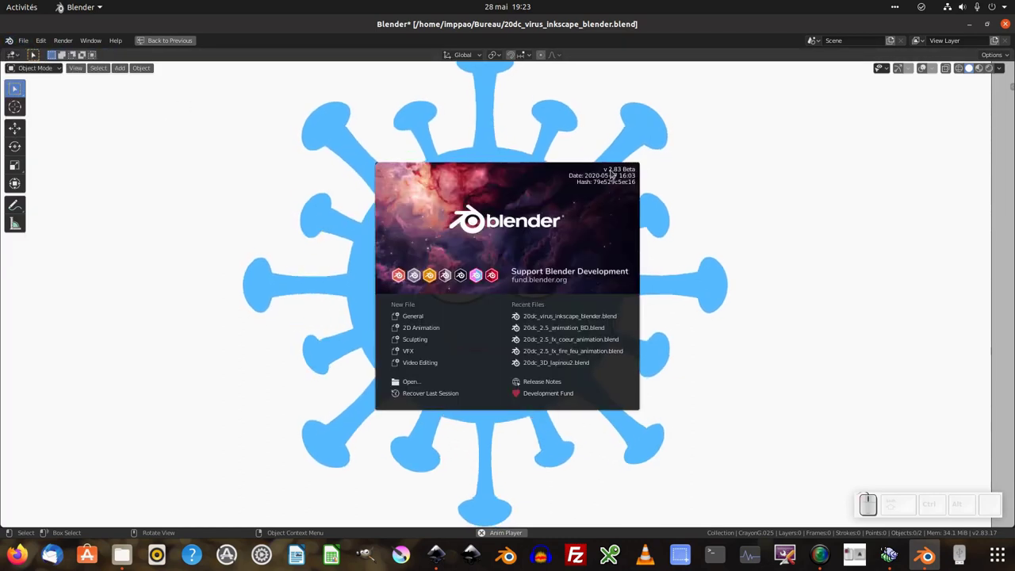
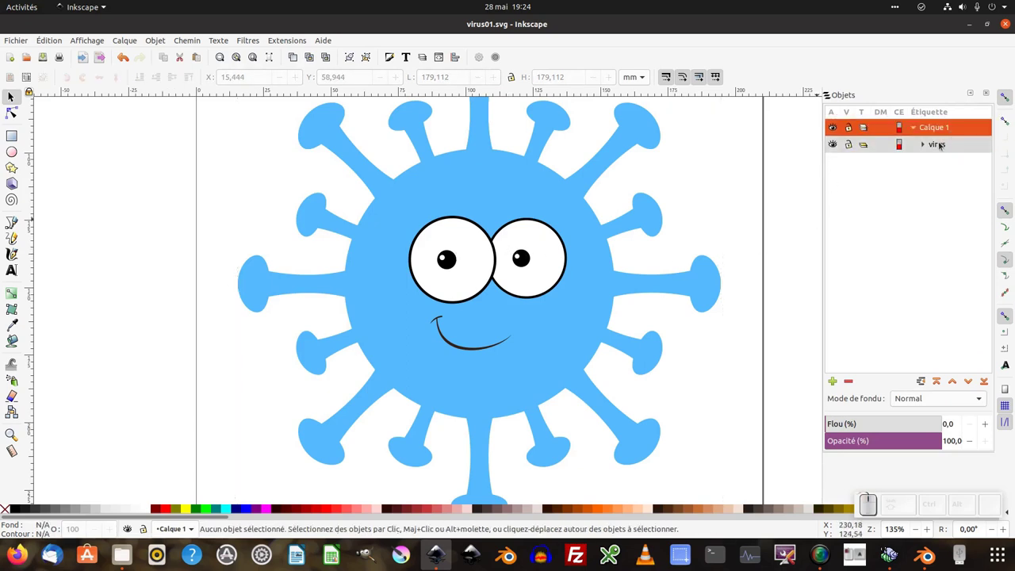
# Step: Select the virus group and save the drawing over the existing virus01.svg on the desktop
pyautogui.click(944, 146)
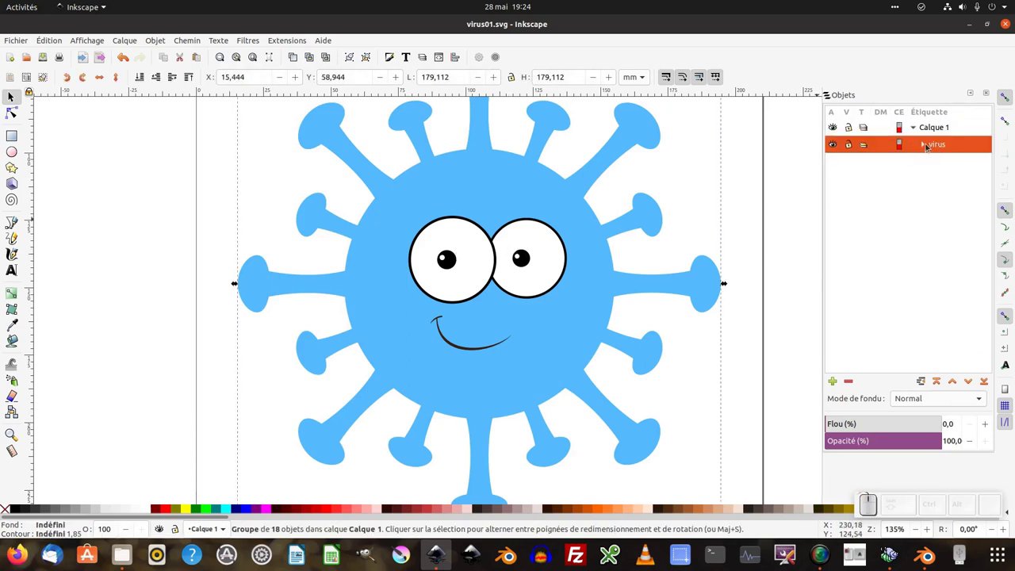
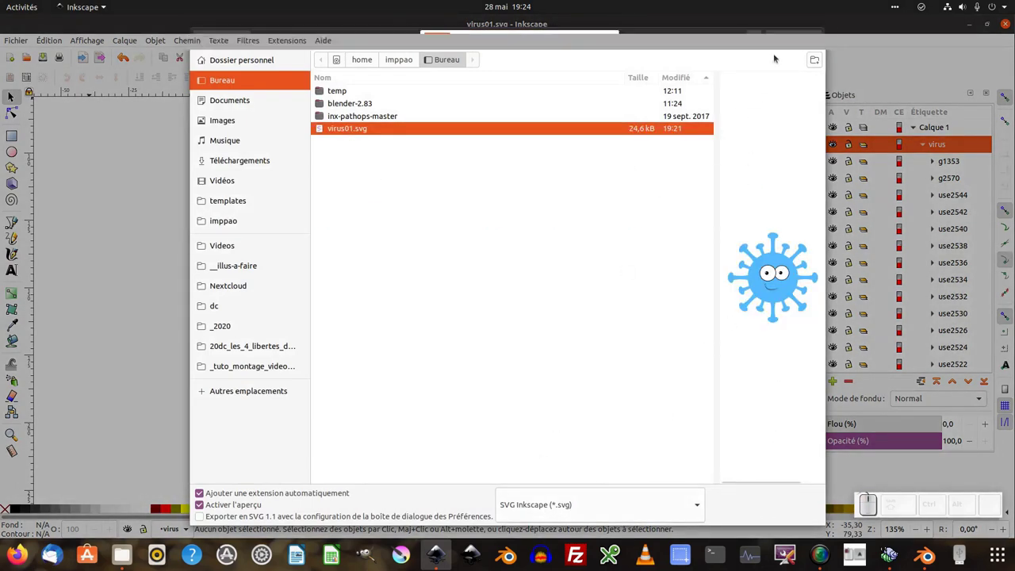
pyautogui.click(794, 37)
pyautogui.click(597, 316)
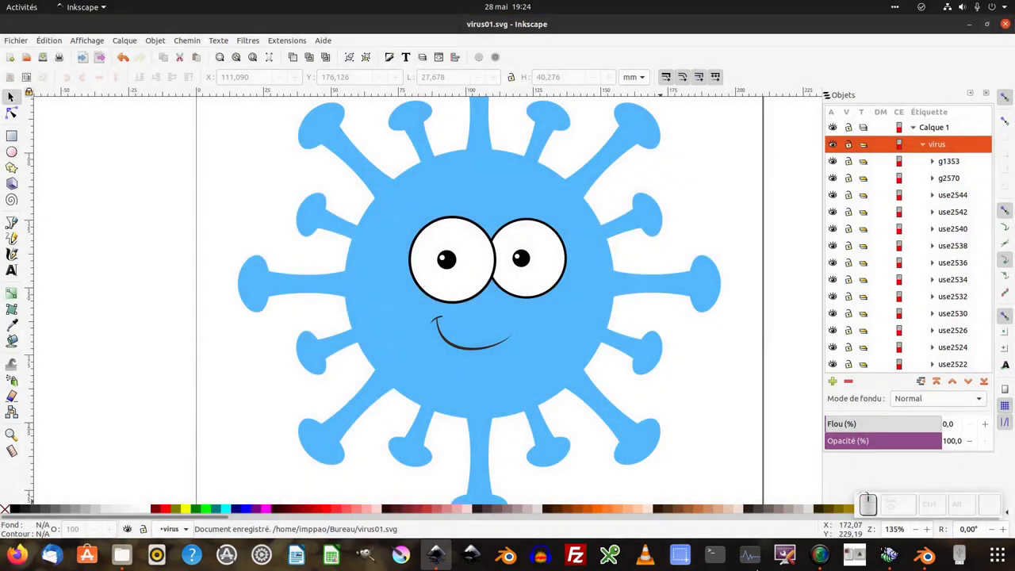
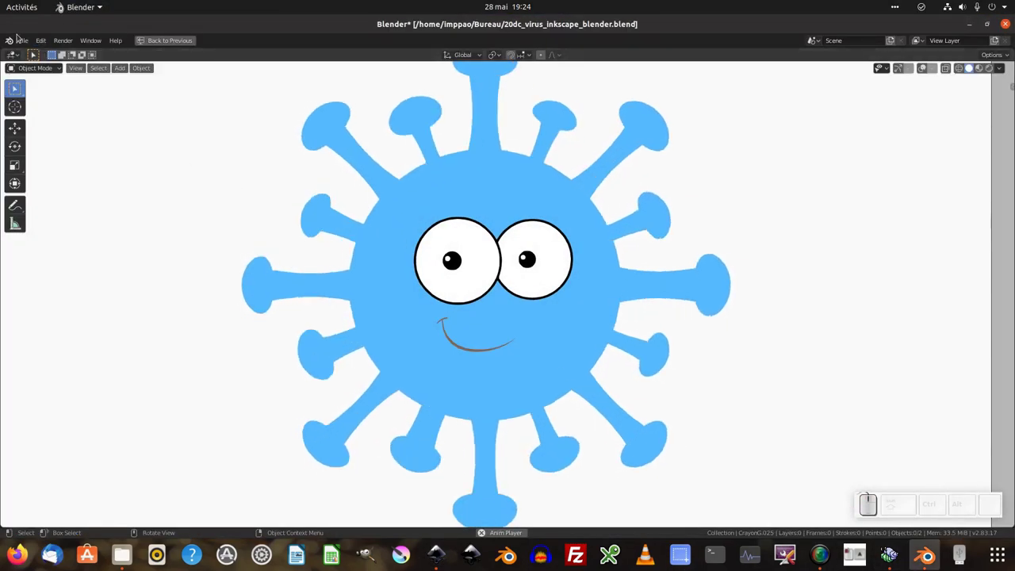
# Step: Start a new 2D Animation scene and import virus01.svg from the Bureau desktop folder
pyautogui.click(25, 40)
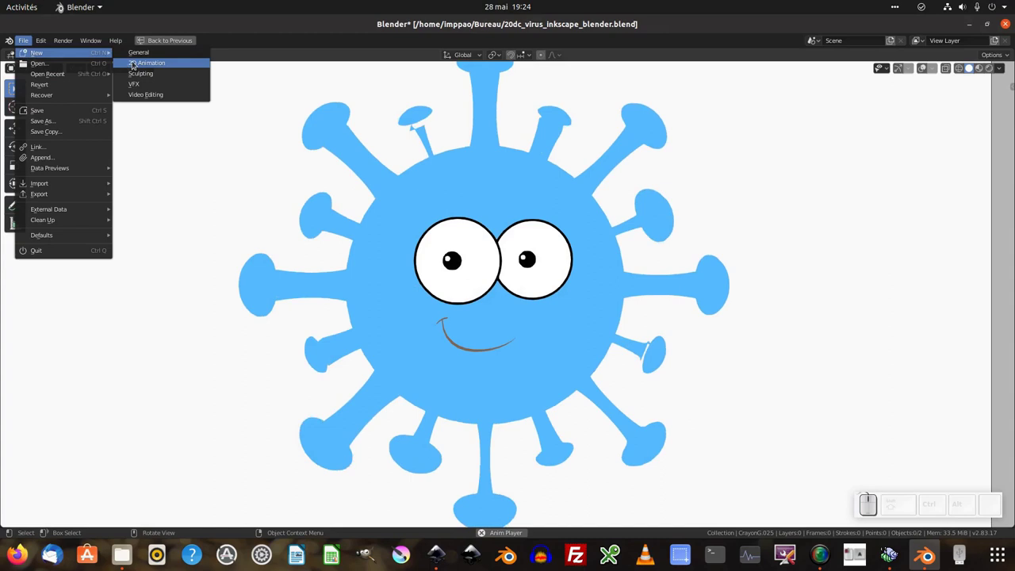
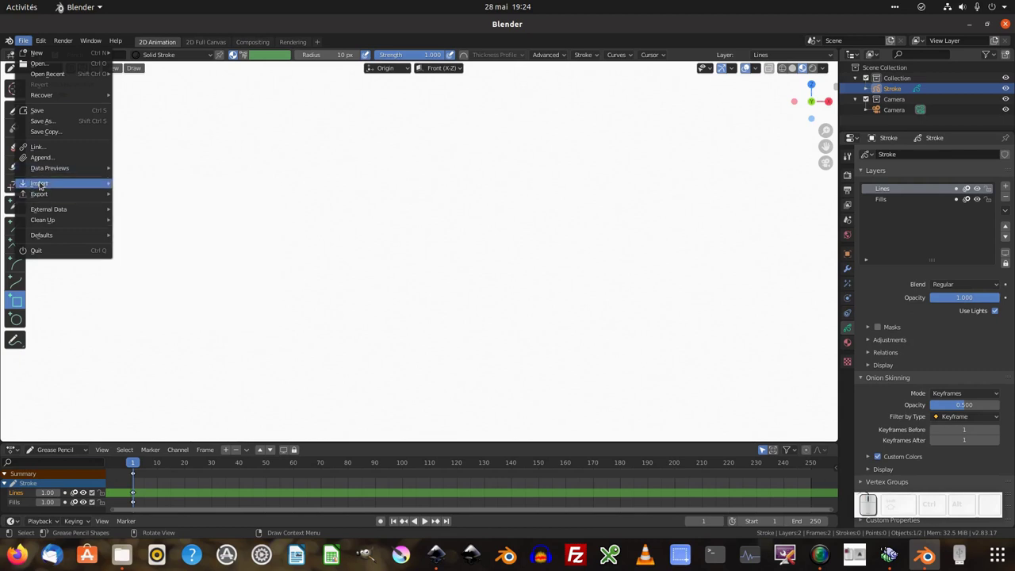
pyautogui.click(196, 216)
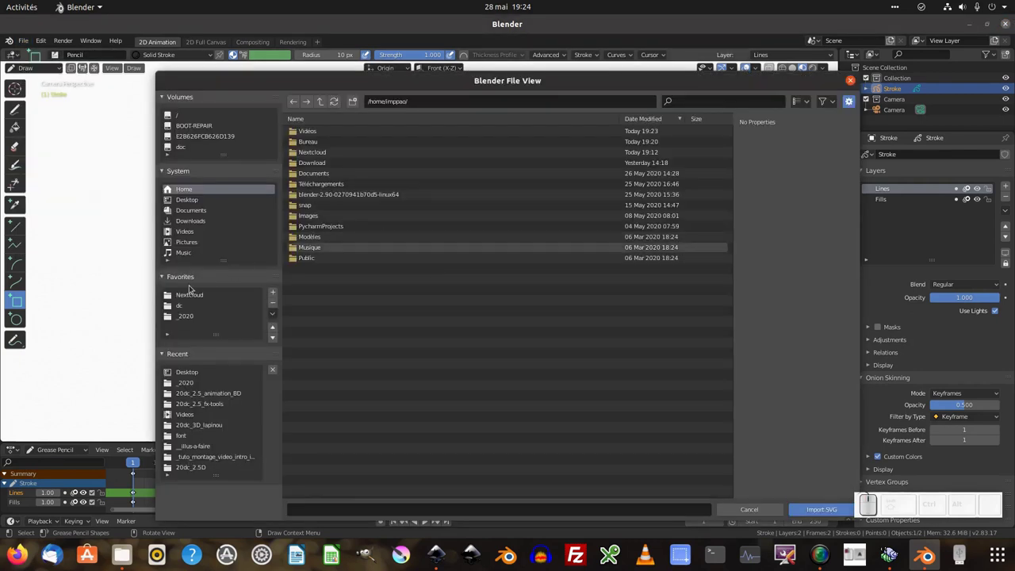
pyautogui.click(198, 205)
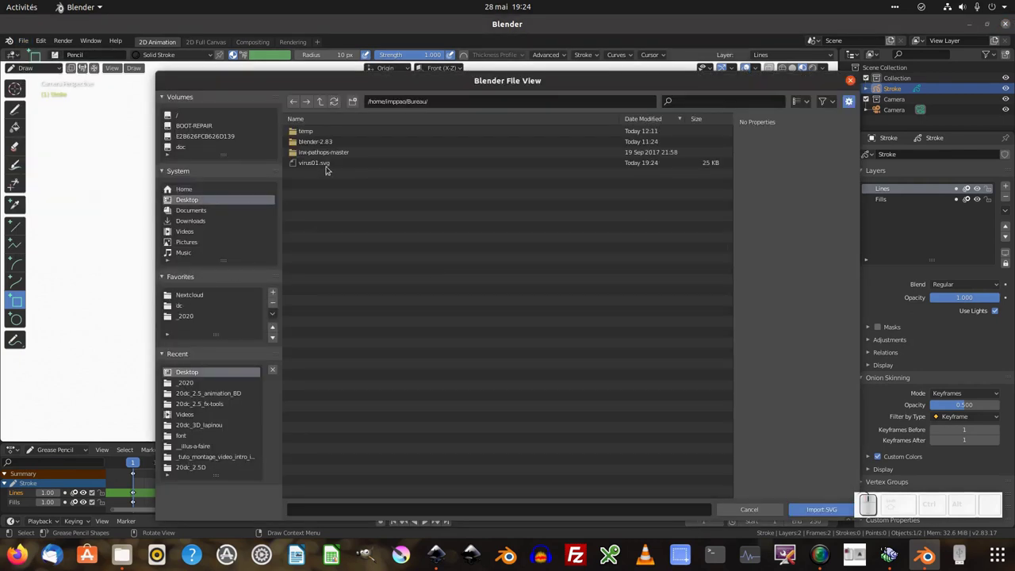
pyautogui.click(319, 169)
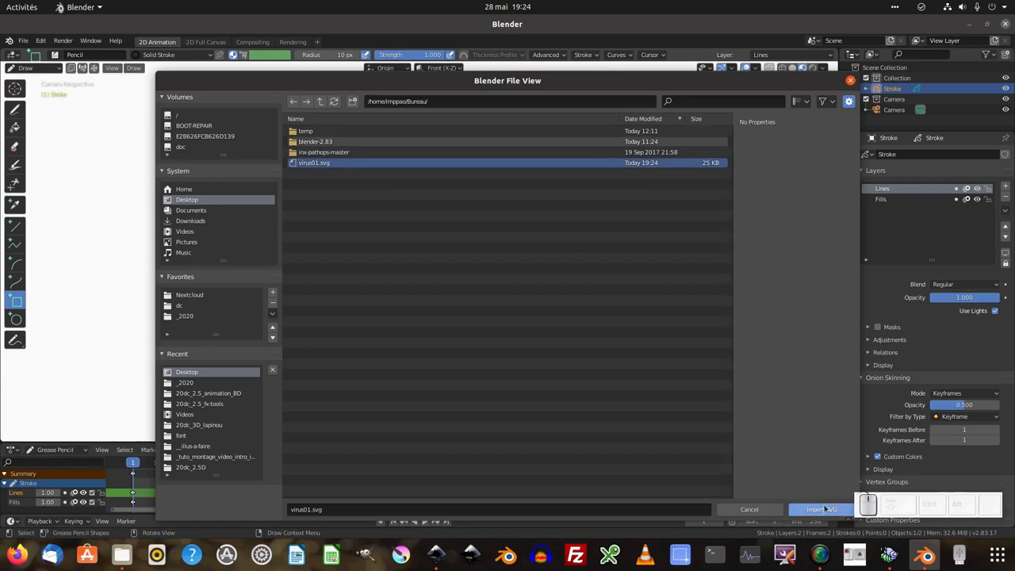
pyautogui.click(826, 511)
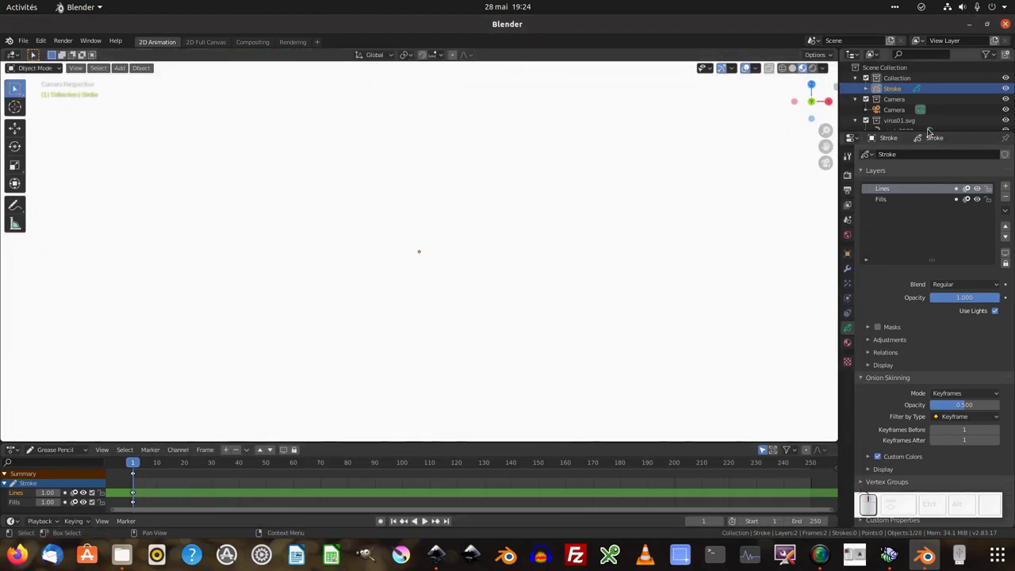
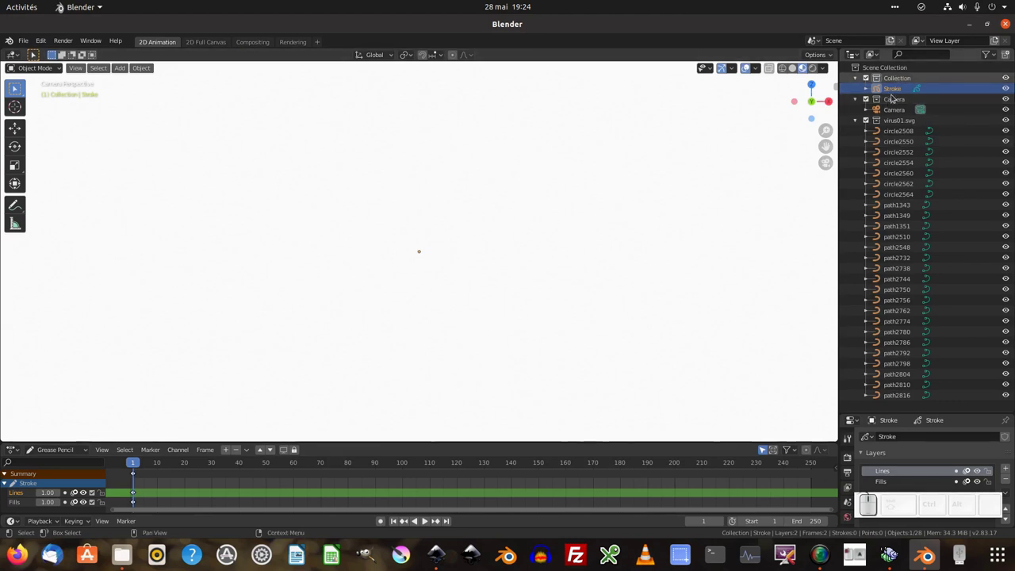
# Step: Expand the virus01.svg collection in the Outliner and select its curve objects, including path1343
pyautogui.click(894, 103)
pyautogui.click(899, 111)
pyautogui.click(896, 125)
pyautogui.click(859, 121)
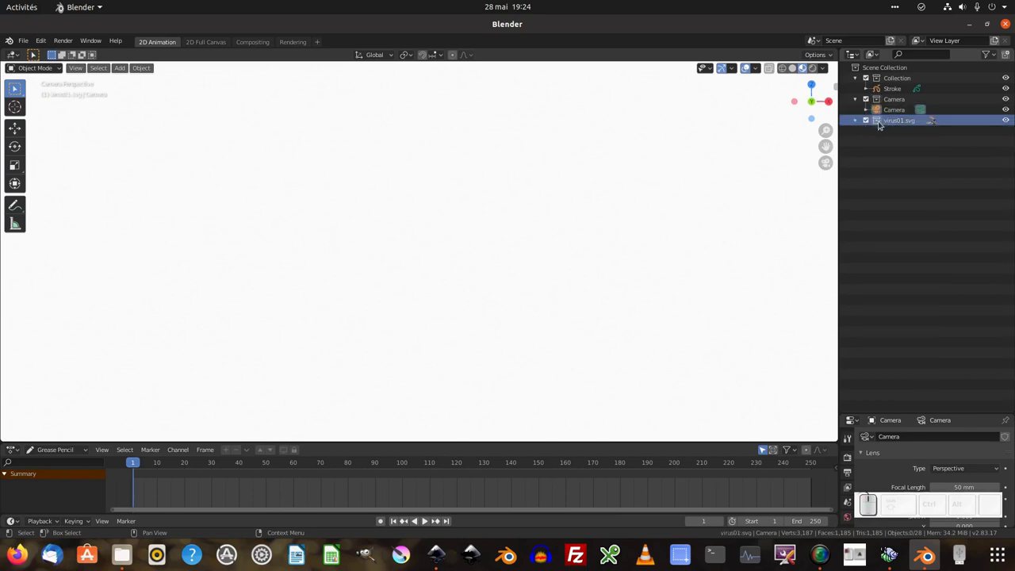
pyautogui.click(861, 122)
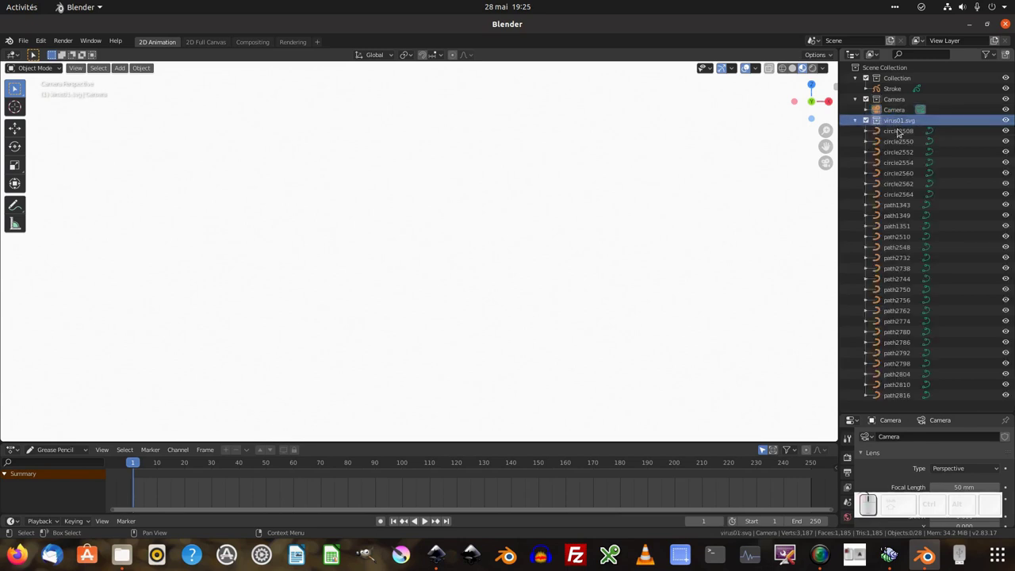
pyautogui.click(901, 131)
pyautogui.click(901, 141)
pyautogui.doubleClick(904, 172)
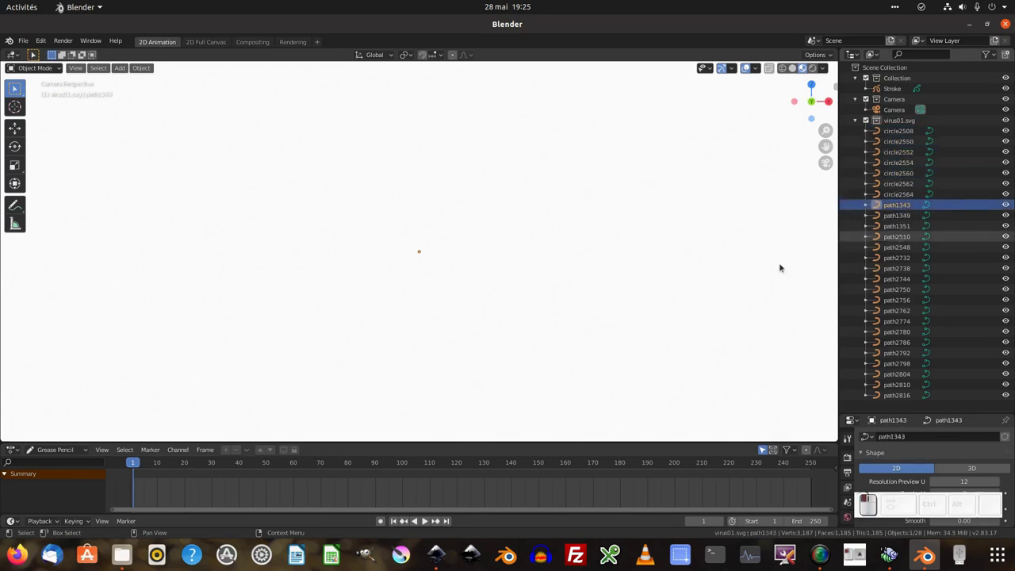
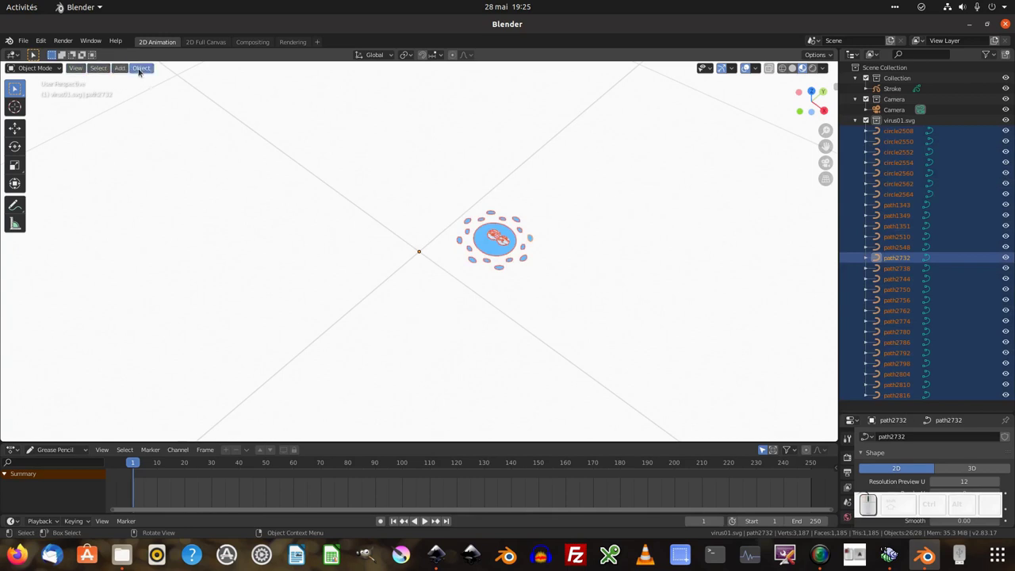
# Step: Convert the selected curves to grease pencil and join them into one CrayonG object
pyautogui.click(139, 85)
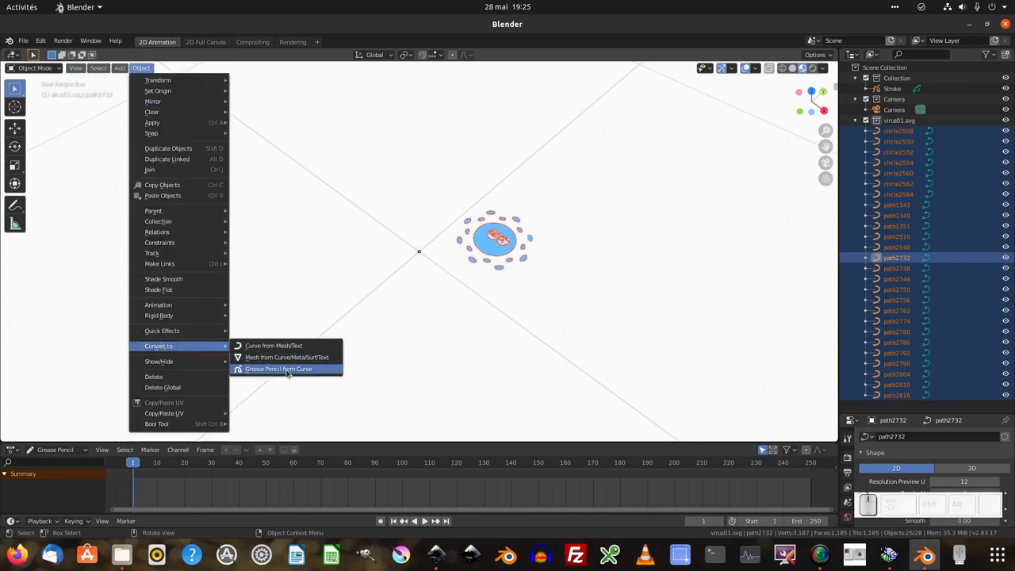
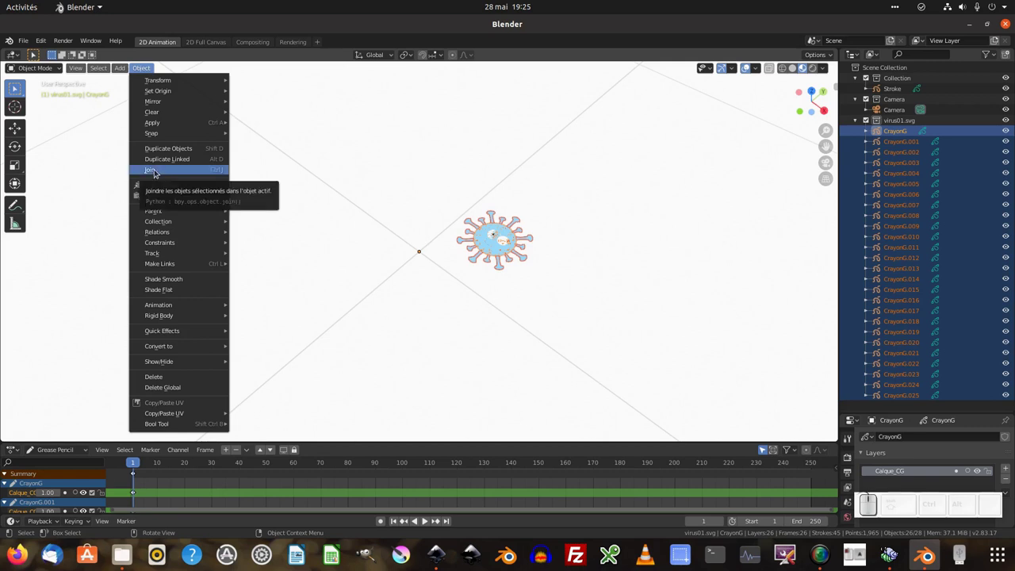
pyautogui.click(157, 172)
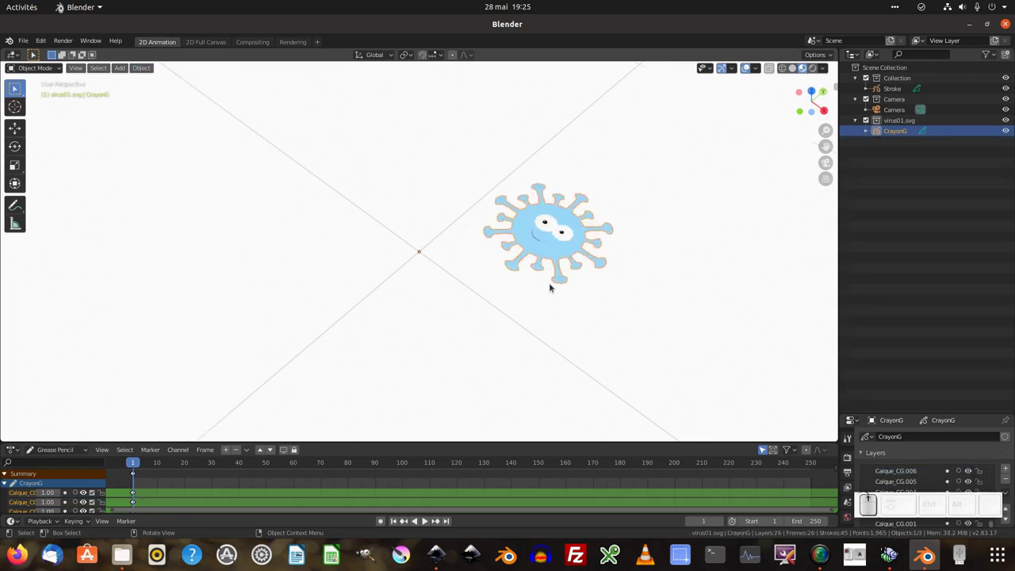
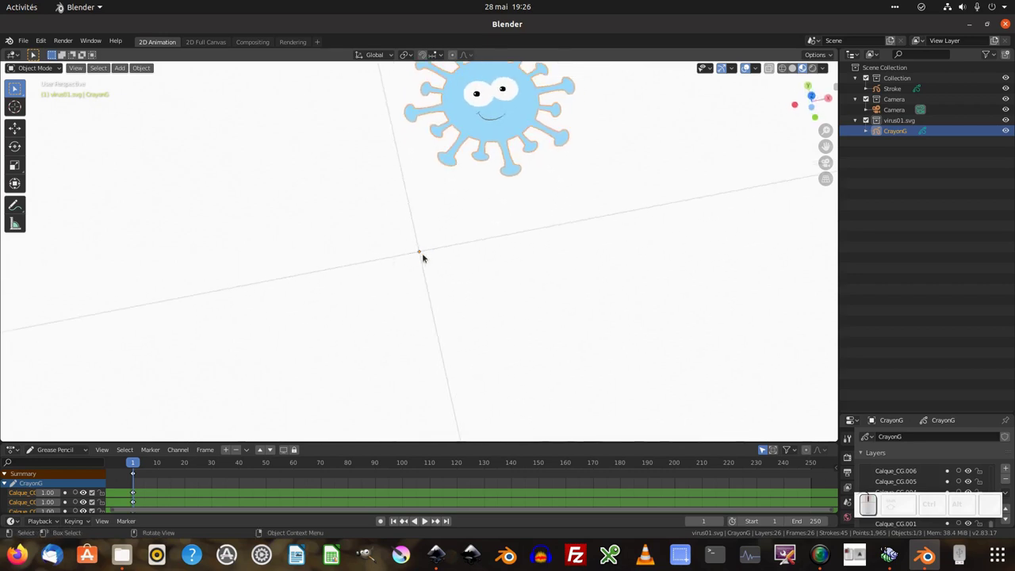
# Step: Reset CrayonG's origin, then start a resize and cancel it to keep the original size
pyautogui.scroll(-3)
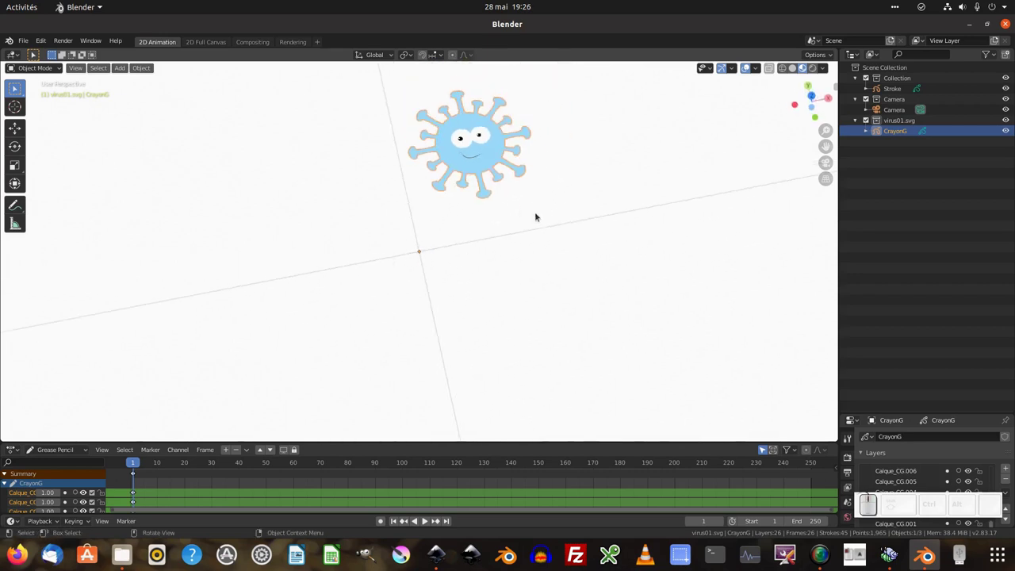
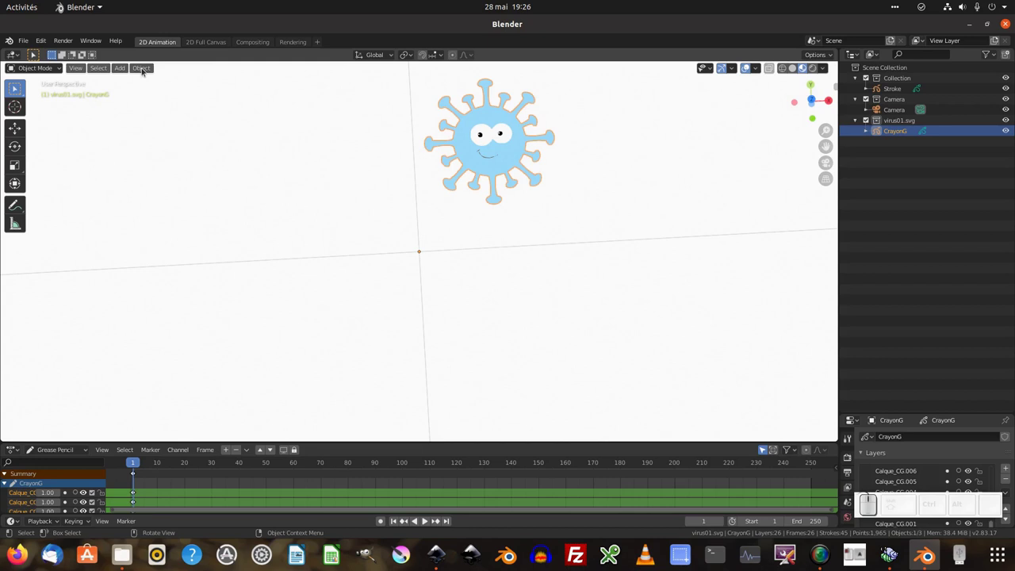
pyautogui.click(145, 71)
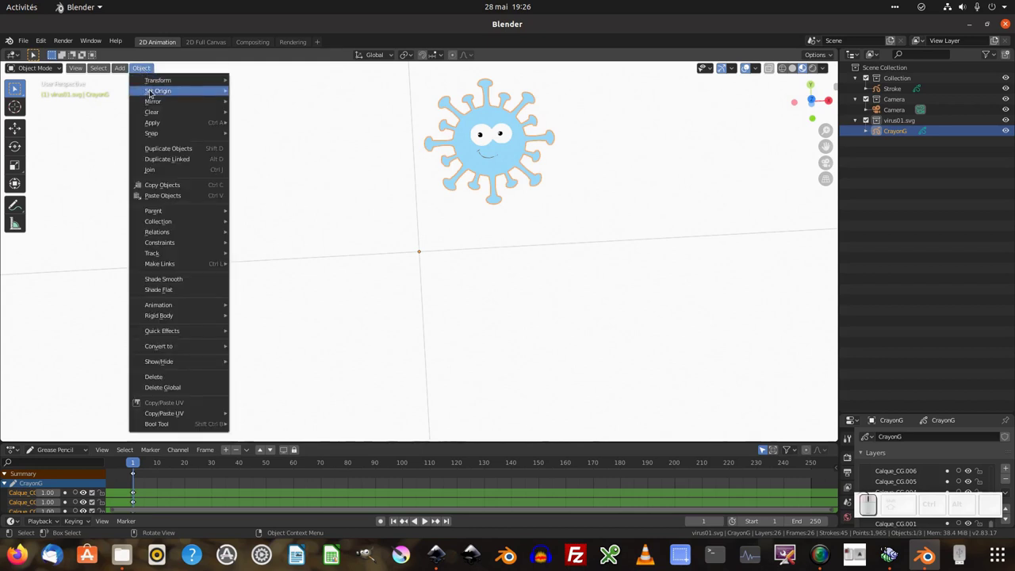
pyautogui.click(276, 107)
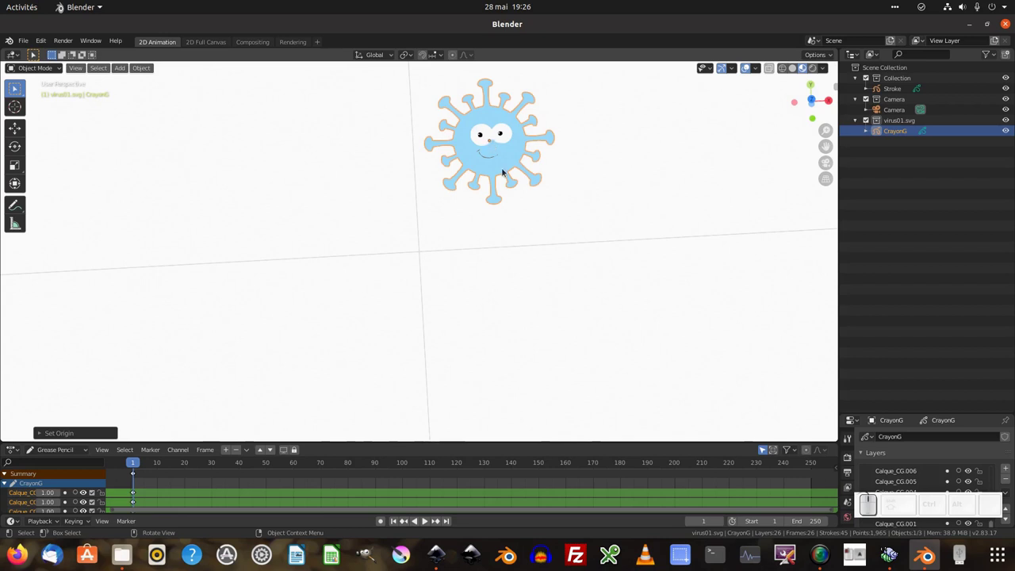
pyautogui.scroll(-3)
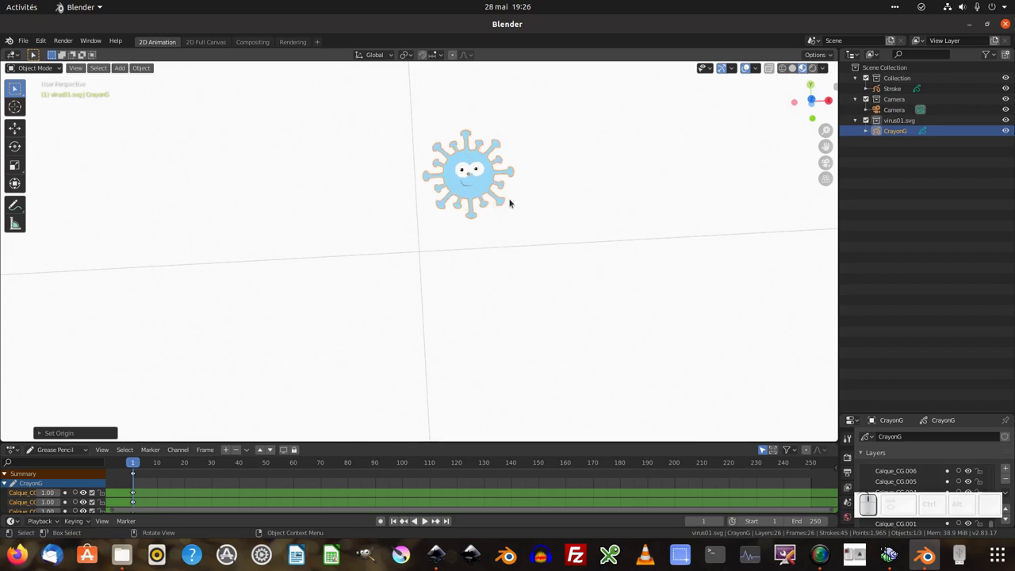
pyautogui.press('s')
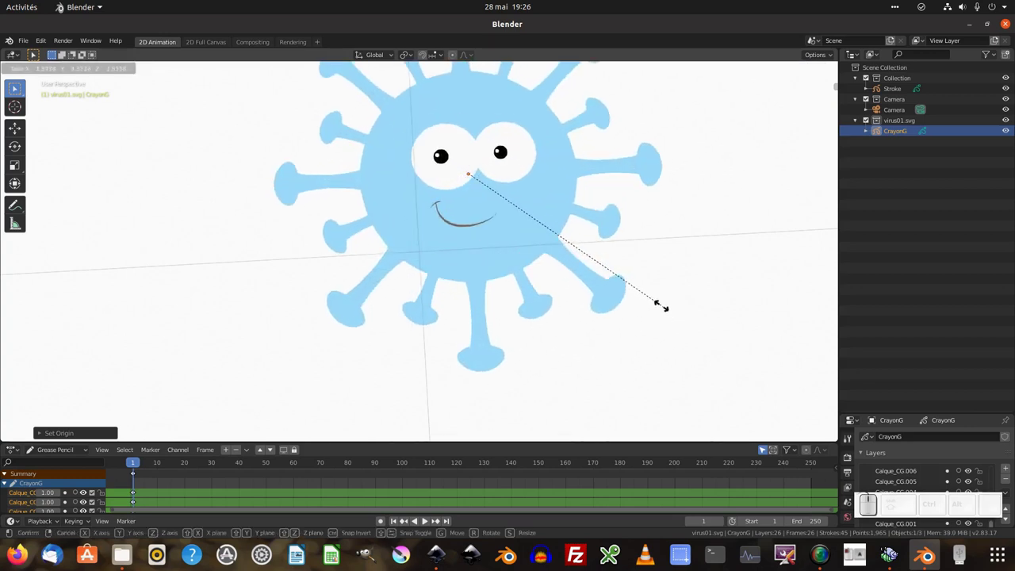
pyautogui.press('Escape')
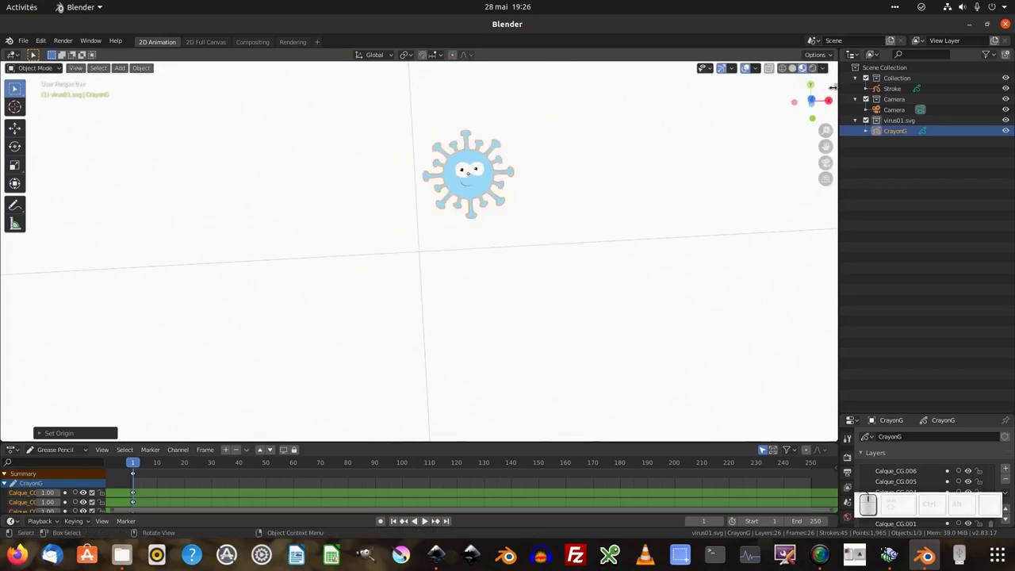
# Step: Enlarge the virus drawing and rotate it 90° on the X axis to stand it upright
pyautogui.press('n')
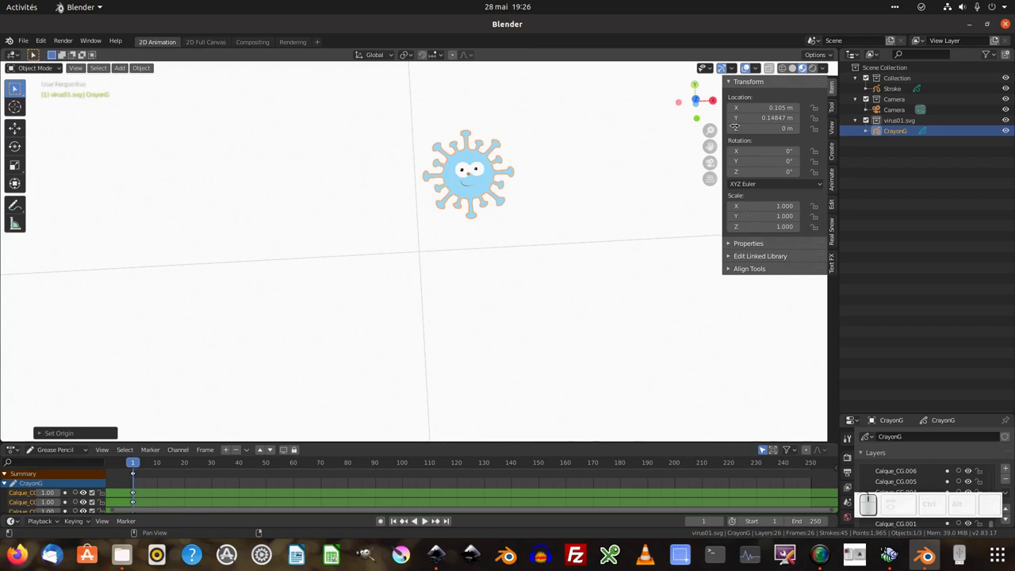
pyautogui.press('s')
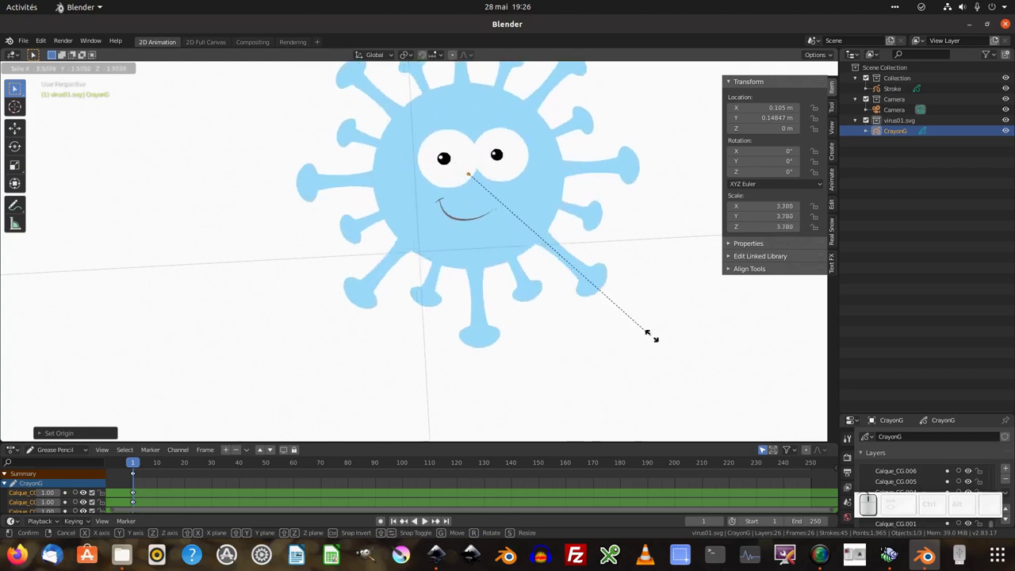
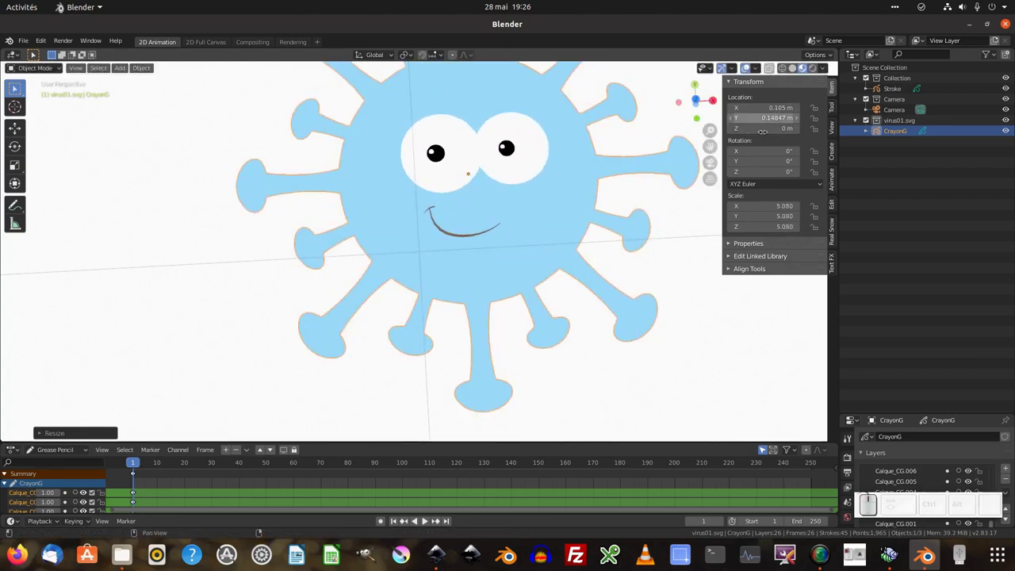
pyautogui.scroll(-3)
pyautogui.press('r')
pyautogui.press('x')
pyautogui.press('KP_9')
pyautogui.press('KP_0')
pyautogui.press('Return')
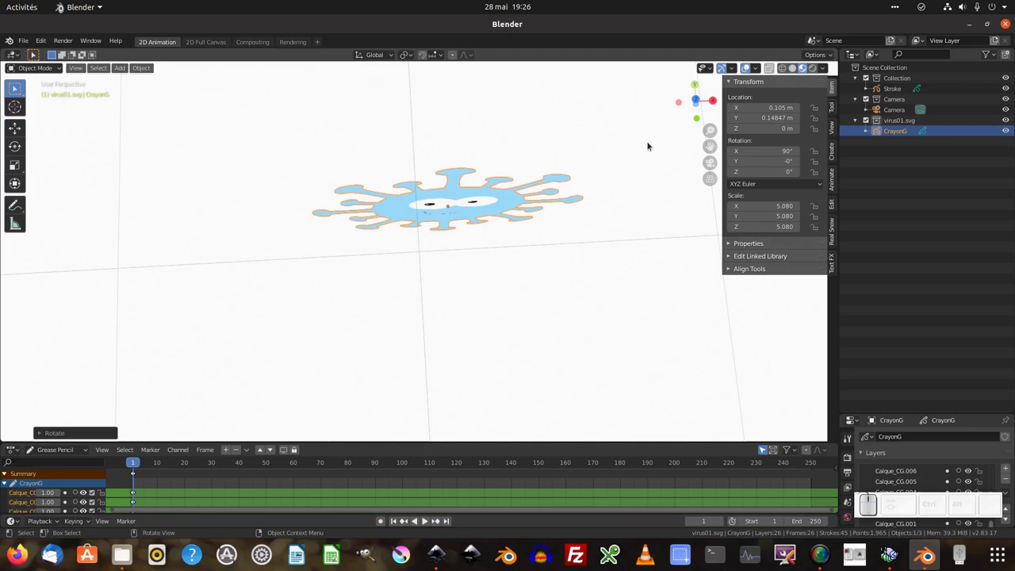
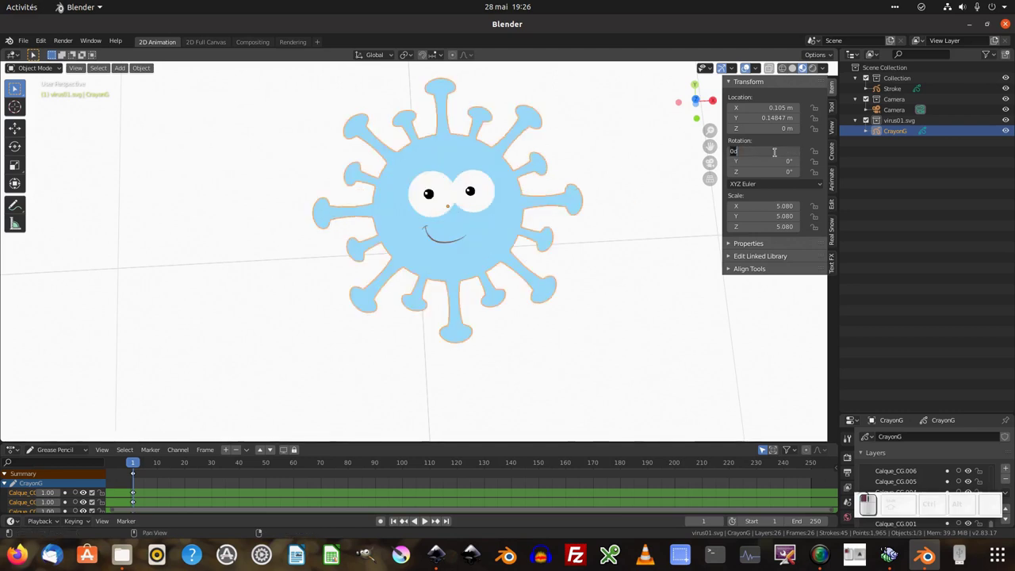
pyautogui.press('KP_9')
pyautogui.press('Return')
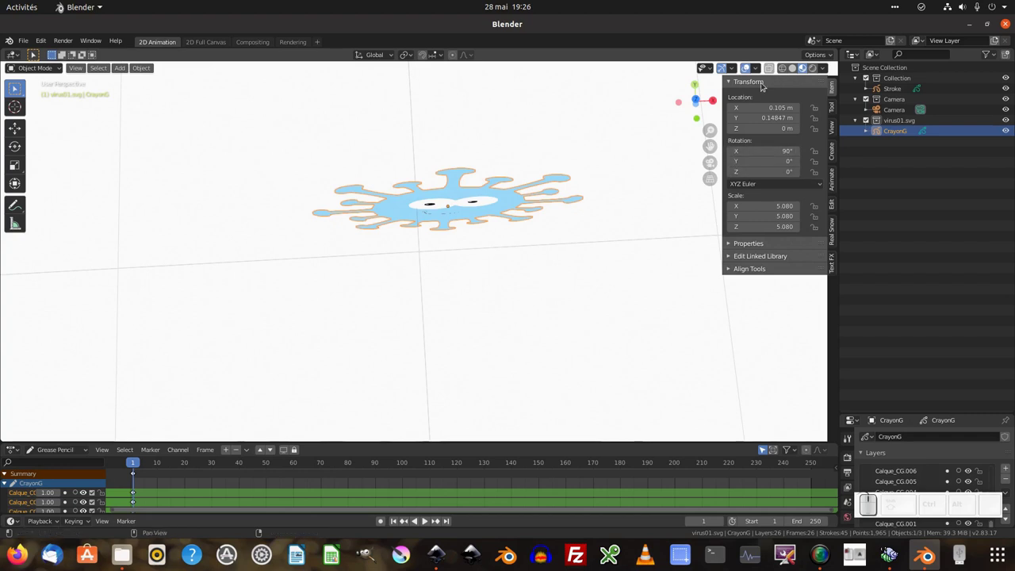
# Step: Hide the sidebar, view the scene through the camera and start resizing the virus to fit the frame
pyautogui.press('n')
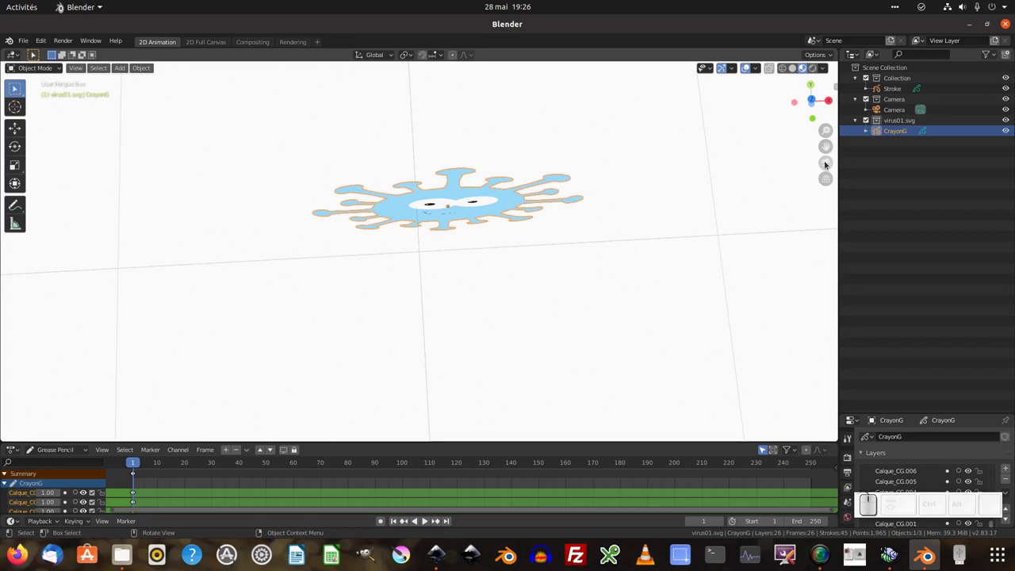
pyautogui.press('KP_0')
pyautogui.scroll(-3)
pyautogui.scroll(3)
pyautogui.scroll(-3)
pyautogui.press('s')
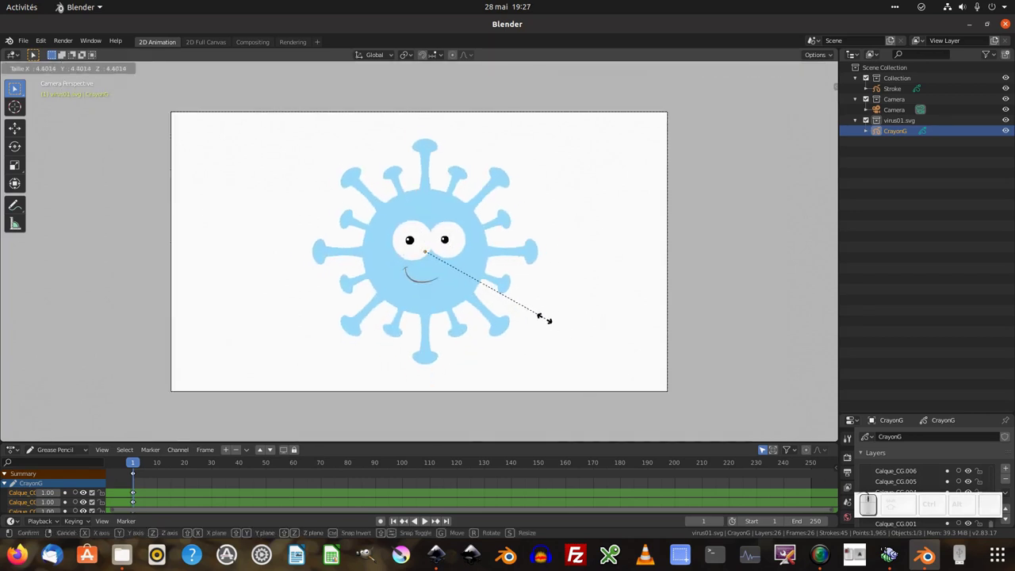
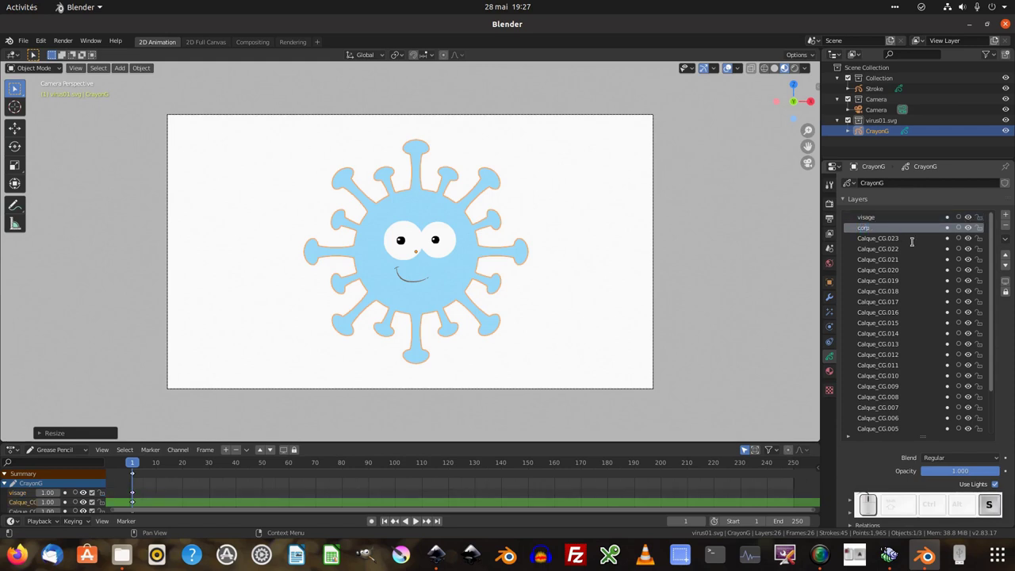
# Step: Confirm the body layer's name as corps and glance at the mode choices without switching
pyautogui.press('s')
pyautogui.press('Return')
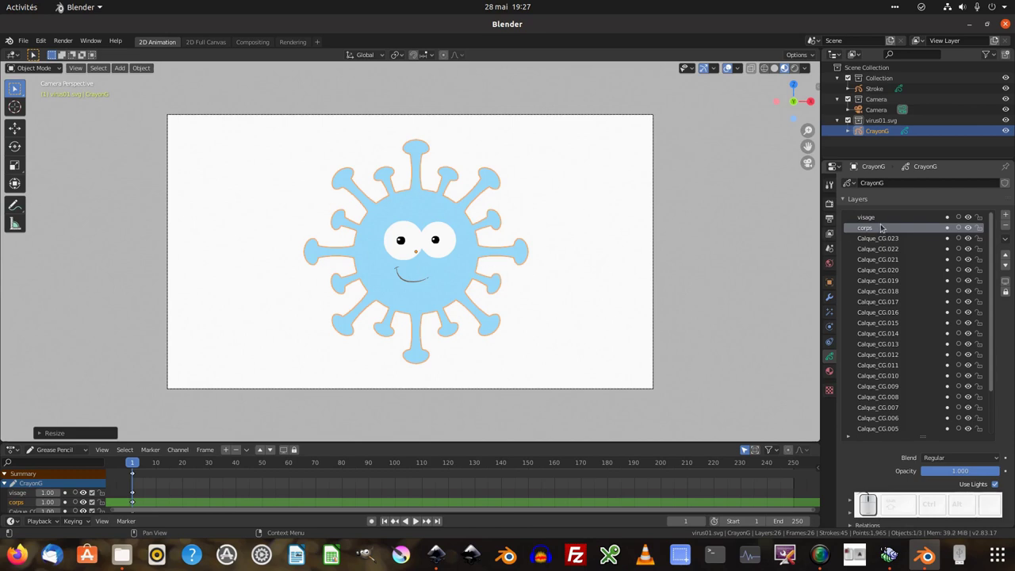
pyautogui.scroll(3)
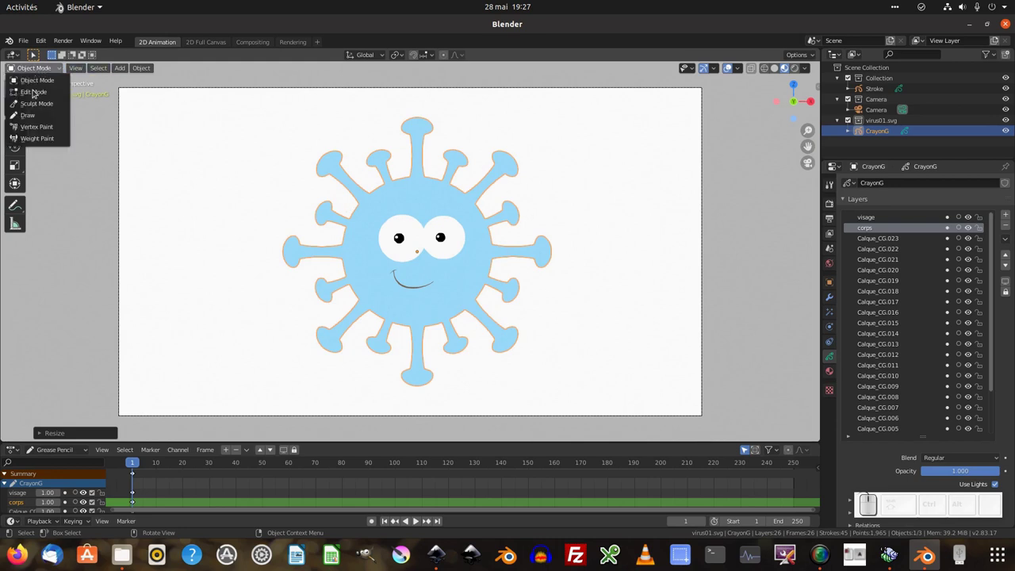
pyautogui.click(37, 70)
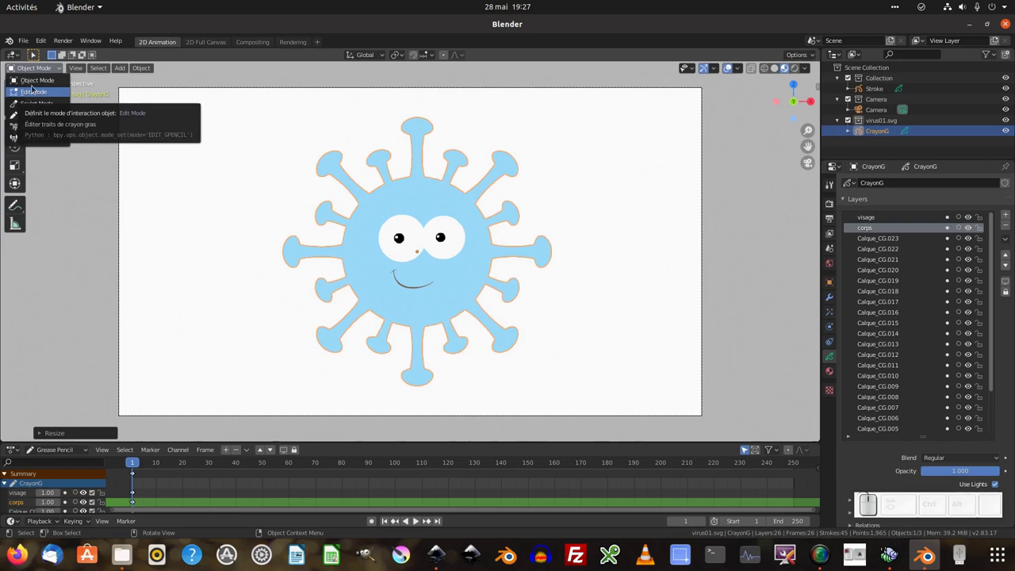
pyautogui.click(34, 70)
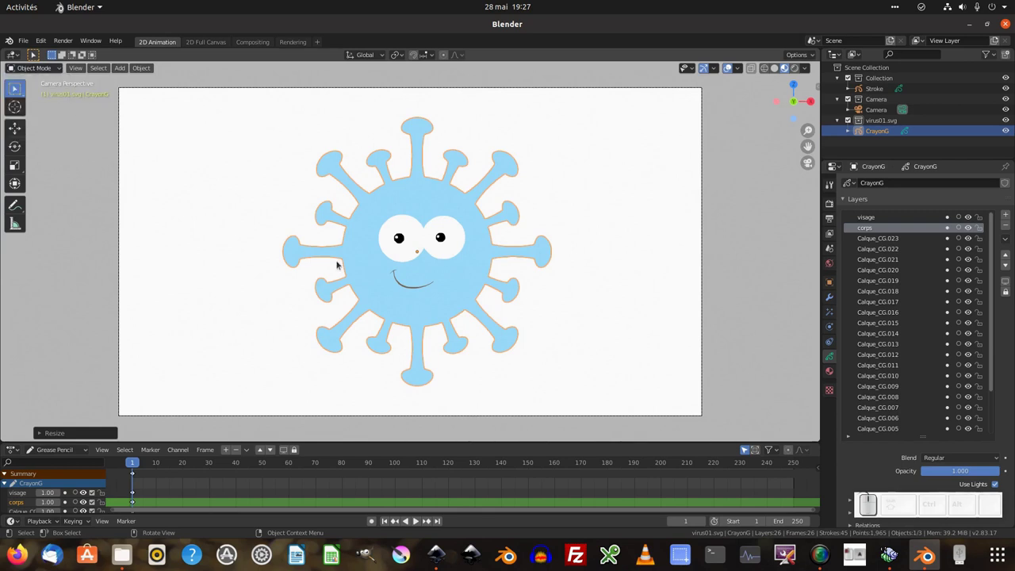
# Step: In Edit Mode, copy the virus body strokes and delete them from the layer
pyautogui.press('Tab')
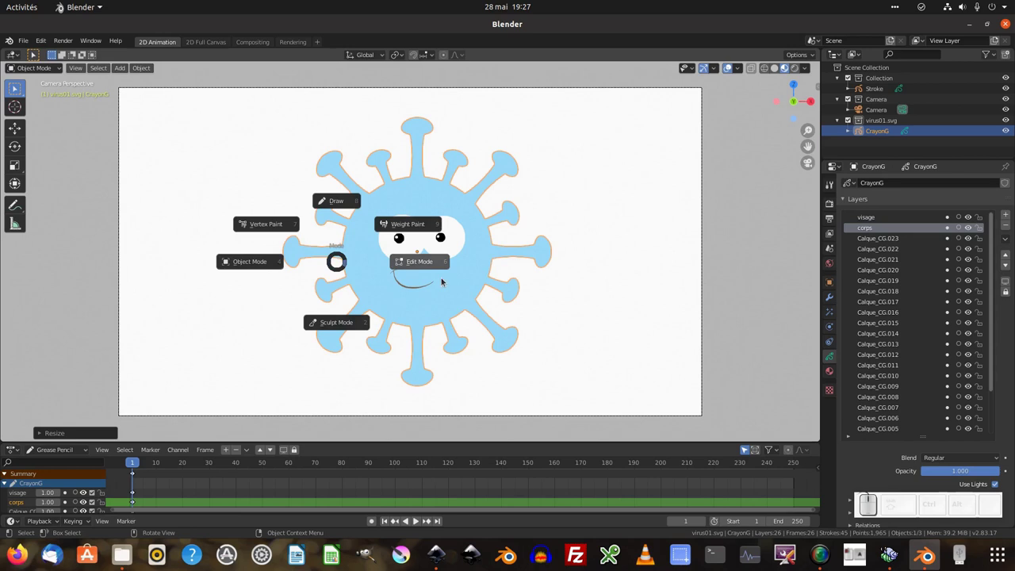
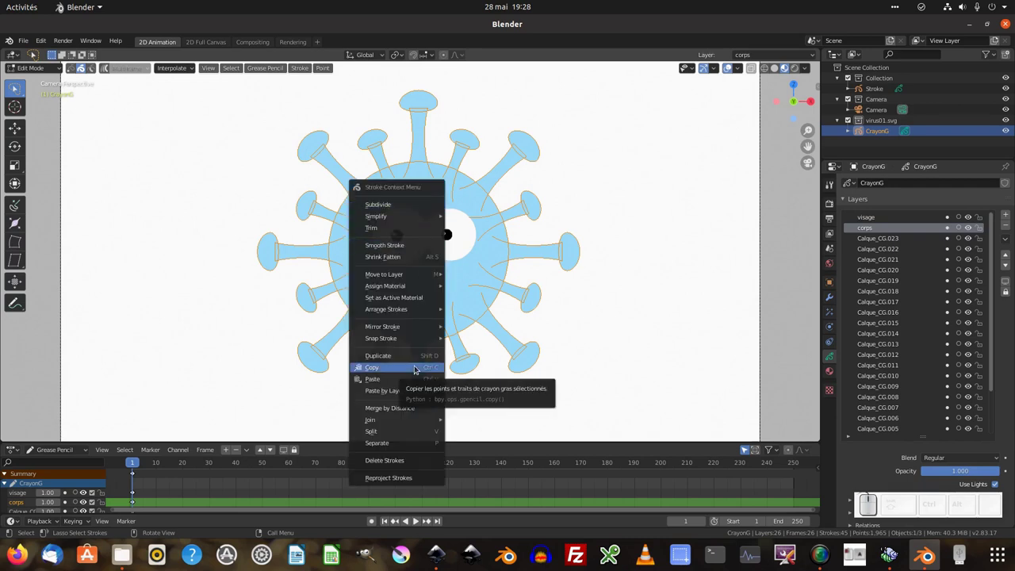
pyautogui.click(418, 368)
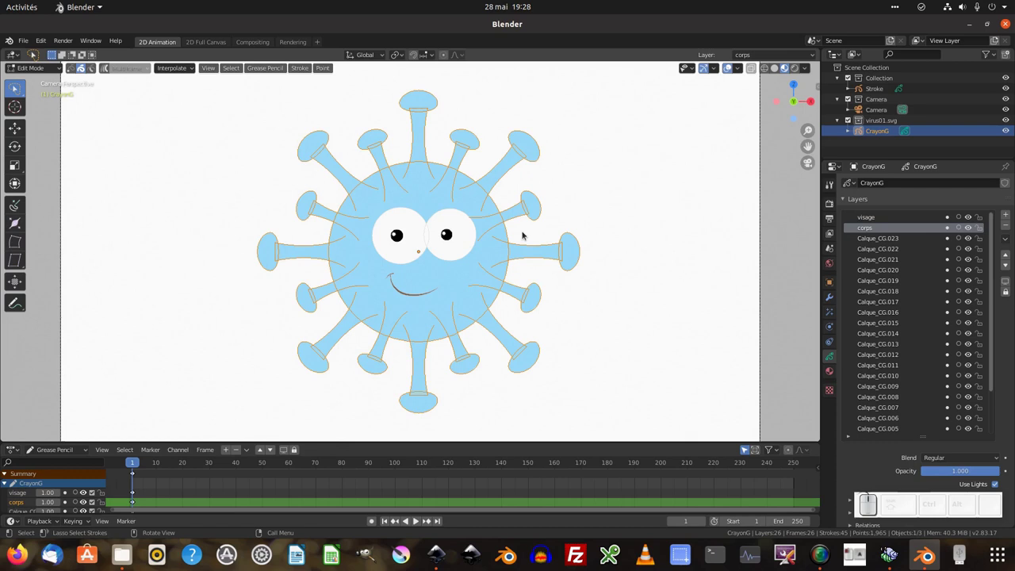
pyautogui.press('Delete')
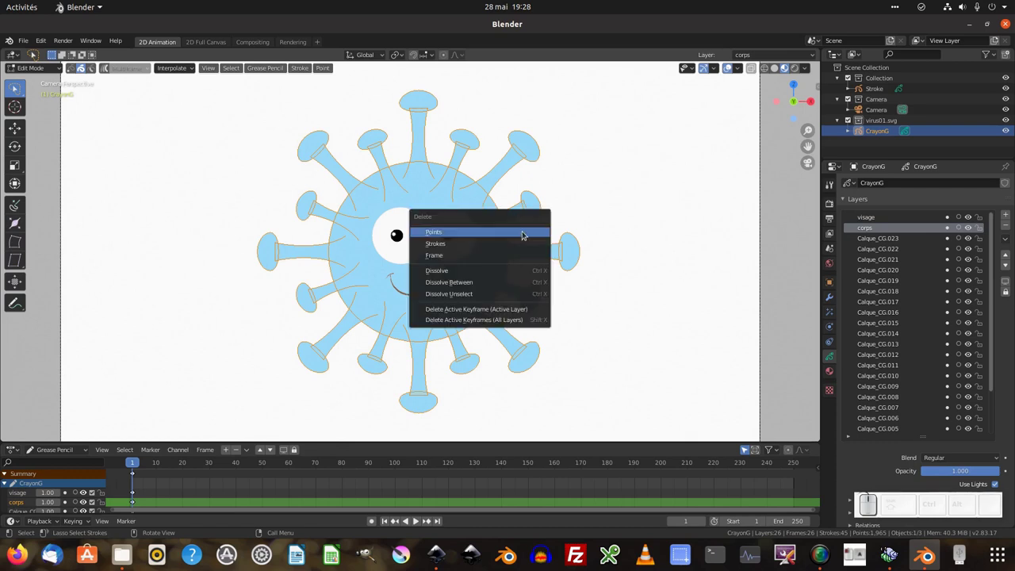
pyautogui.press('Return')
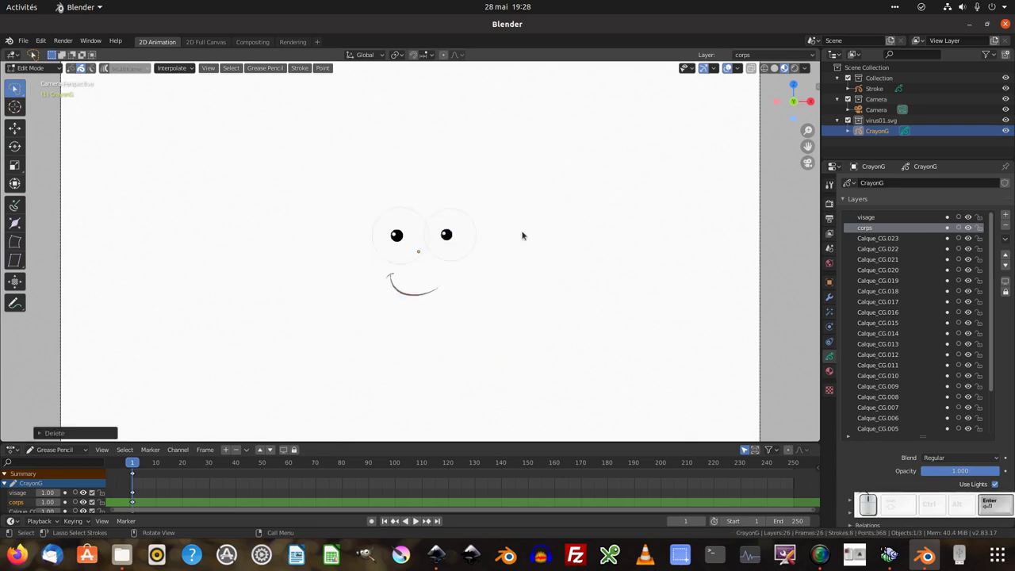
# Step: Make the corps layer active and select the face strokes
pyautogui.click(877, 236)
pyautogui.click(869, 229)
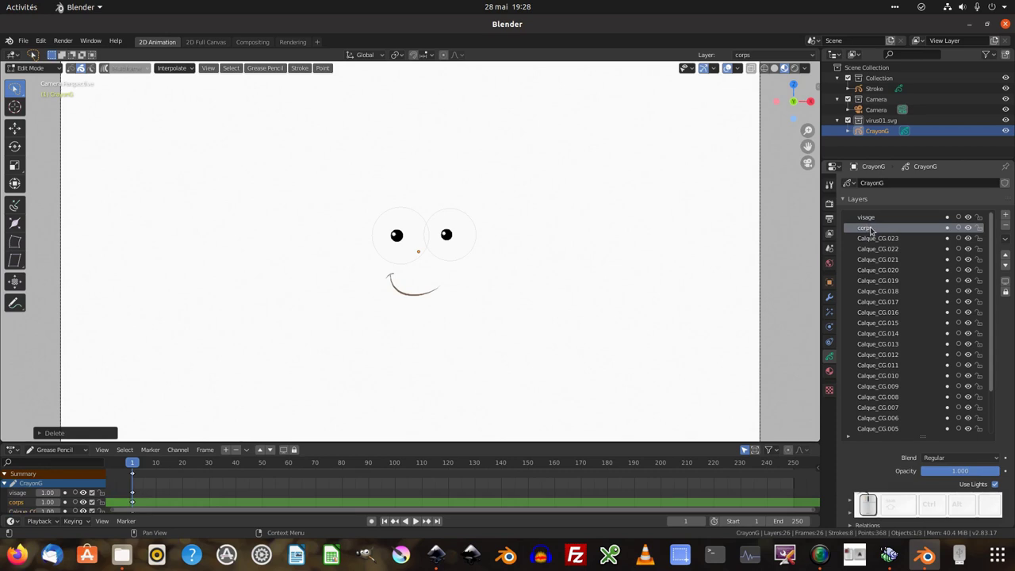
pyautogui.click(874, 240)
pyautogui.click(871, 232)
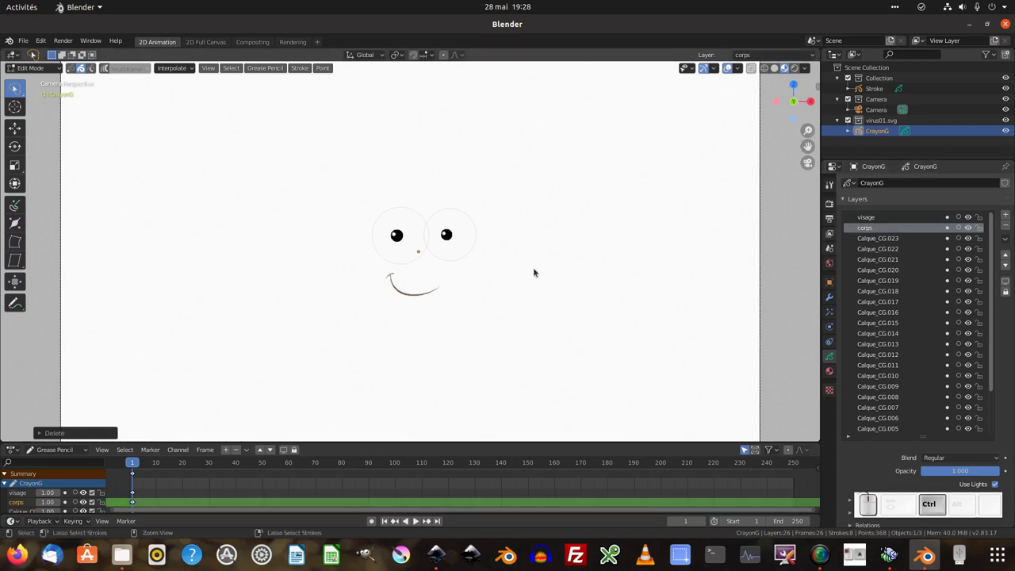
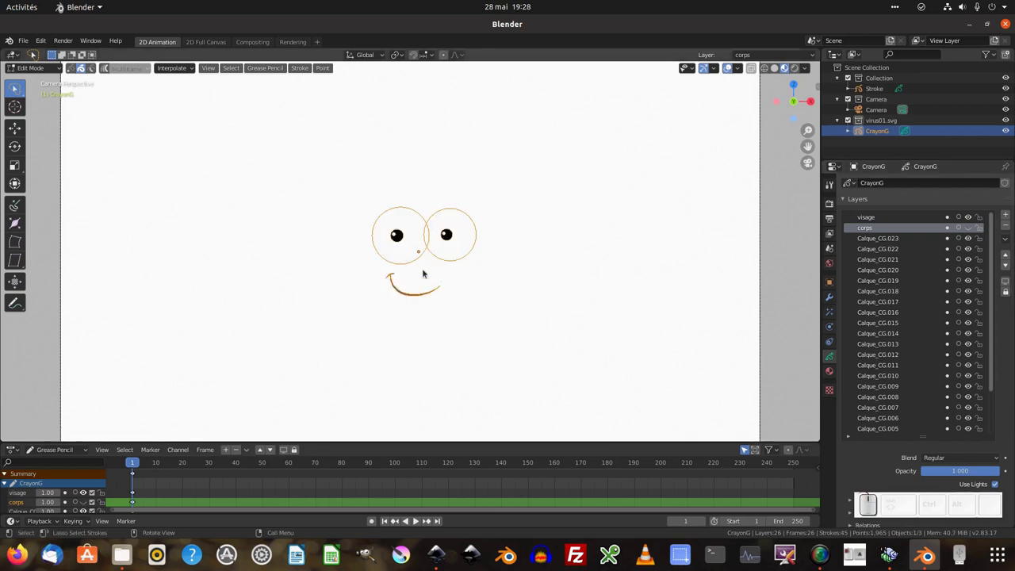
# Step: Copy the eyes and smile strokes and delete them from the current layer
pyautogui.moveTo(428, 245); pyautogui.dragTo(404, 236)
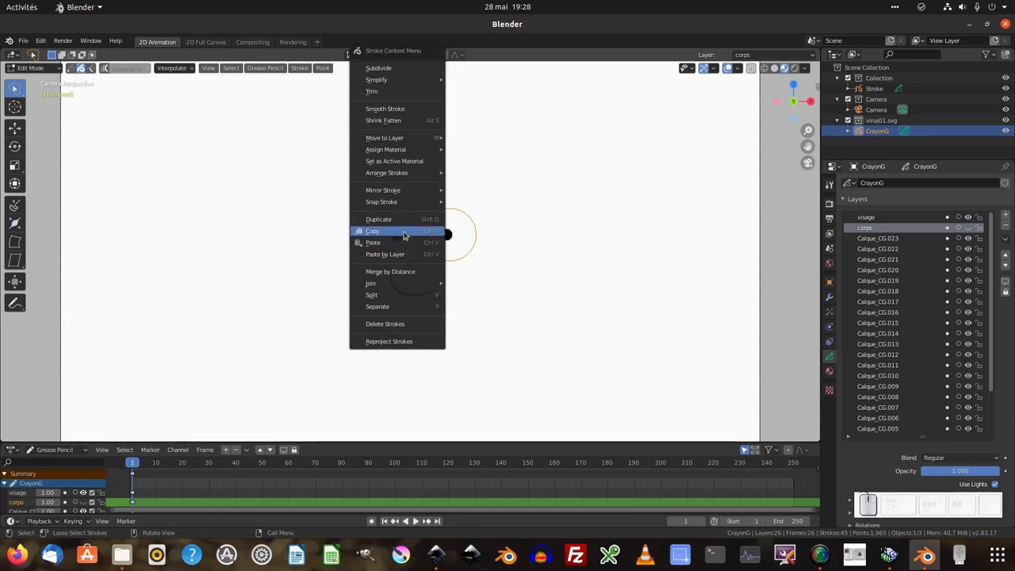
pyautogui.click(406, 233)
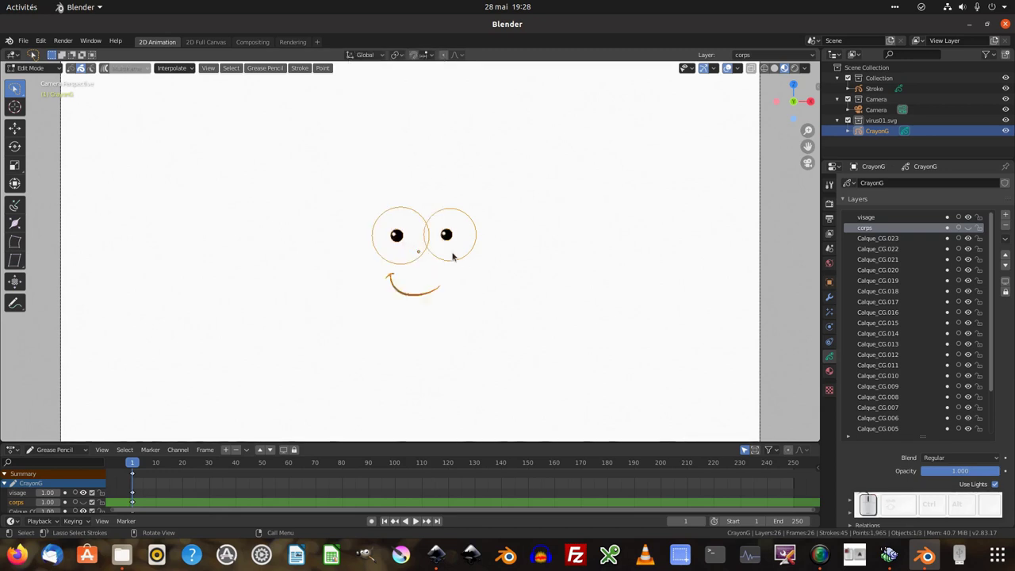
pyautogui.press('Delete')
pyautogui.press('Return')
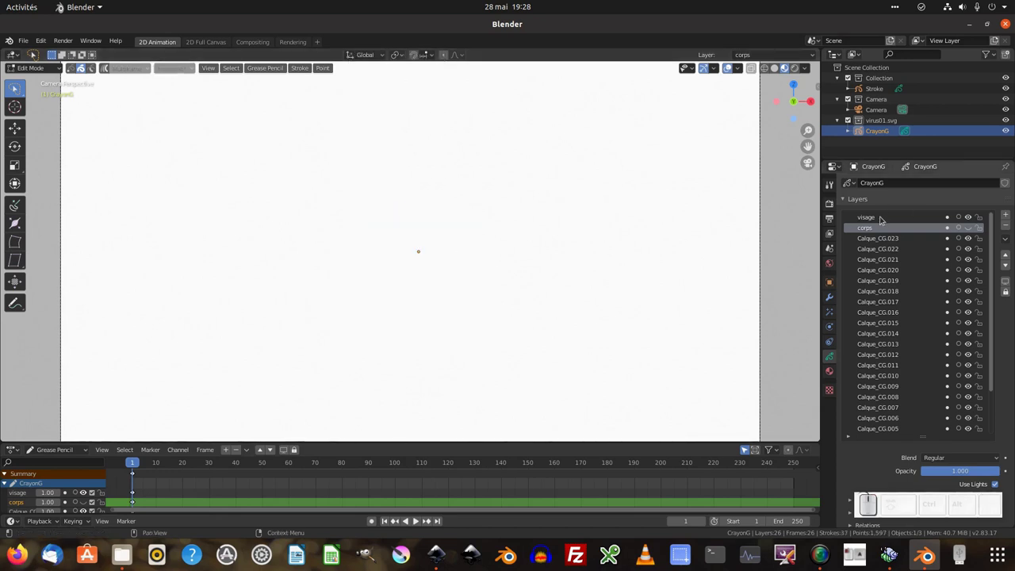
# Step: Paste the face strokes onto the visage layer and make the body layers visible again
pyautogui.click(884, 221)
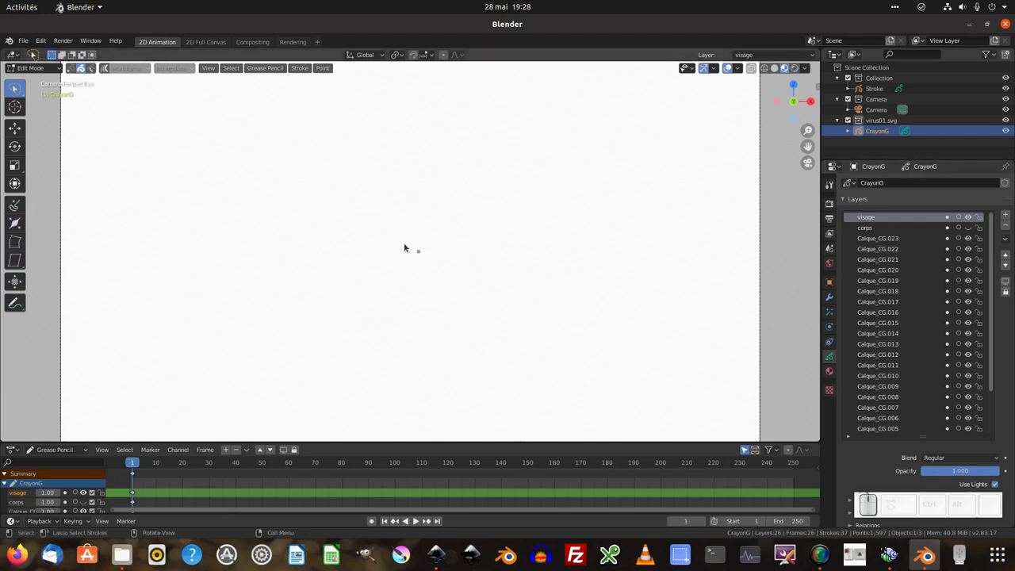
pyautogui.rightClick(428, 242)
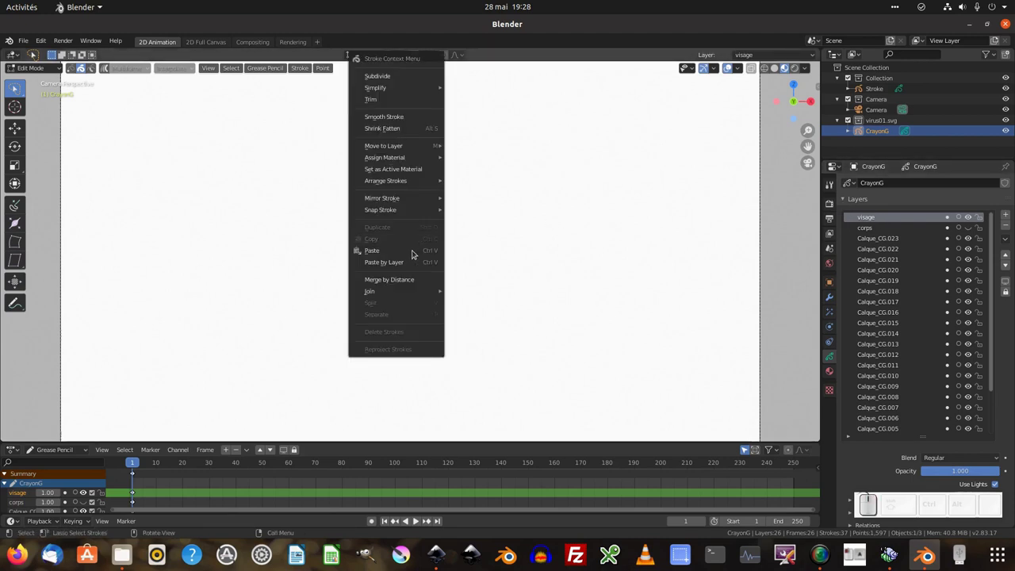
pyautogui.click(409, 255)
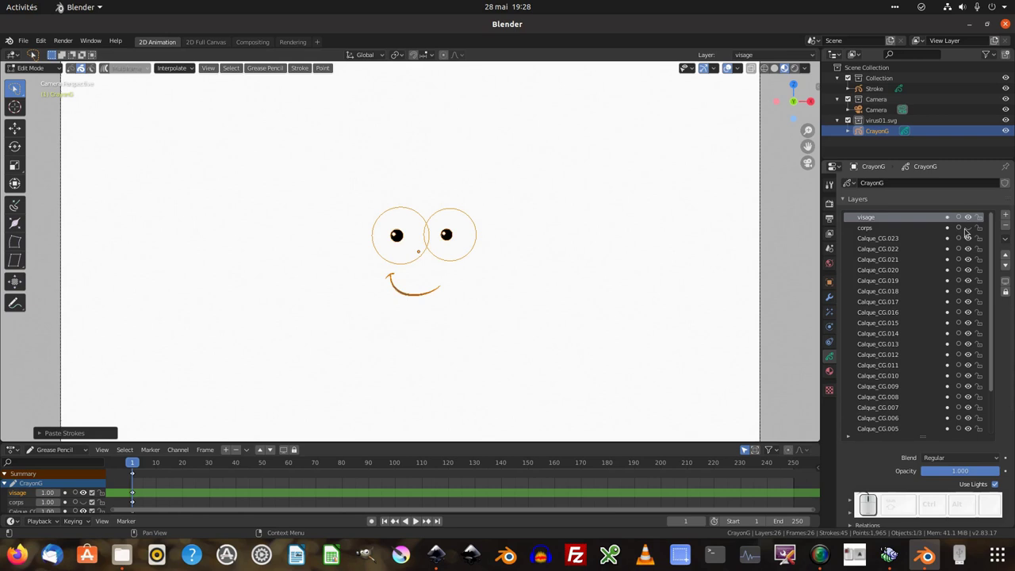
pyautogui.click(973, 232)
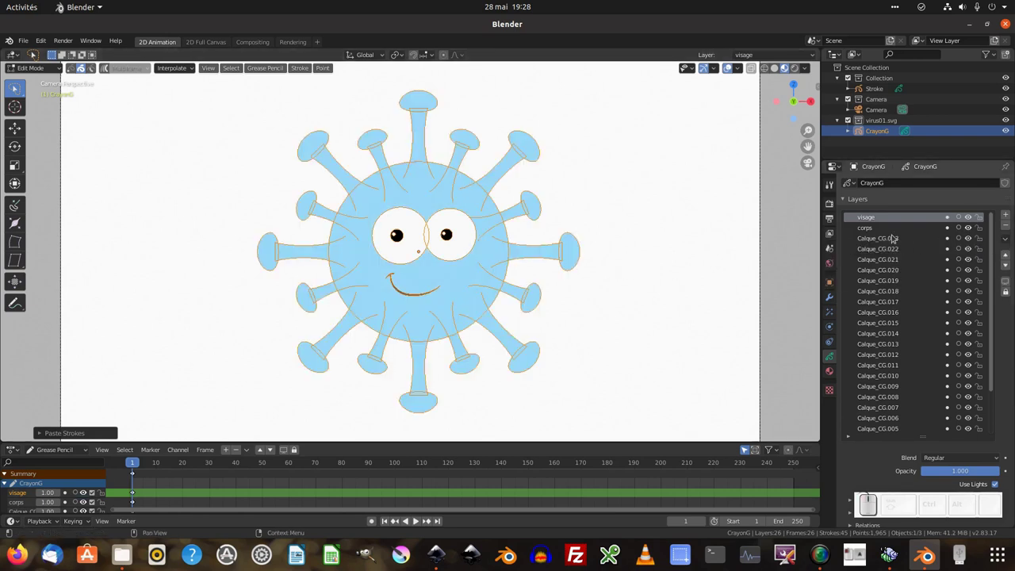
# Step: Merge the upper Calque_CG layers down one by one from the layer specials menu
pyautogui.click(1009, 241)
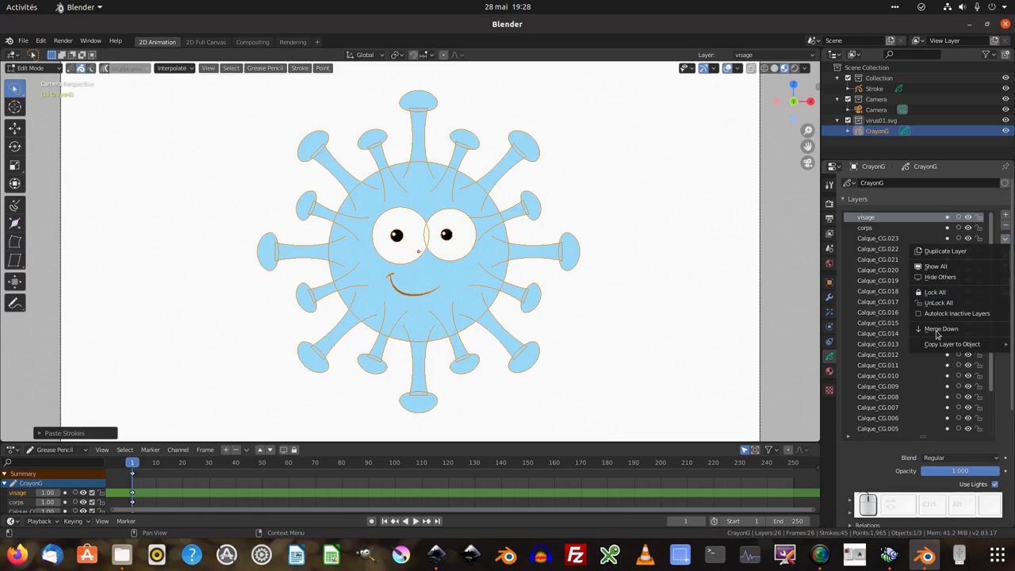
pyautogui.click(890, 325)
pyautogui.click(894, 242)
pyautogui.click(885, 329)
pyautogui.scroll(3)
pyautogui.click(898, 244)
pyautogui.press('b')
# Step: Merge the last leftover Calque_CG layers down into corps, leaving visage and corps
pyautogui.click(892, 250)
pyautogui.click(887, 350)
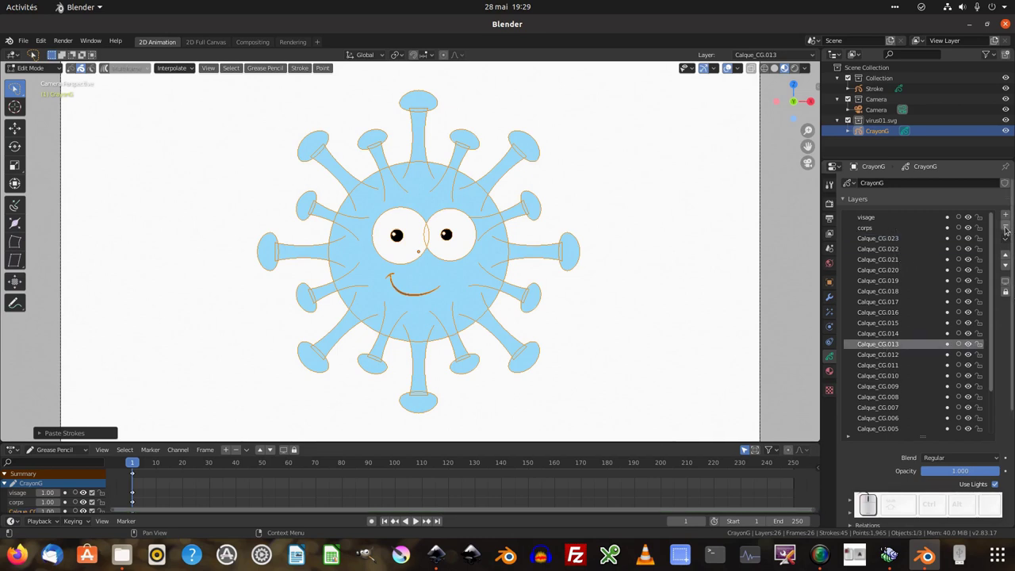
pyautogui.click(1006, 230)
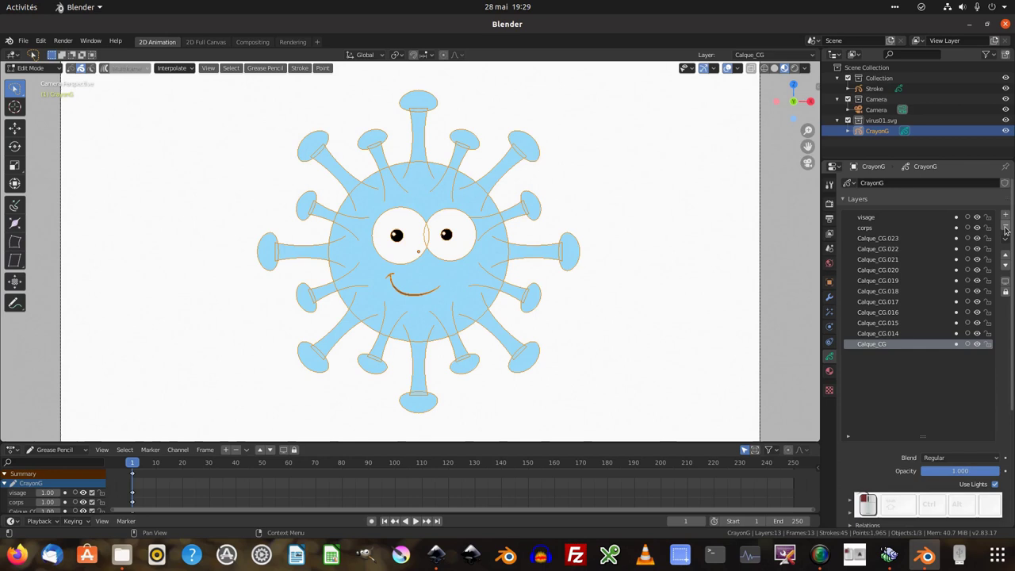
pyautogui.click(1006, 230)
pyautogui.doubleClick(1005, 230)
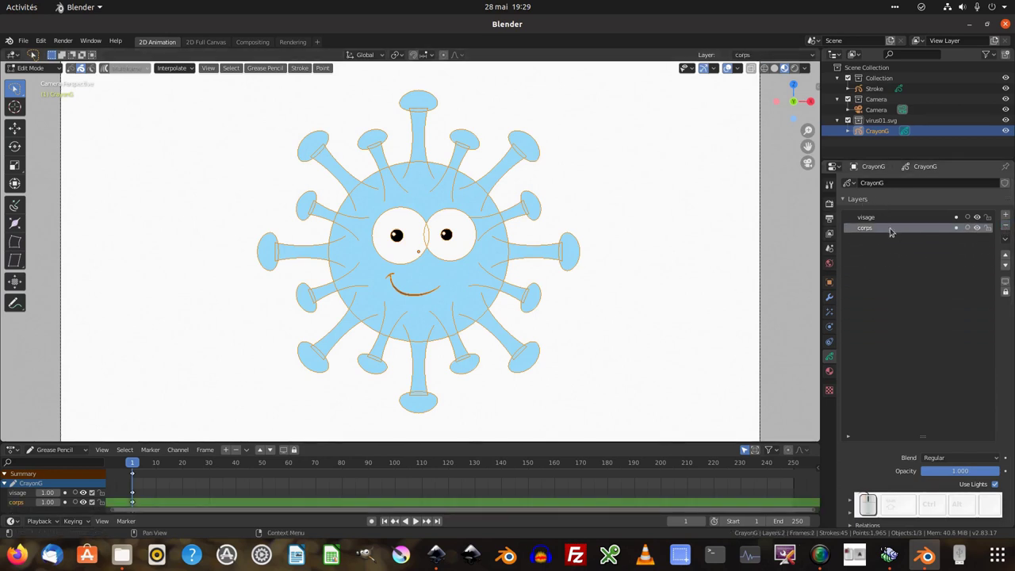
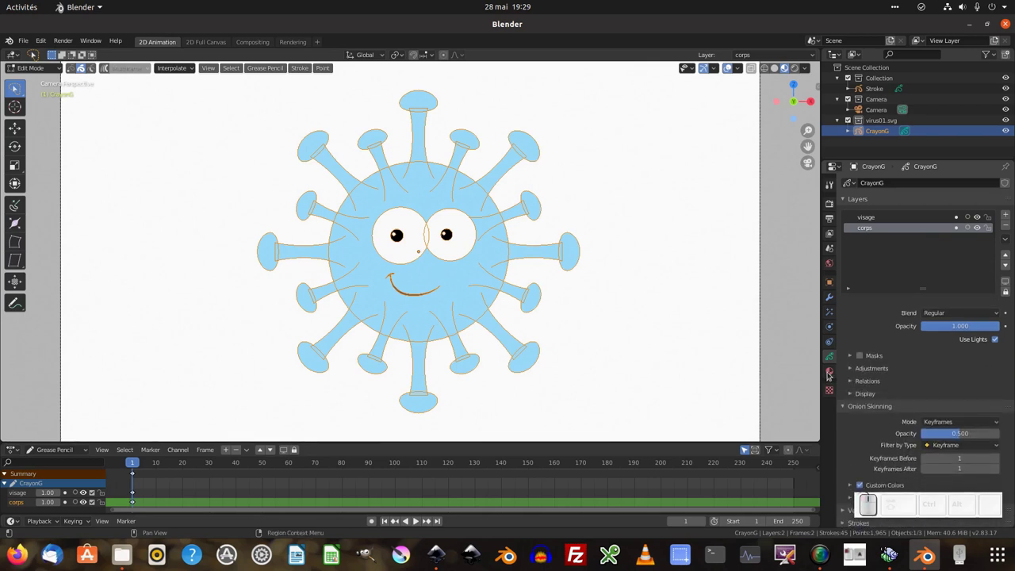
# Step: Show the Material properties and a second Properties editor on CrayonG's layer list
pyautogui.click(833, 375)
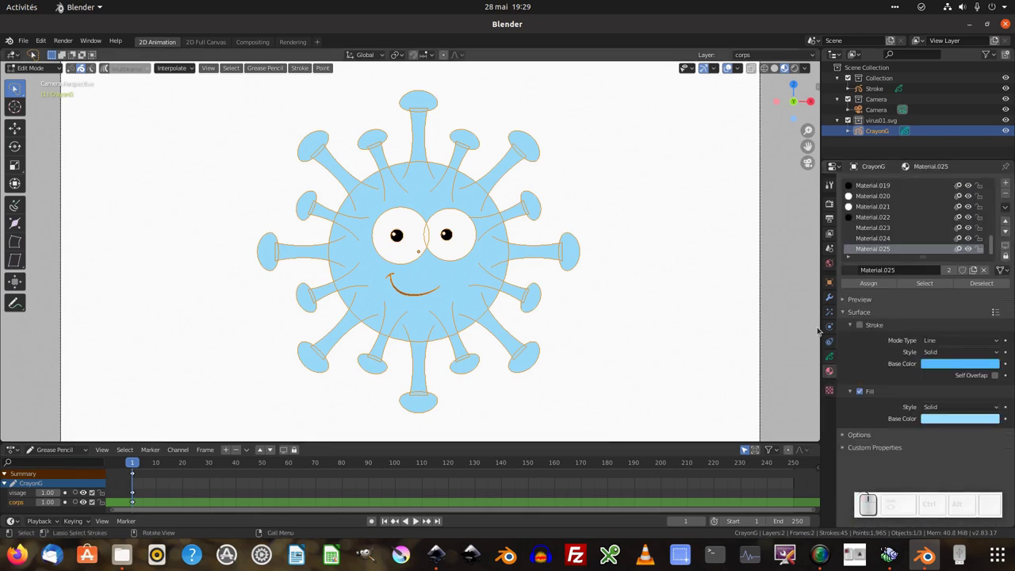
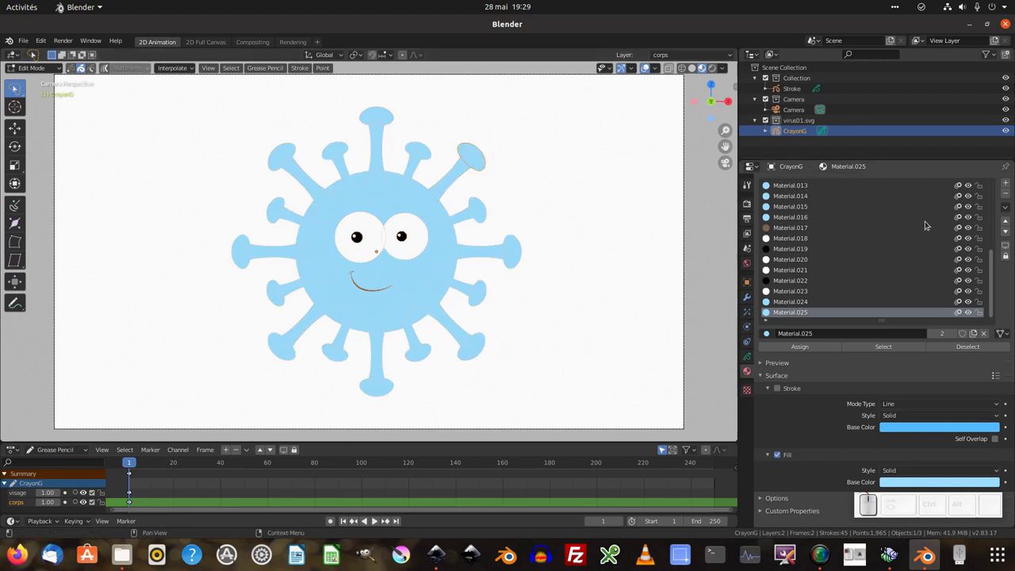
pyautogui.scroll(3)
pyautogui.scroll(-3)
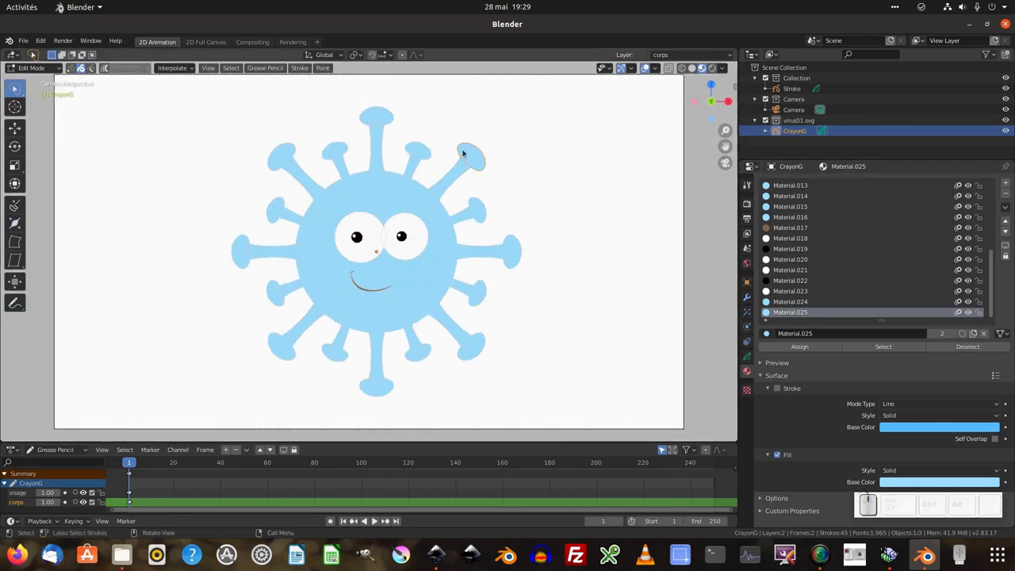
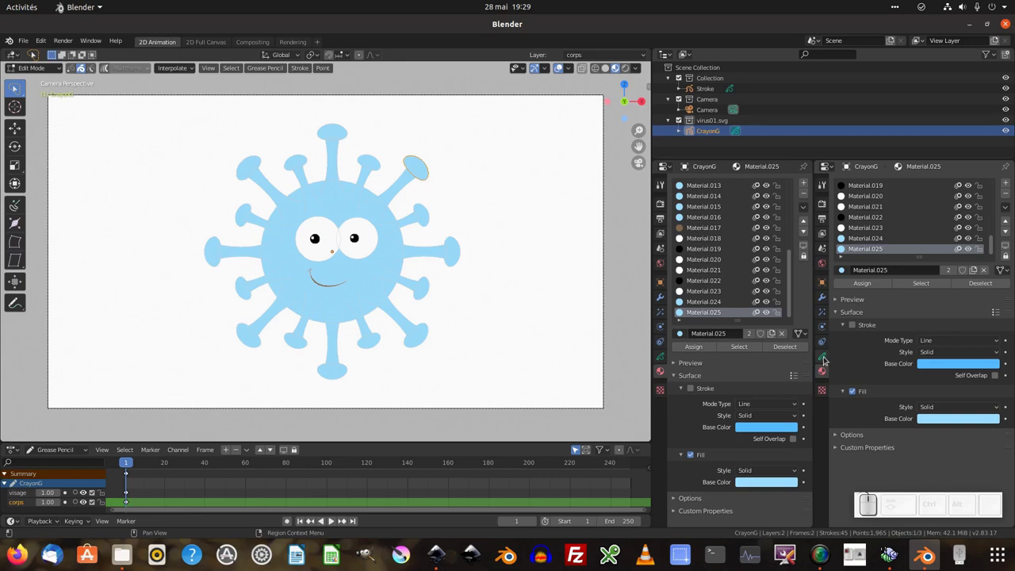
pyautogui.click(827, 359)
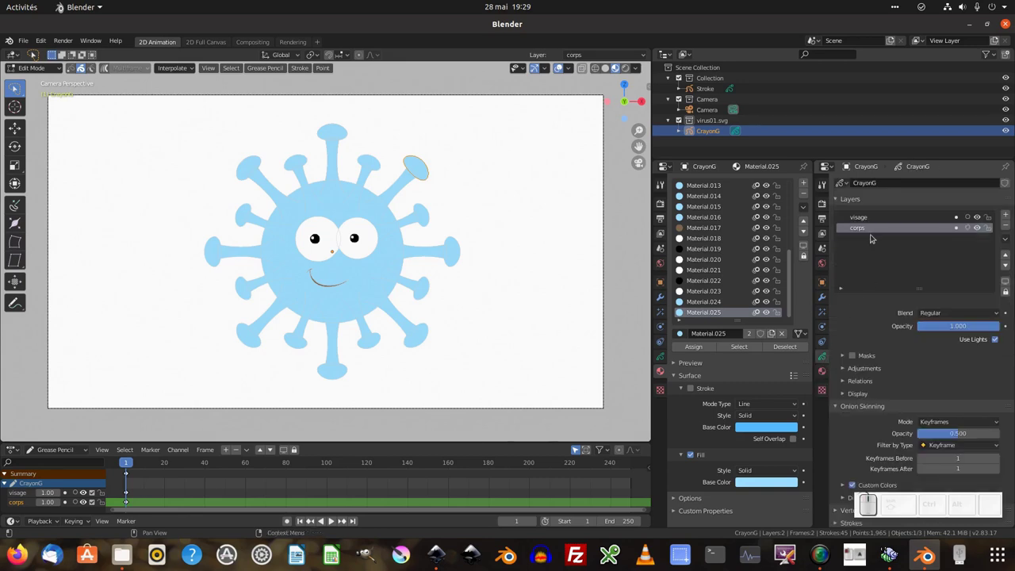
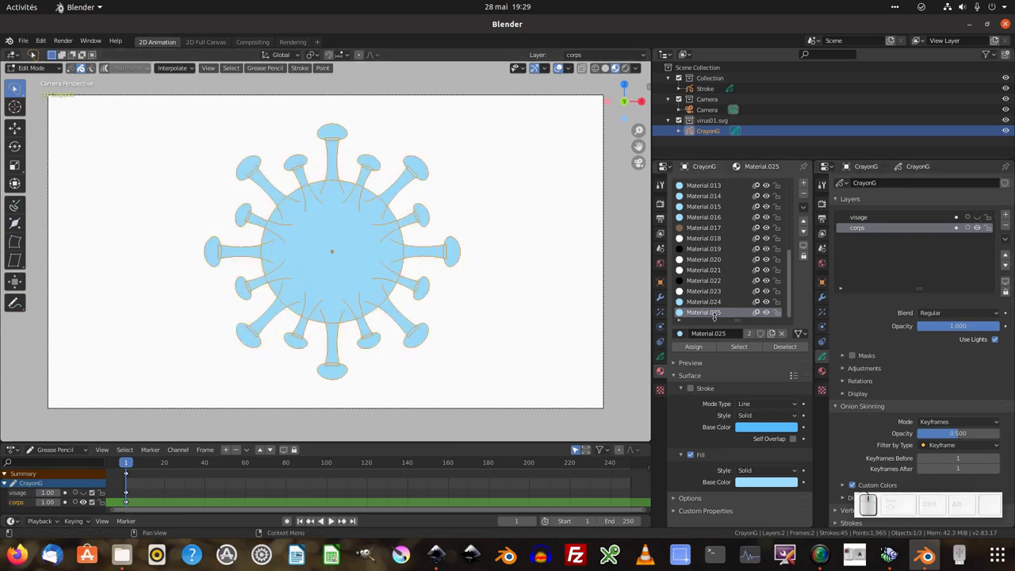
# Step: Rename the first, blue body material to M_bleu
pyautogui.moveTo(795, 263); pyautogui.dragTo(700, 214)
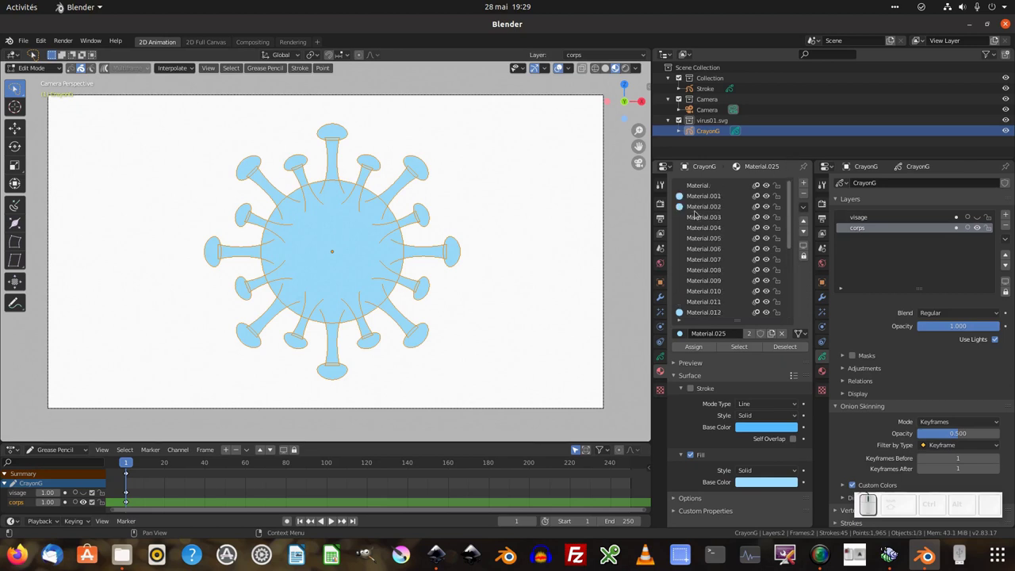
pyautogui.click(706, 186)
pyautogui.click(728, 334)
pyautogui.press('shift+m')
pyautogui.press('b')
pyautogui.press('l')
pyautogui.press('e')
pyautogui.press('u')
pyautogui.press('Return')
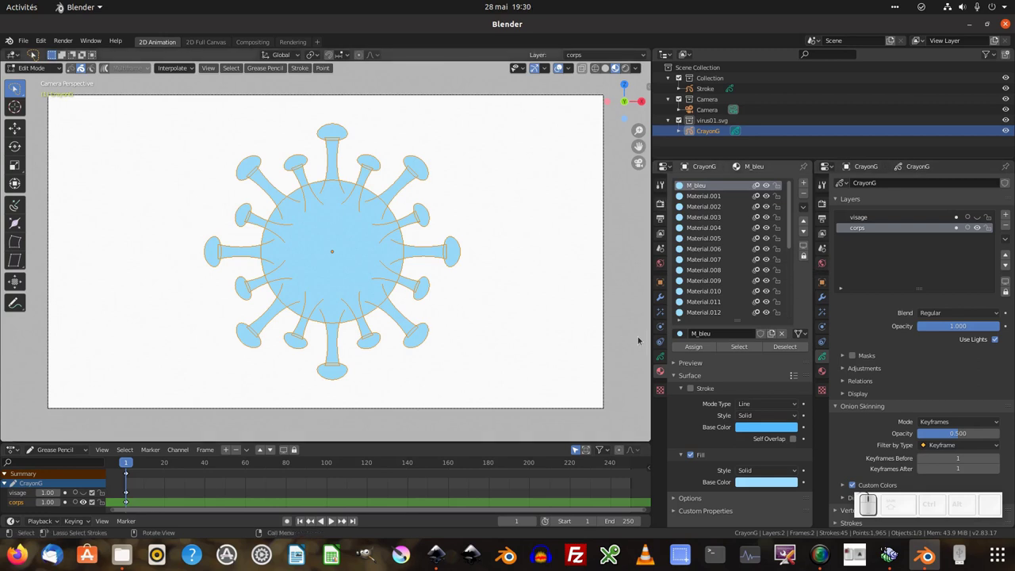
# Step: Remove the unused material slots, unhide the visage layer and lock corps
pyautogui.click(698, 349)
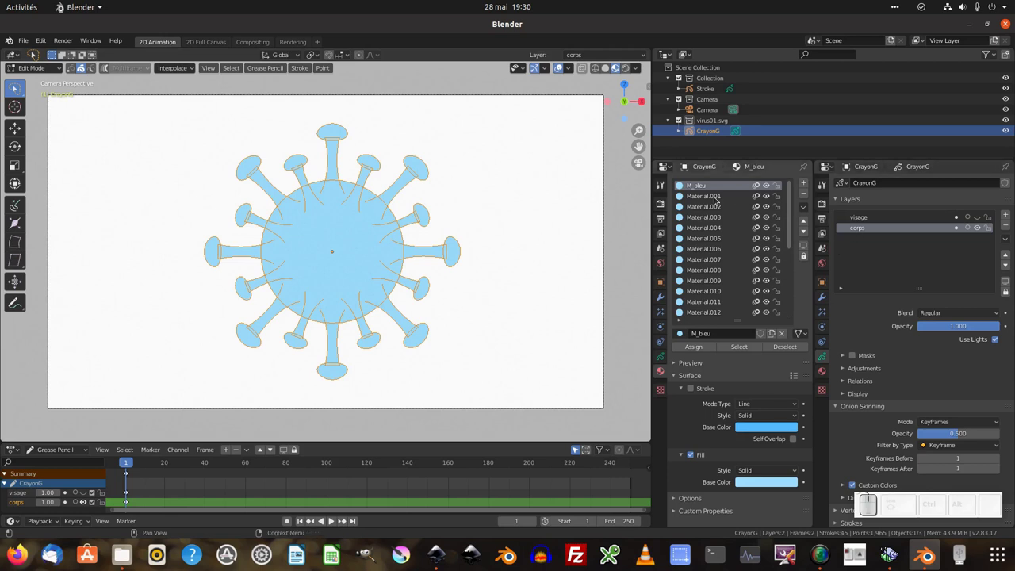
pyautogui.click(806, 212)
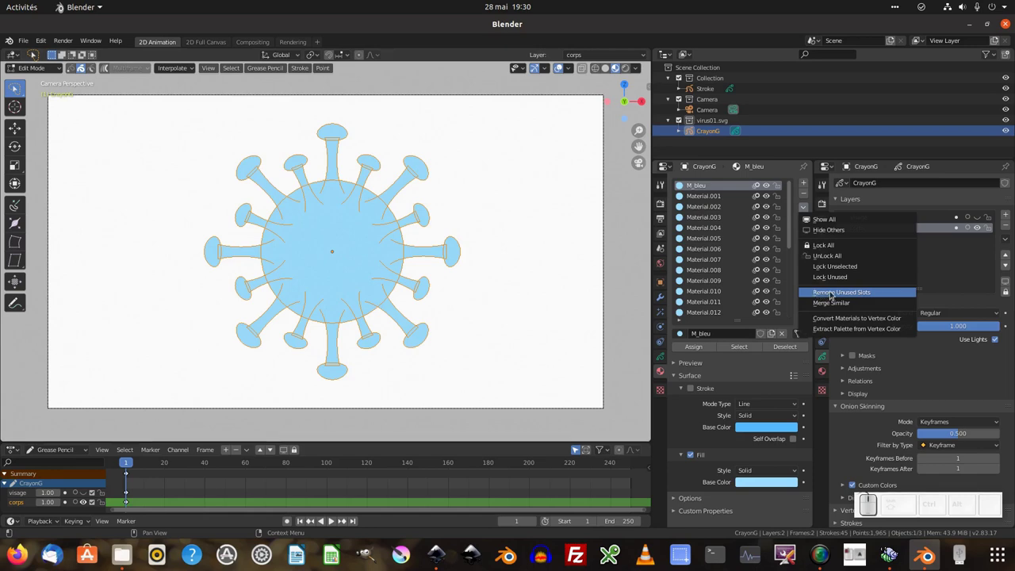
pyautogui.click(831, 295)
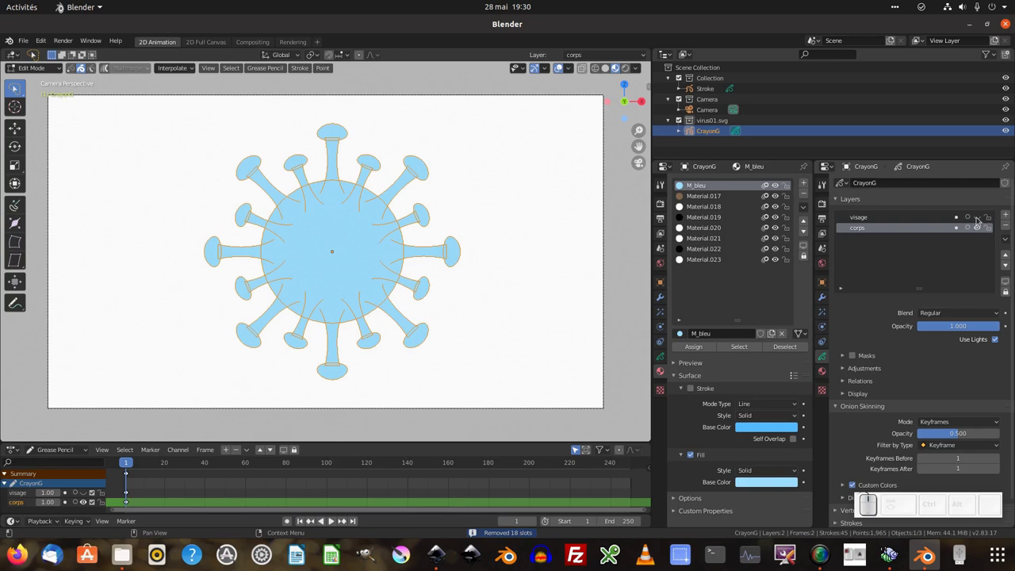
pyautogui.click(981, 221)
pyautogui.click(991, 229)
# Step: Assign the white Material.018 to the selected eye-white strokes
pyautogui.scroll(3)
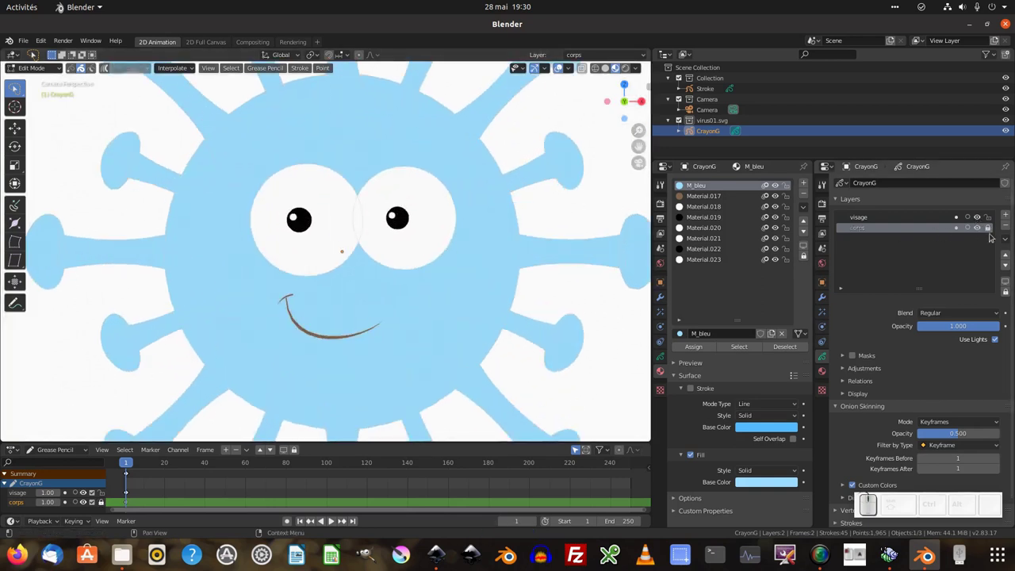
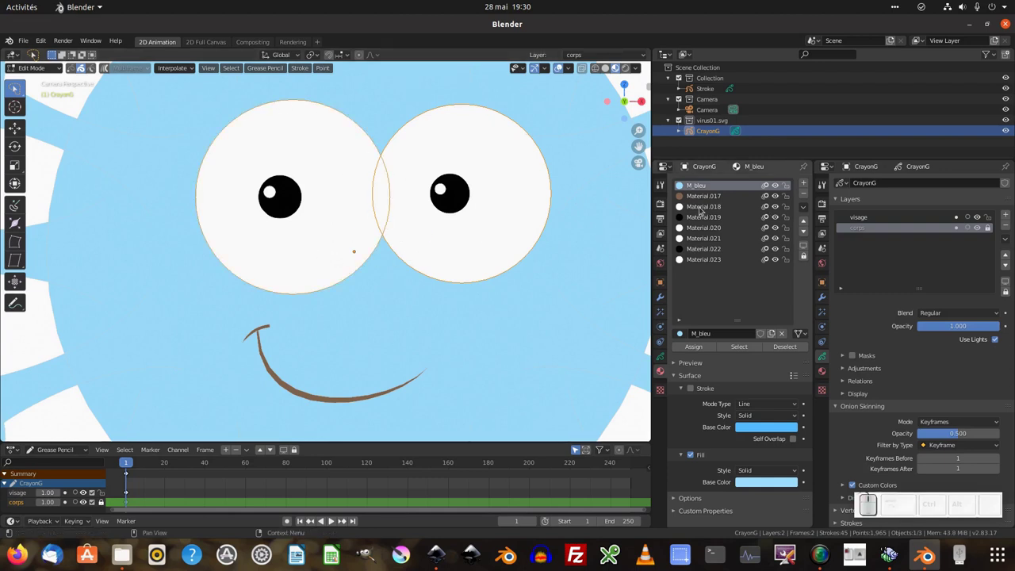
pyautogui.click(704, 210)
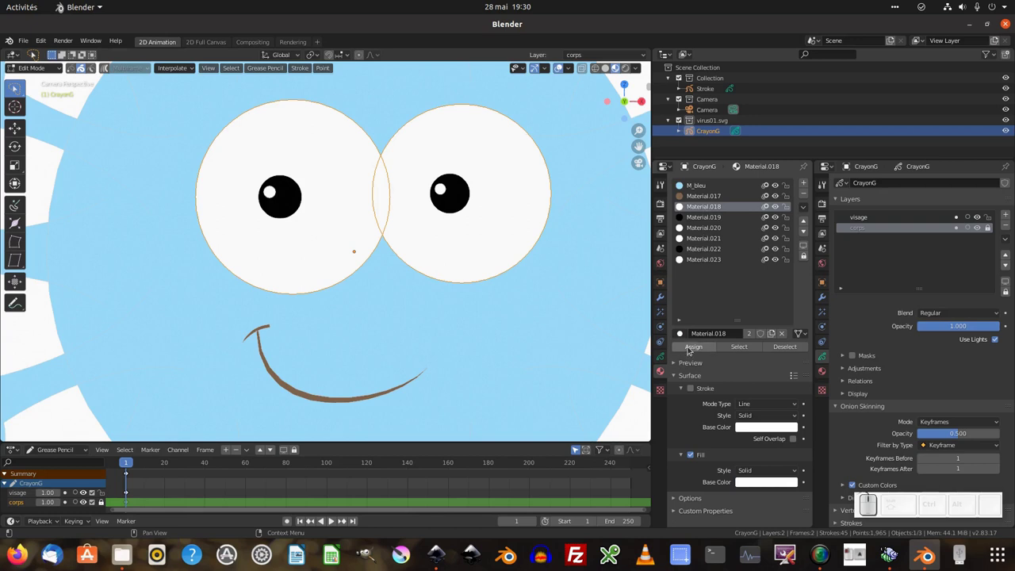
pyautogui.click(692, 348)
# Step: Rename Material.018 to M_yeux and select strokes in the viewport
pyautogui.click(705, 340)
pyautogui.press('shift+m')
pyautogui.press('o')
pyautogui.press('BackSpace')
pyautogui.press('y')
pyautogui.press('e')
pyautogui.press('u')
pyautogui.press('x')
pyautogui.press('Return')
pyautogui.click(442, 199)
pyautogui.click(275, 195)
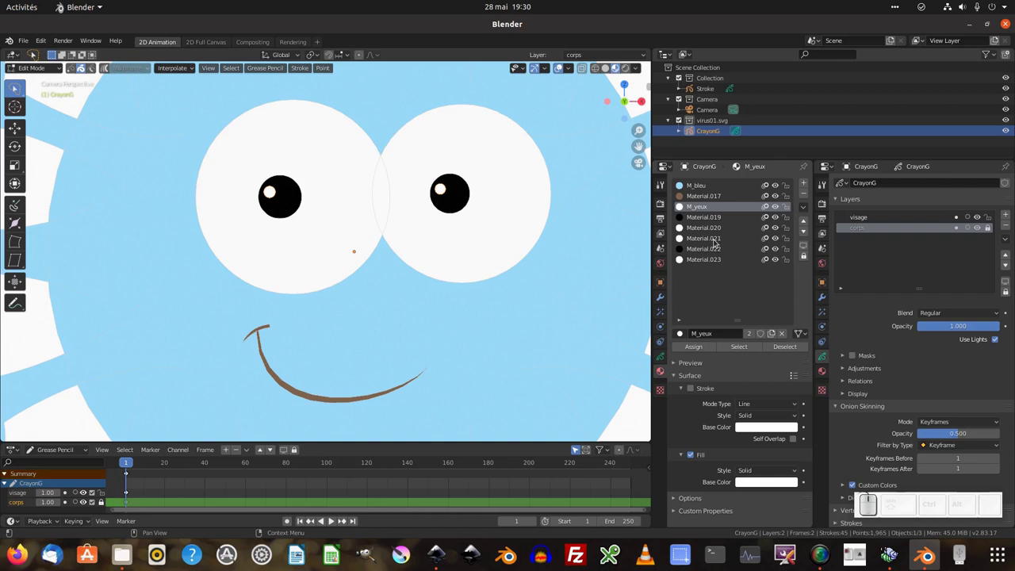
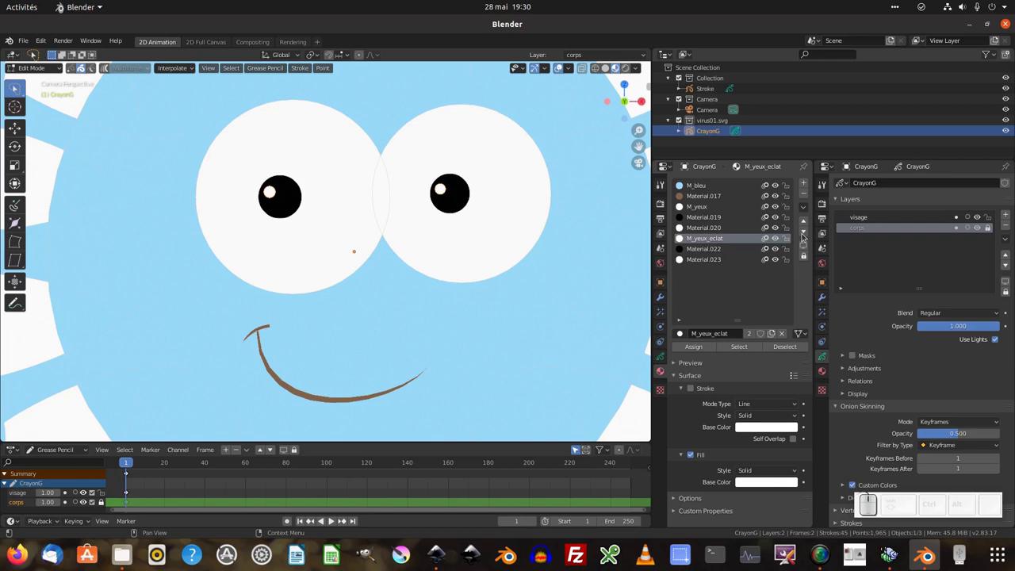
# Step: Move M_yeux_eclat up the material order and show the white eye highlights again
pyautogui.click(811, 224)
pyautogui.click(810, 224)
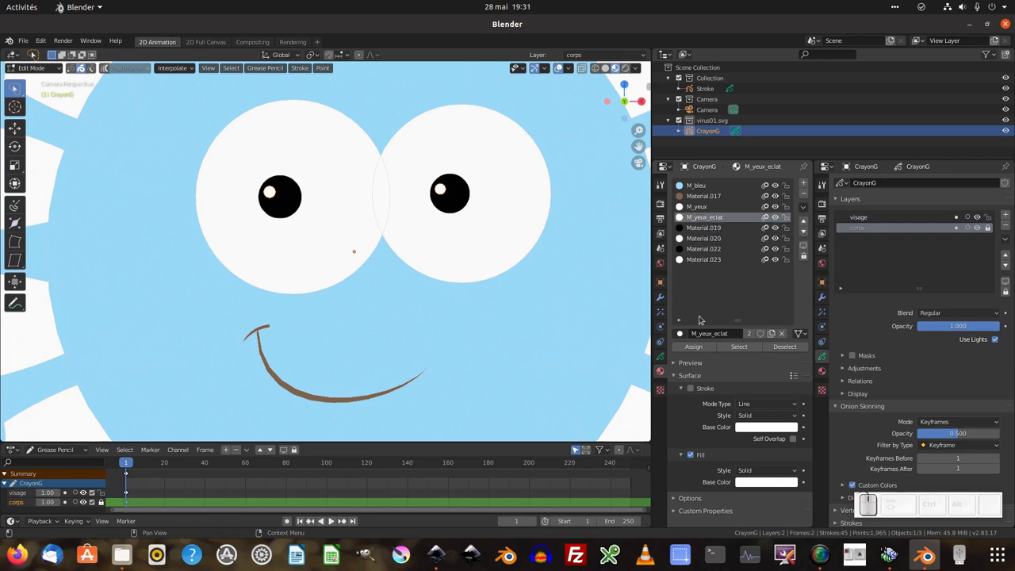
pyautogui.click(697, 350)
pyautogui.click(778, 222)
pyautogui.click(779, 223)
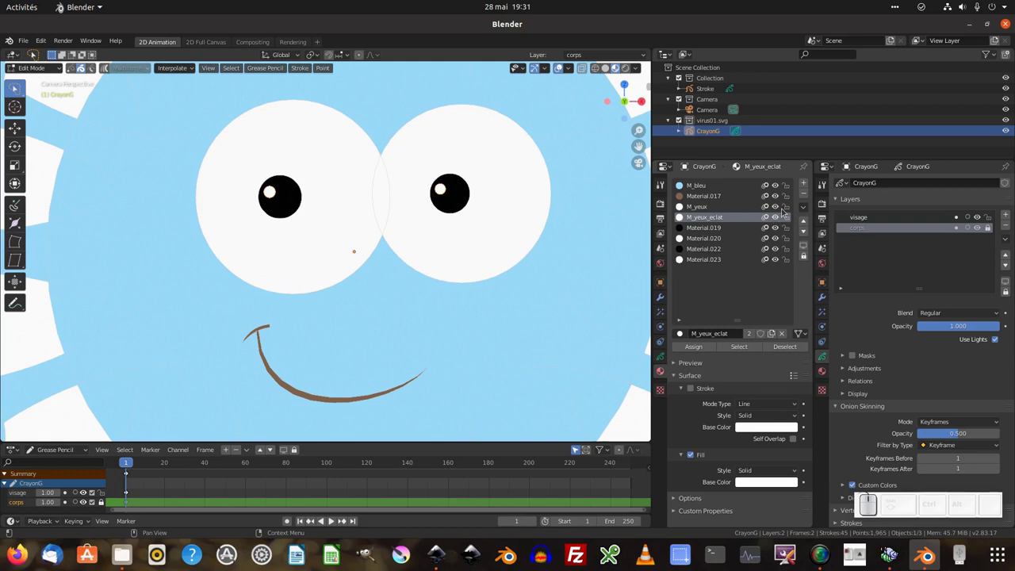
pyautogui.click(776, 219)
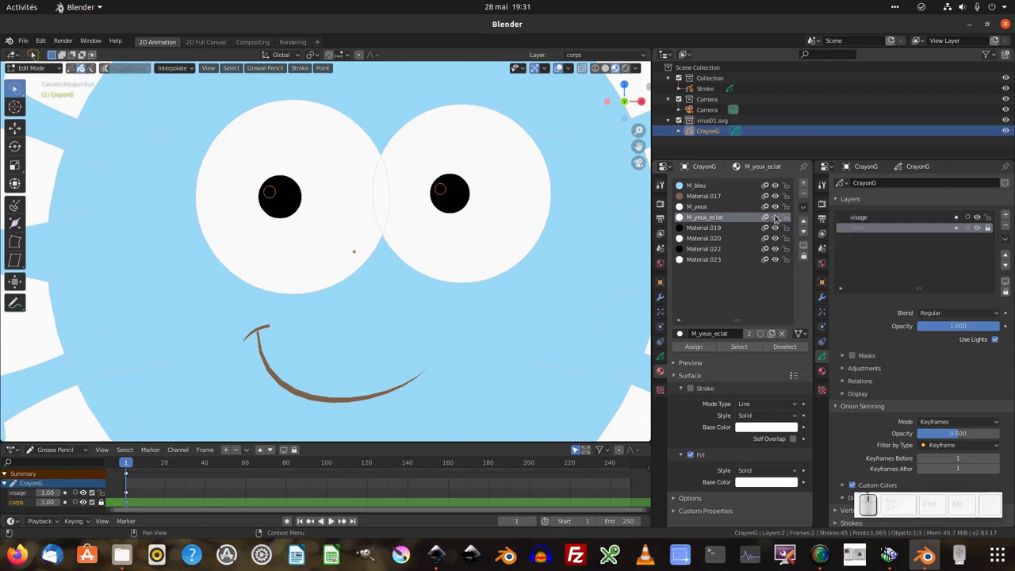
pyautogui.doubleClick(779, 219)
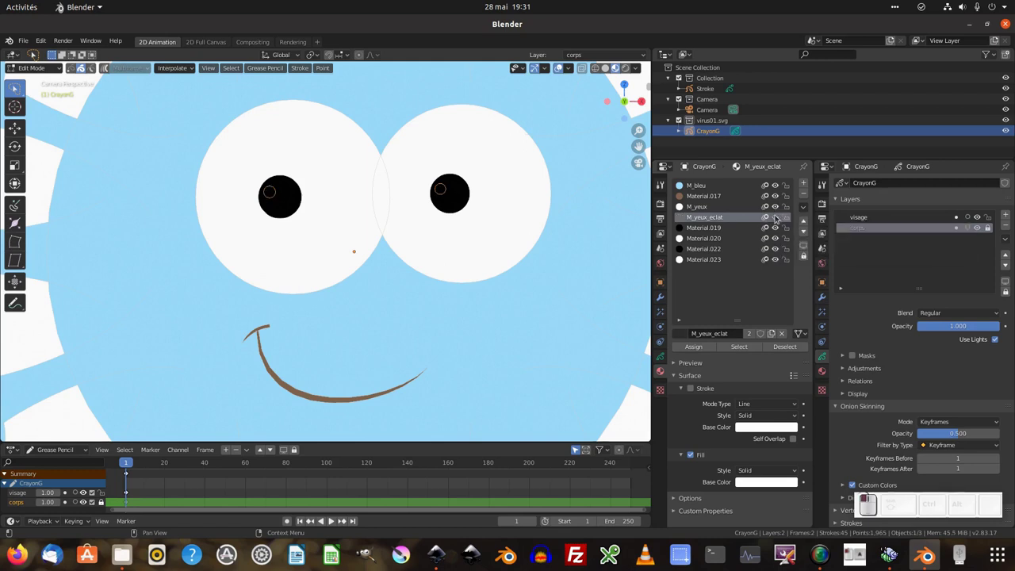
pyautogui.click(775, 219)
pyautogui.click(781, 209)
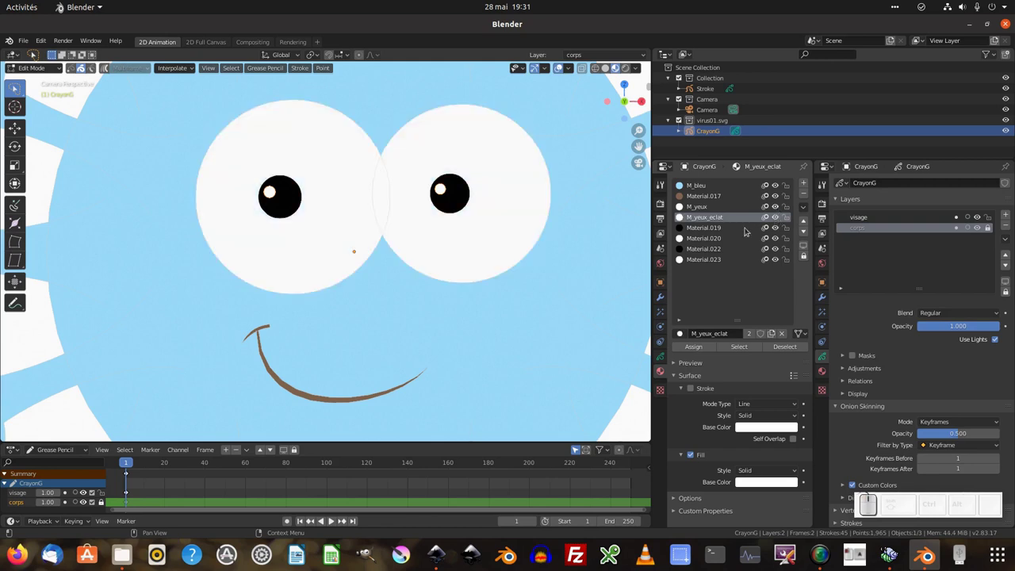
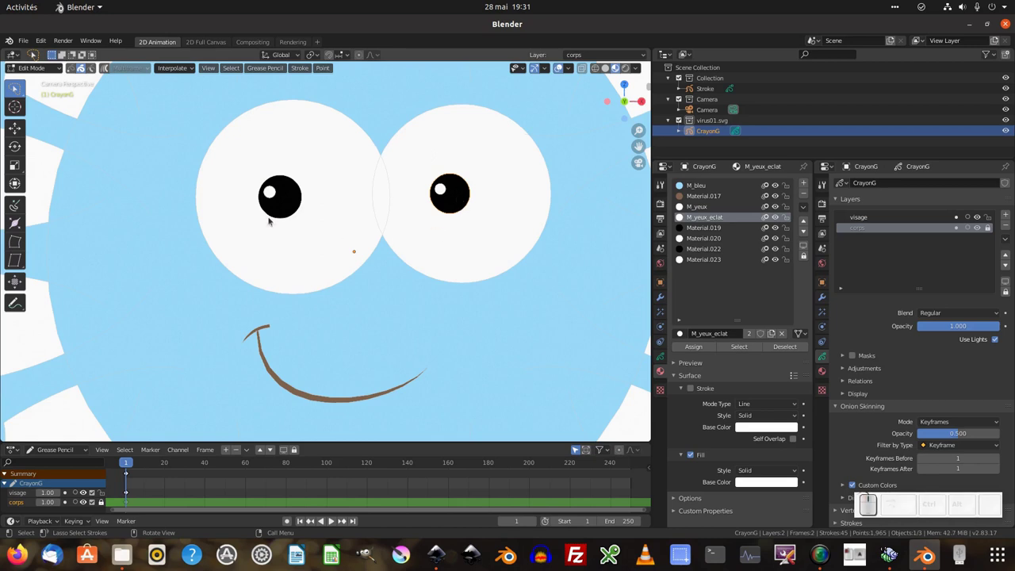
# Step: Assign the black Material.019 to the smile stroke and begin renaming it M_noir
pyautogui.click(282, 203)
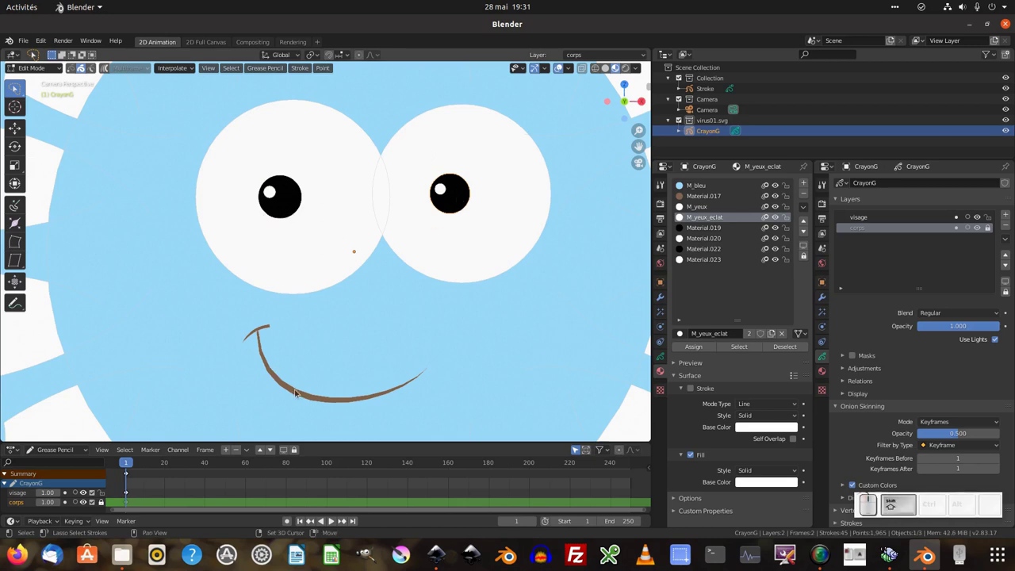
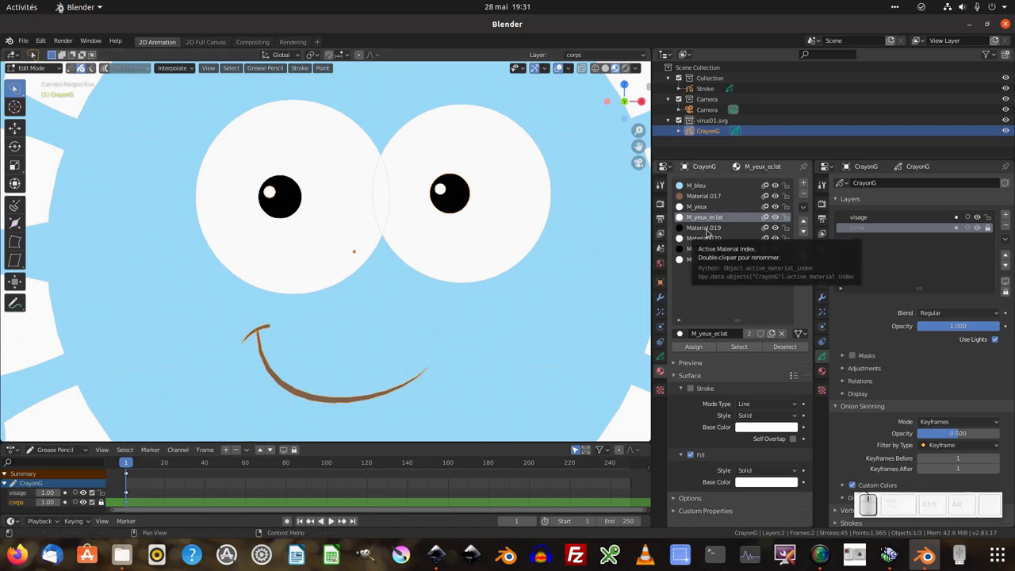
pyautogui.click(722, 287)
pyautogui.click(700, 348)
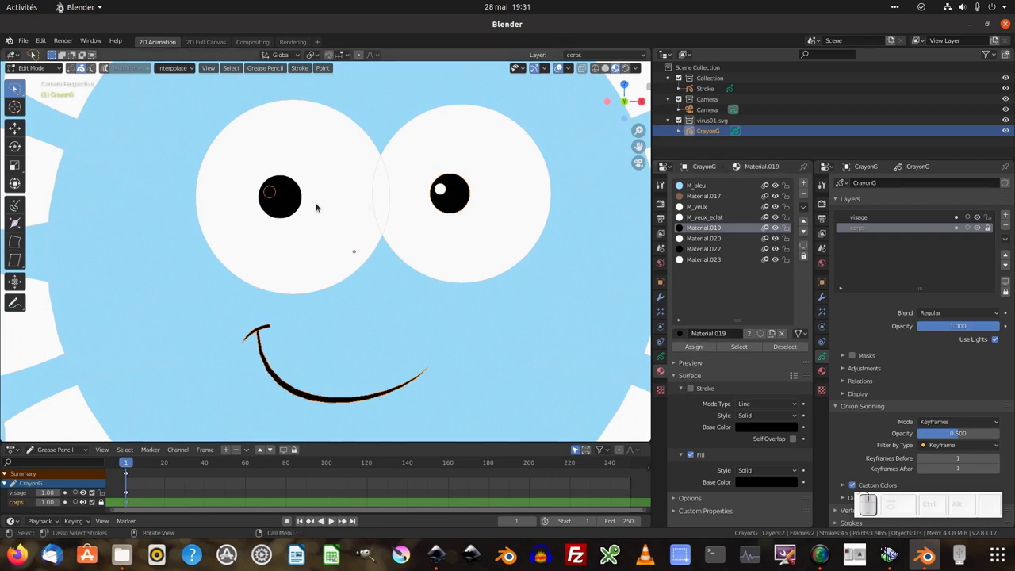
pyautogui.press('ctrl+z')
pyautogui.click(272, 194)
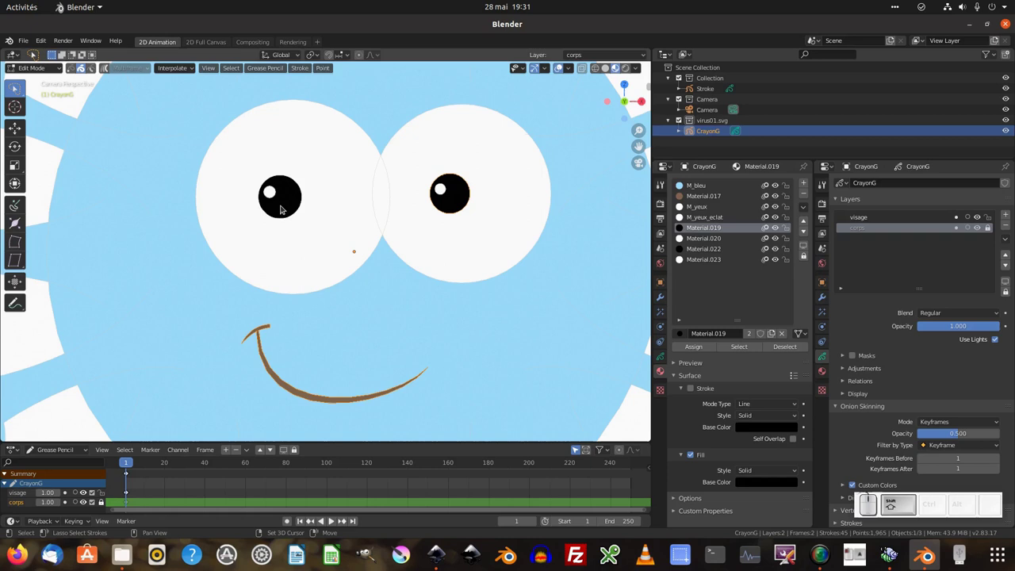
pyautogui.click(701, 347)
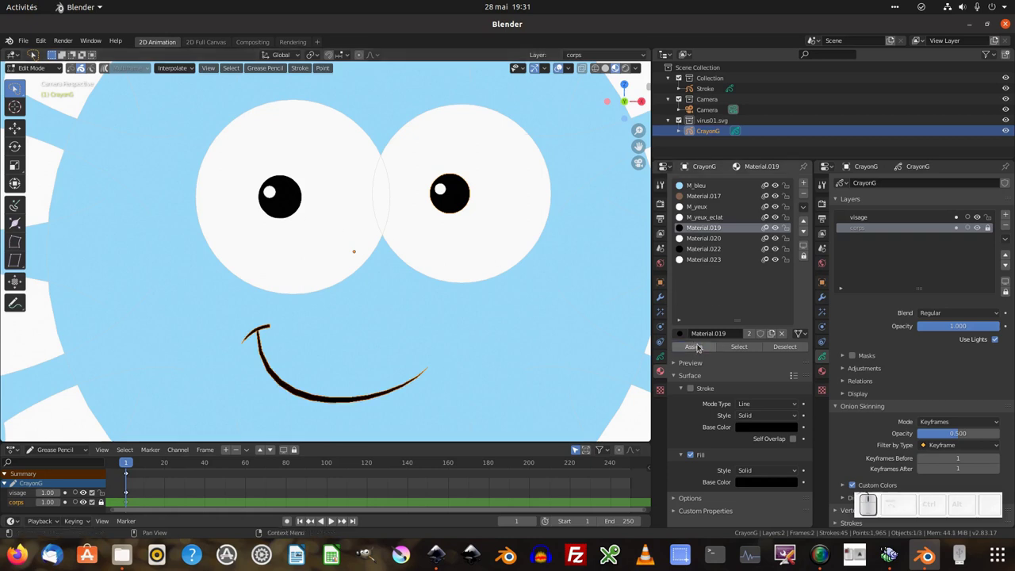
pyautogui.click(704, 228)
pyautogui.press('shift+m')
# Step: Finish naming the black material M_noir and remove unused material slots
pyautogui.press('n')
pyautogui.press('o')
pyautogui.press('r')
pyautogui.press('Return')
pyautogui.click(810, 213)
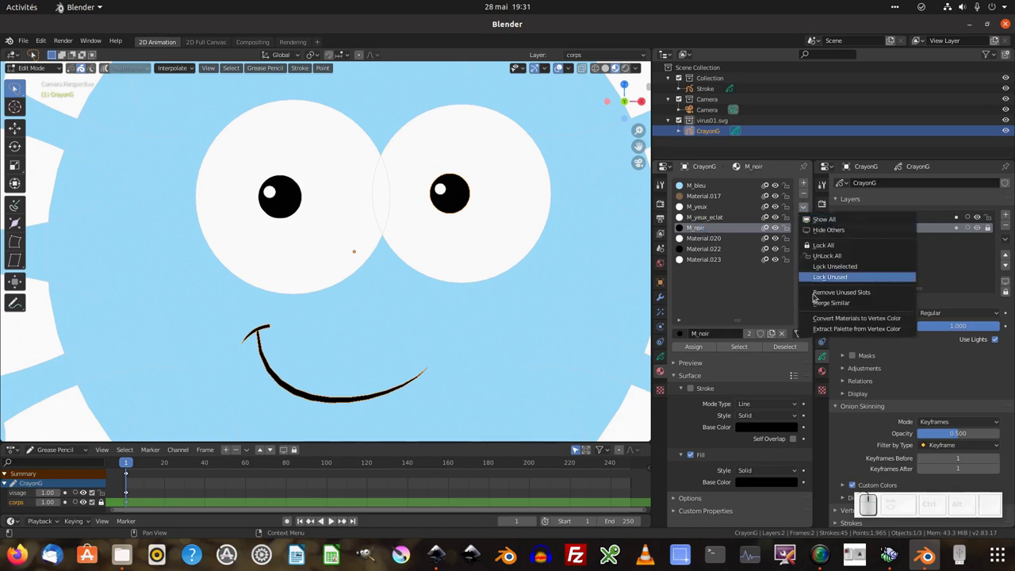
pyautogui.click(829, 296)
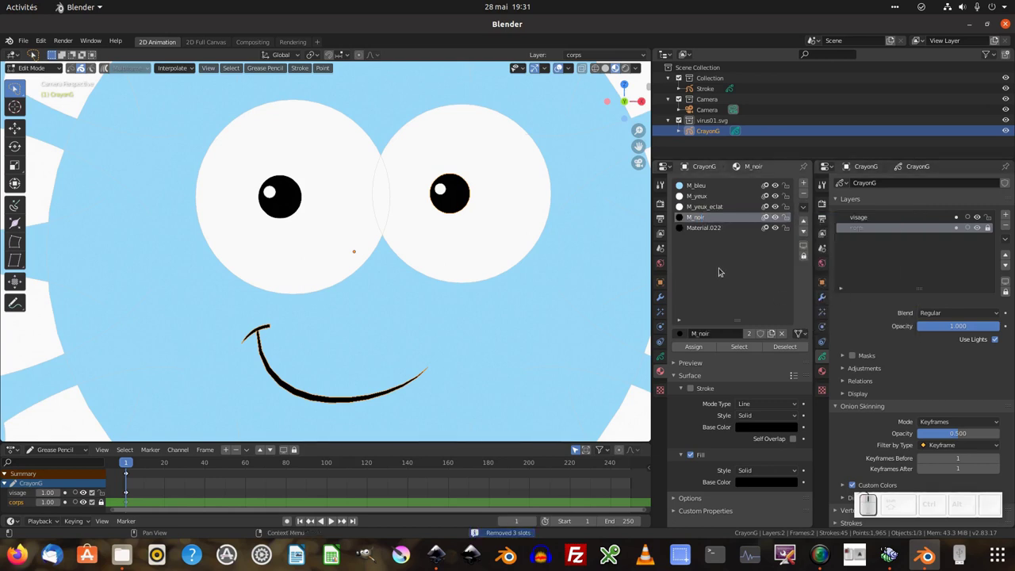
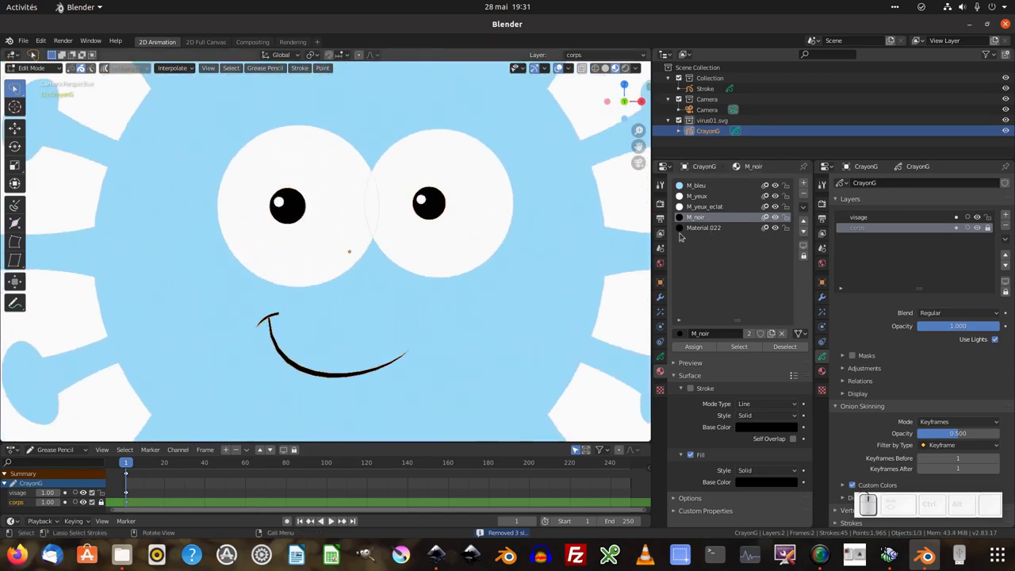
# Step: Select the strokes on leftover Material.022, make M_noir active and remove the Material.022 slot
pyautogui.click(705, 232)
pyautogui.click(739, 351)
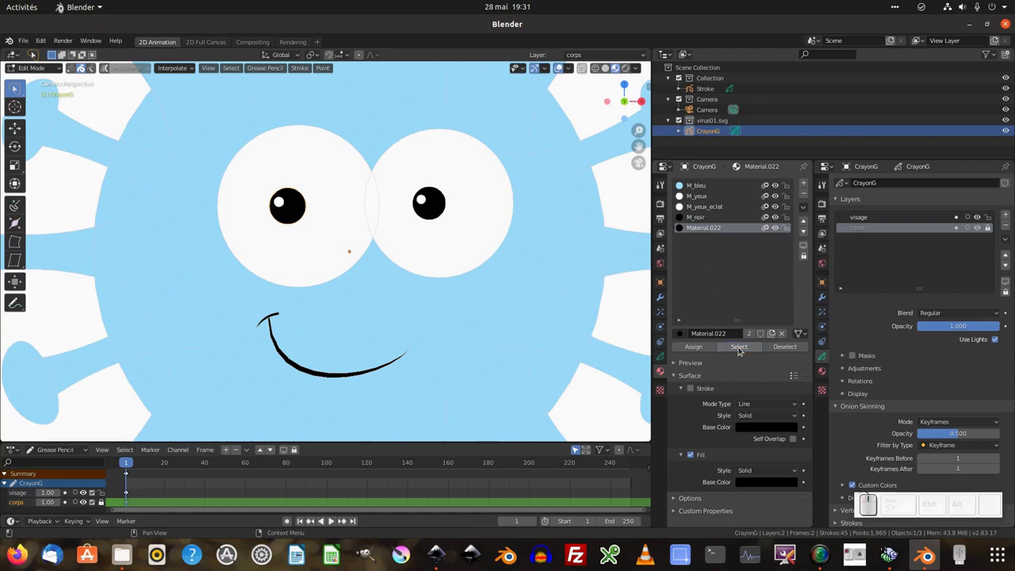
pyautogui.press('a')
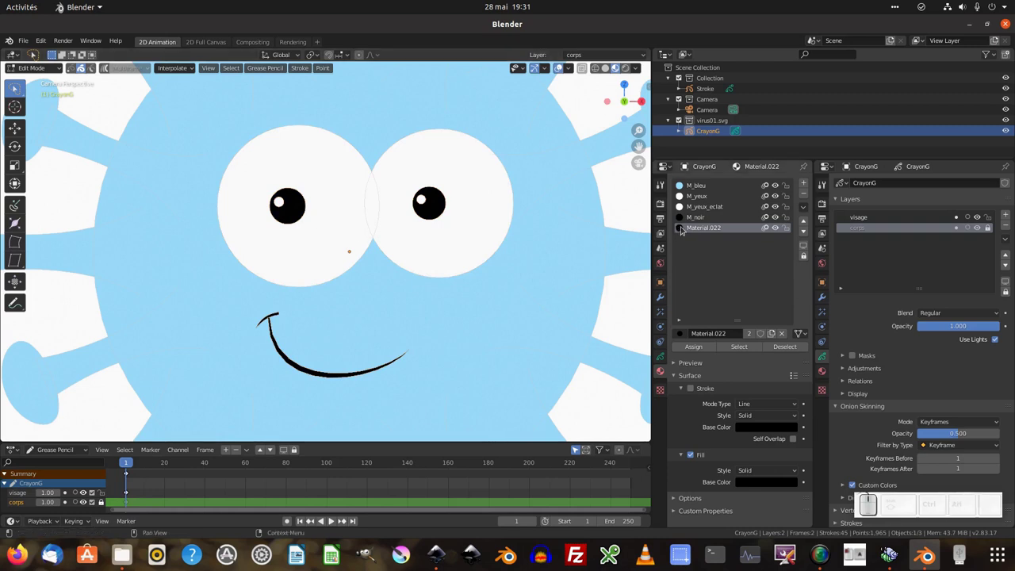
pyautogui.click(704, 231)
pyautogui.click(744, 351)
pyautogui.press('g')
pyautogui.press('Escape')
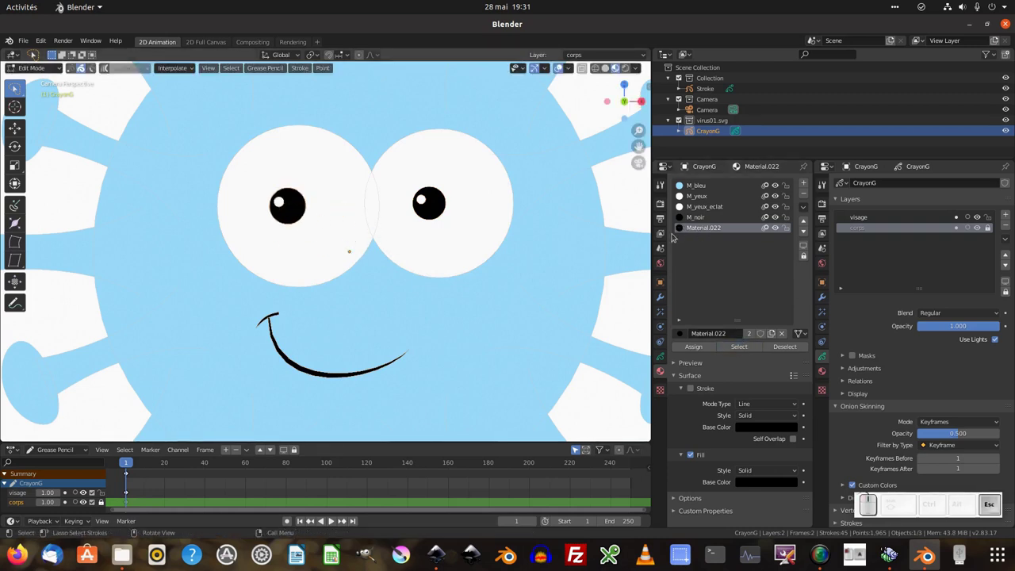
pyautogui.click(705, 222)
pyautogui.click(688, 349)
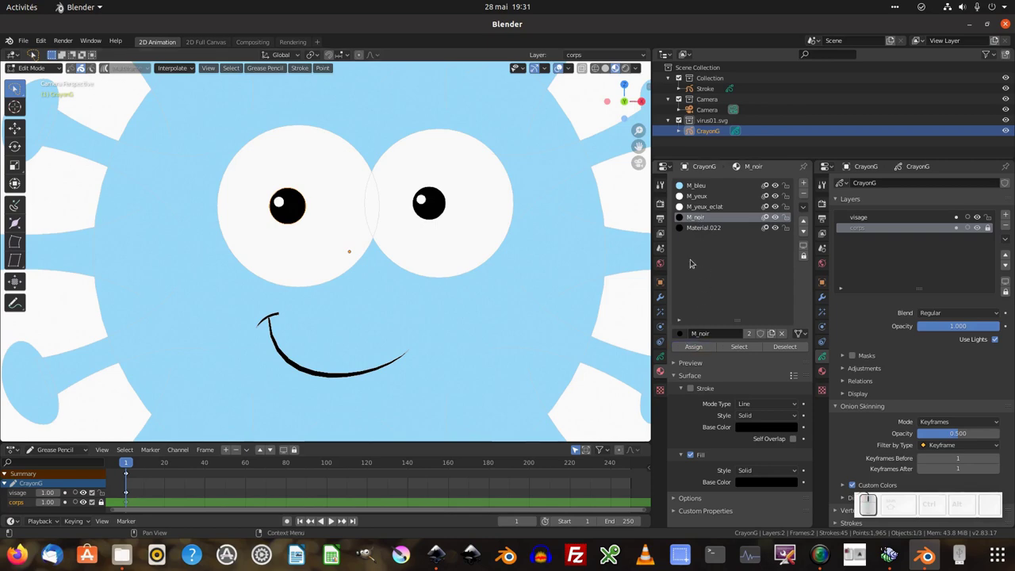
pyautogui.click(811, 209)
pyautogui.click(819, 296)
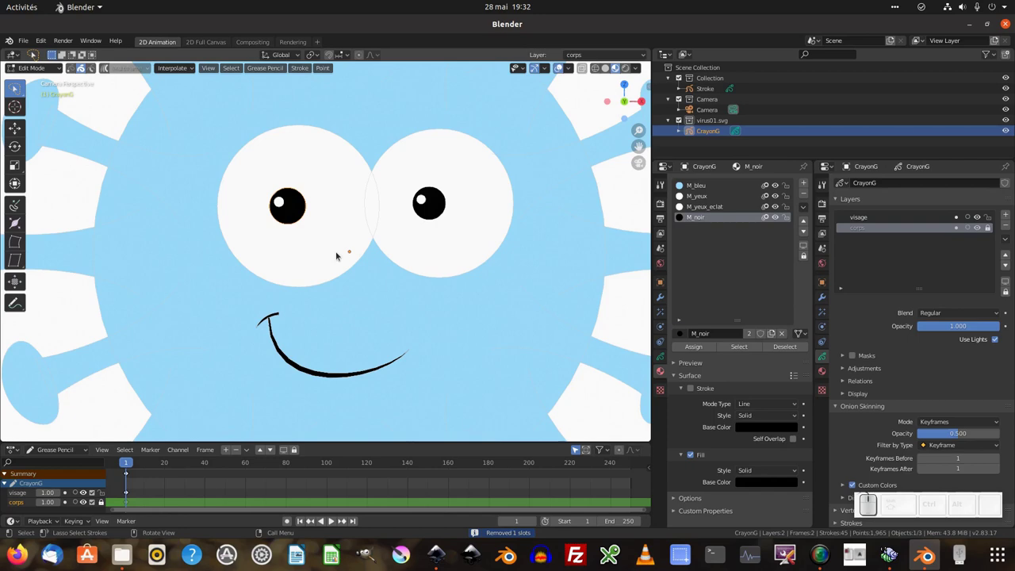
pyautogui.scroll(-3)
# Step: Save the project as virus.blend in the Desktop folder via Save As
pyautogui.click(26, 42)
pyautogui.click(40, 120)
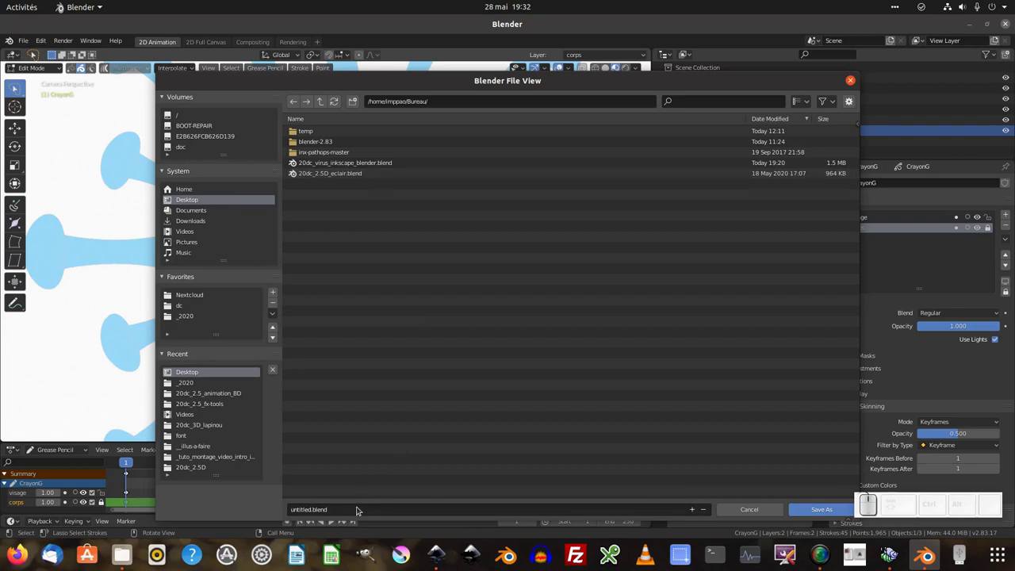
pyautogui.click(360, 510)
pyautogui.press('v')
pyautogui.press('l')
pyautogui.press('r')
pyautogui.press('u')
pyautogui.press('s')
pyautogui.press('Return')
pyautogui.press('Return')
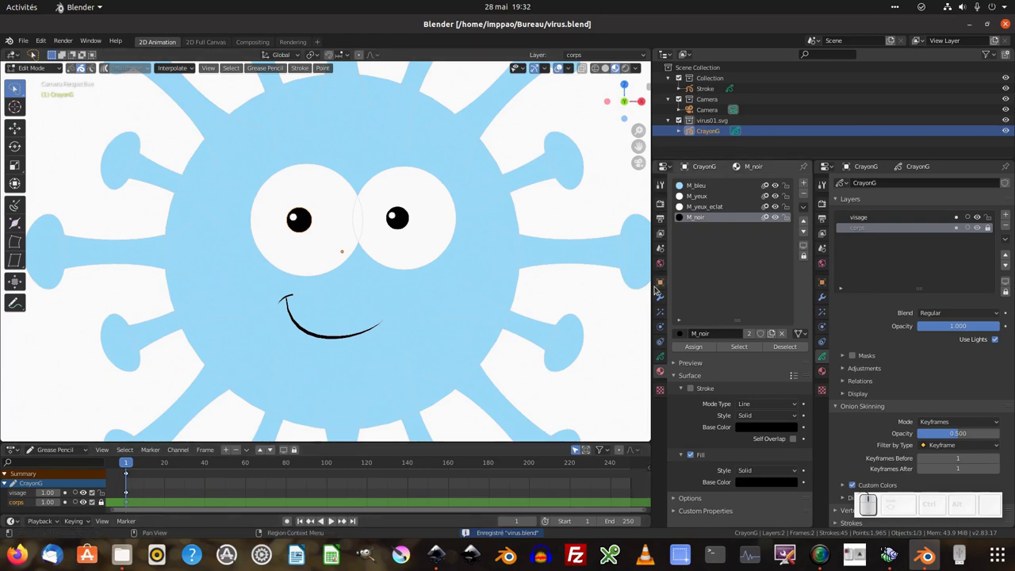
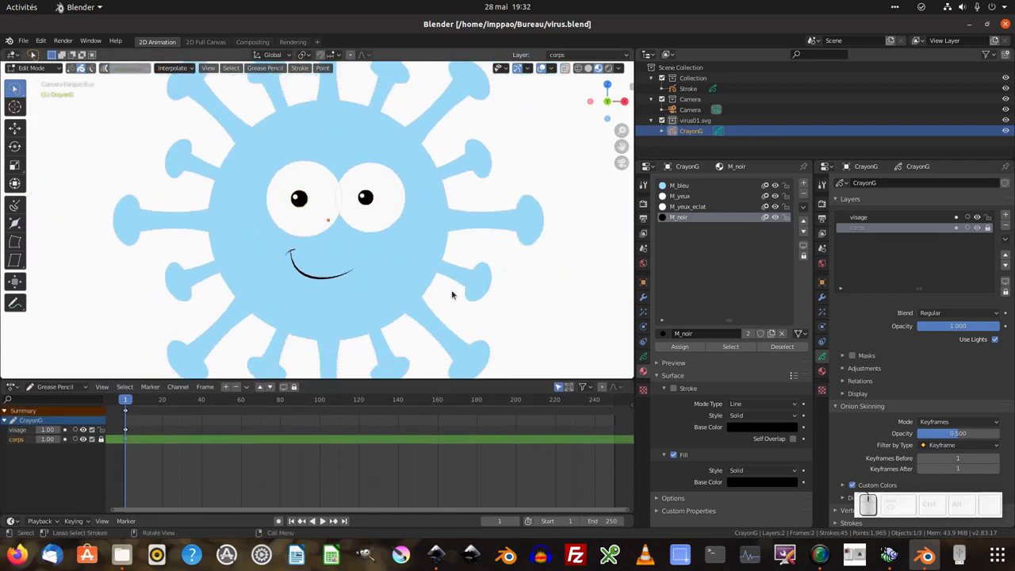
# Step: Expand CrayonG's visage and corps layers in the timeline and unlock the corps layer
pyautogui.click(25, 431)
pyautogui.click(27, 443)
pyautogui.moveTo(13, 389); pyautogui.dragTo(131, 428)
pyautogui.click(17, 388)
pyautogui.click(176, 466)
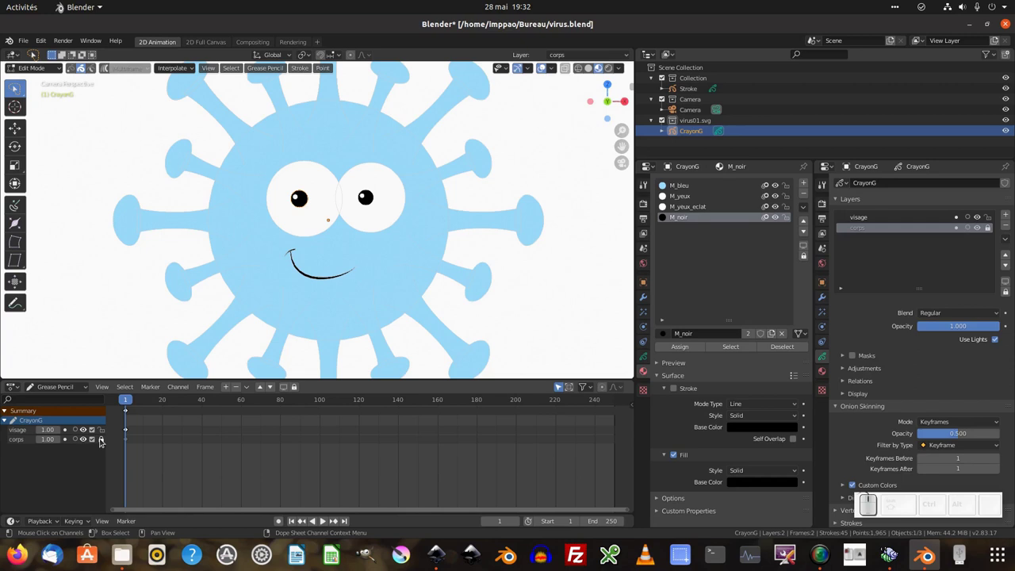
# Step: Make corps the active layer and add a Noise modifier to CrayonG
pyautogui.click(101, 442)
pyautogui.click(875, 225)
pyautogui.click(872, 233)
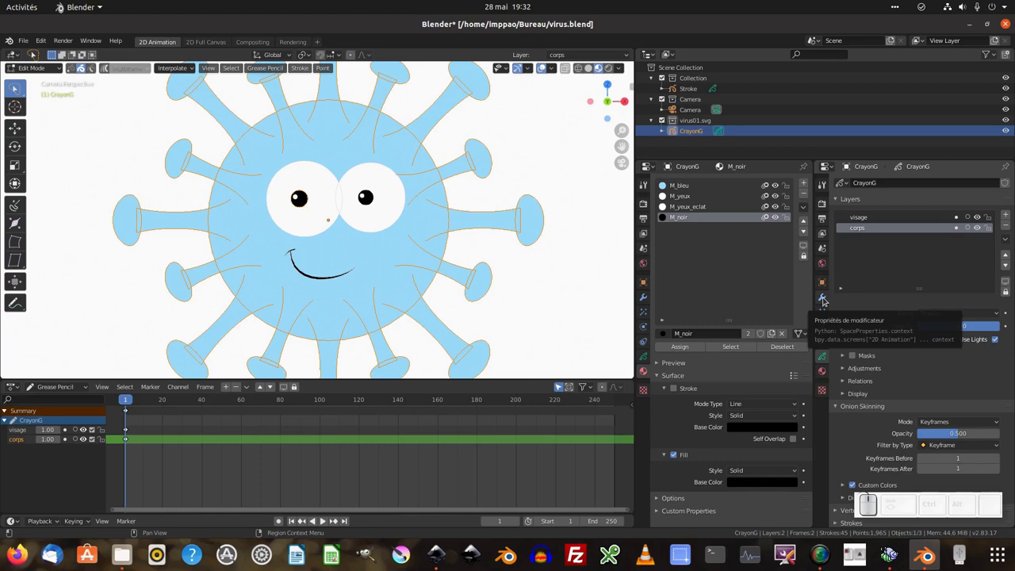
pyautogui.click(824, 301)
pyautogui.click(902, 190)
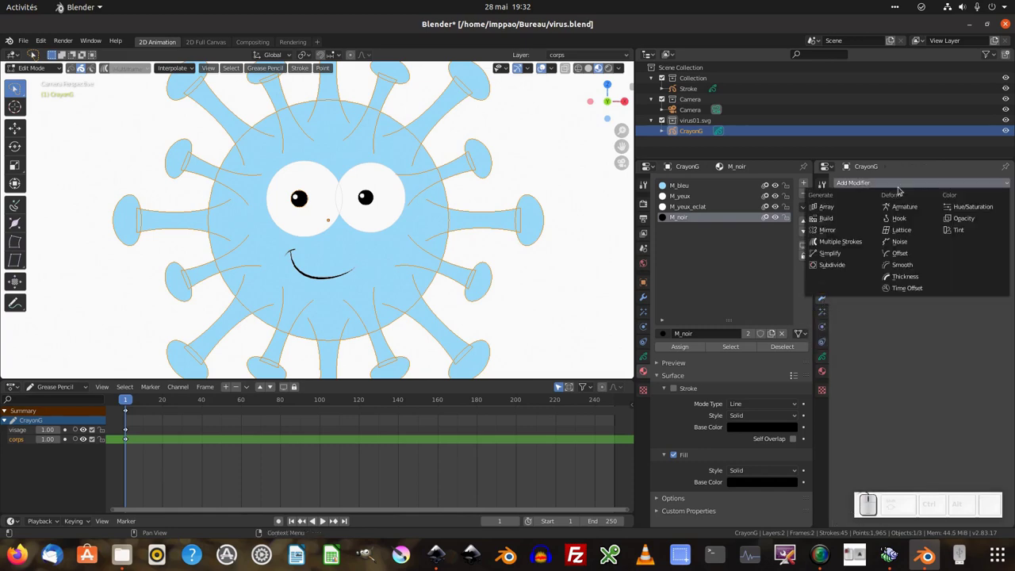
pyautogui.click(914, 243)
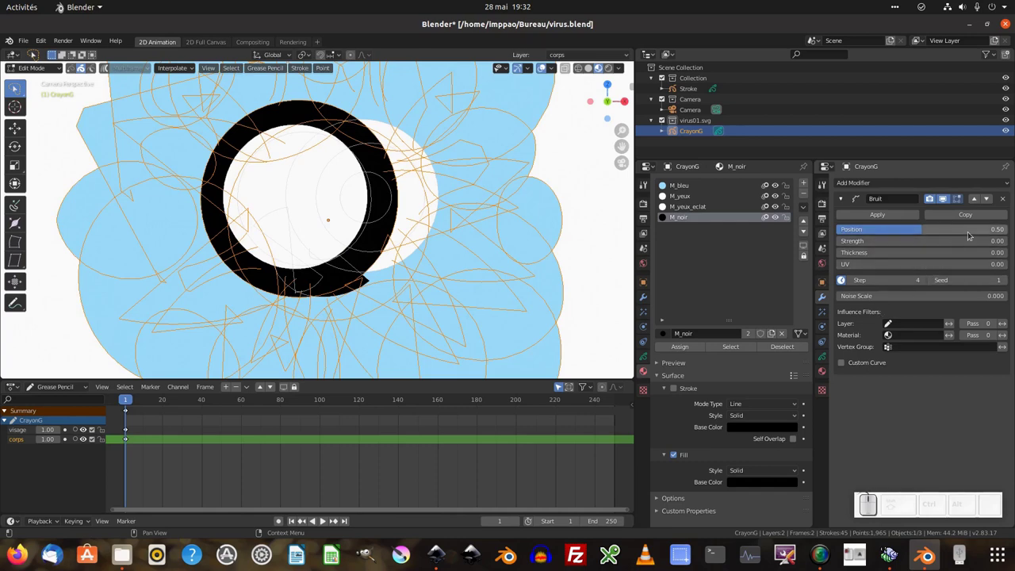
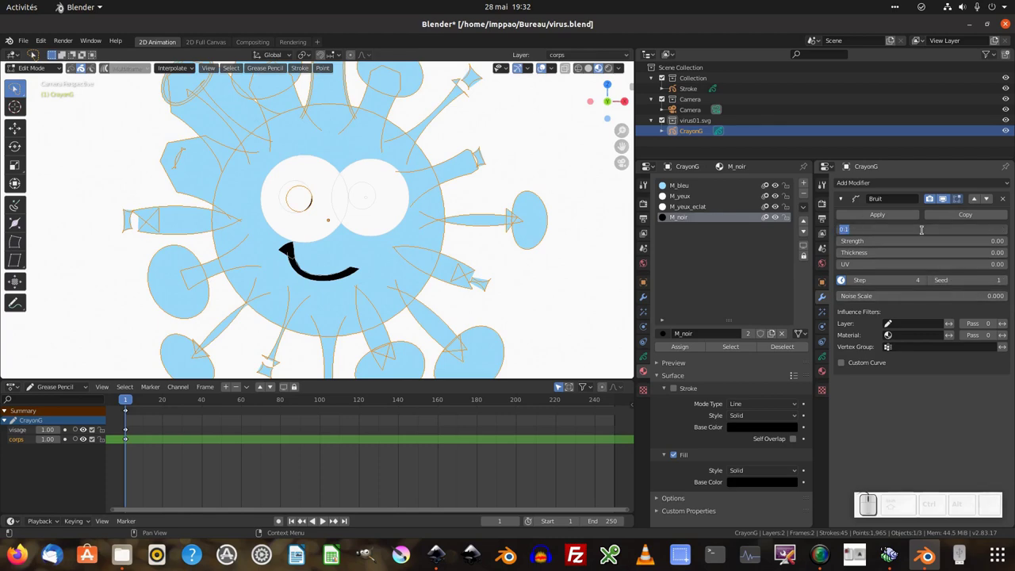
# Step: Set the noise position amount to .01 and play the animation to preview it
pyautogui.press('KP_Decimal')
pyautogui.press('KP_0')
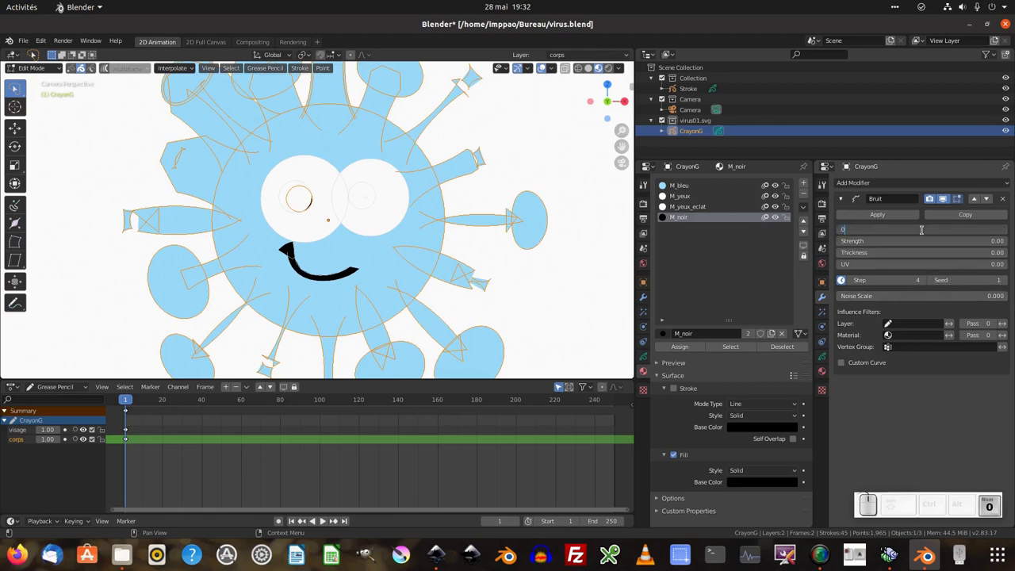
pyautogui.press('KP_1')
pyautogui.press('KP_Enter')
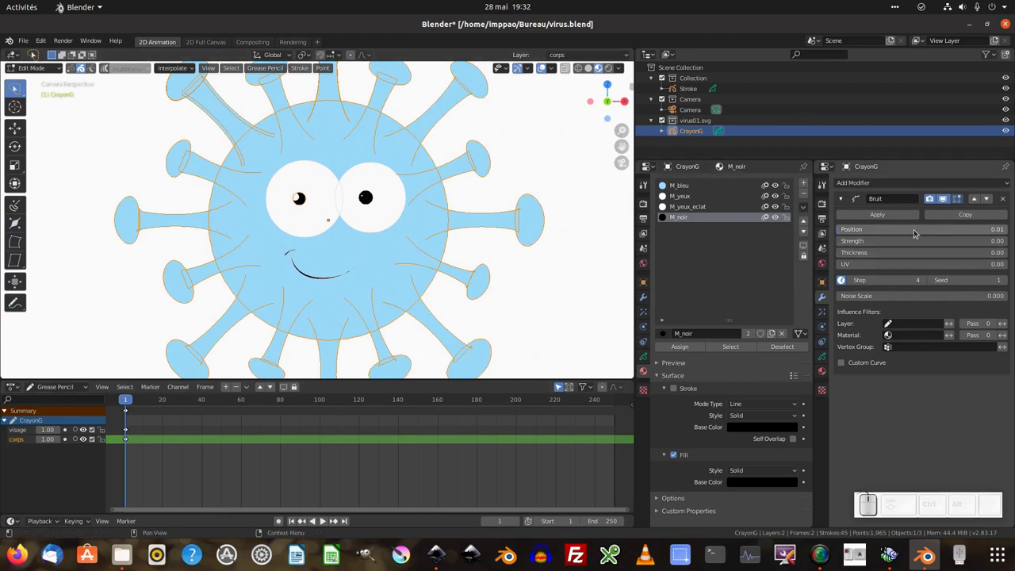
pyautogui.press('i')
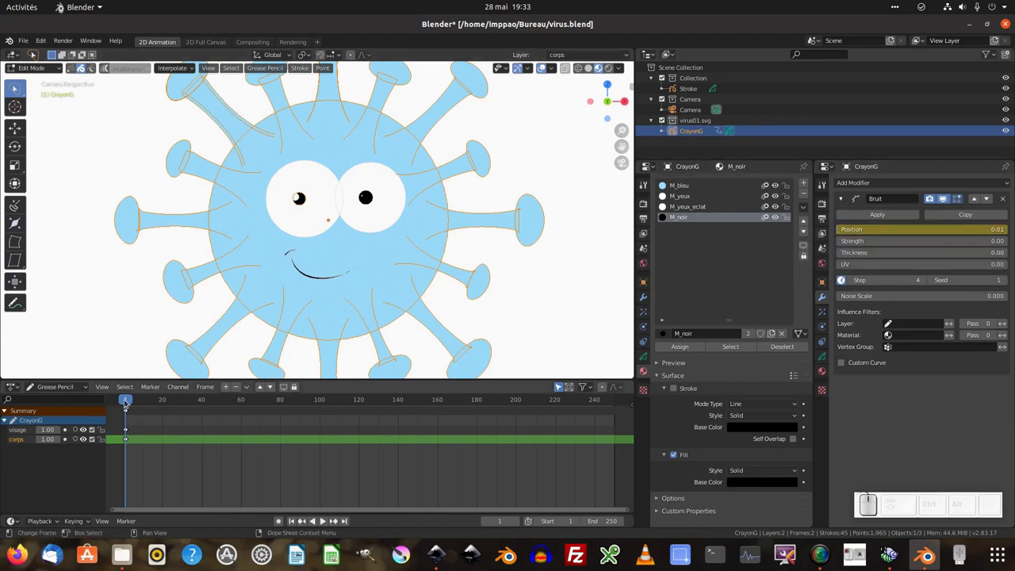
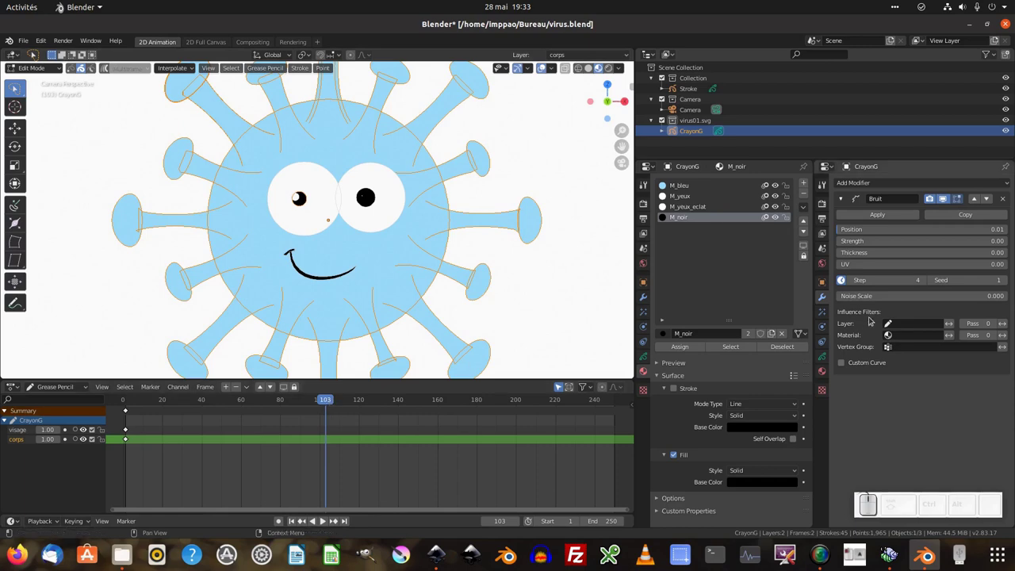
# Step: Limit the Bruit modifier's Influence layer filter to corps
pyautogui.click(893, 325)
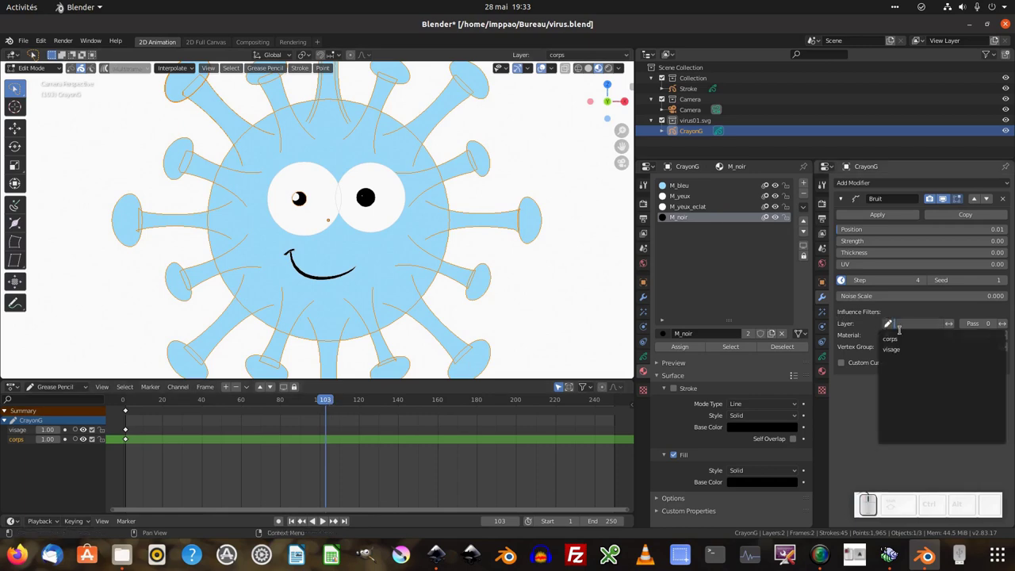
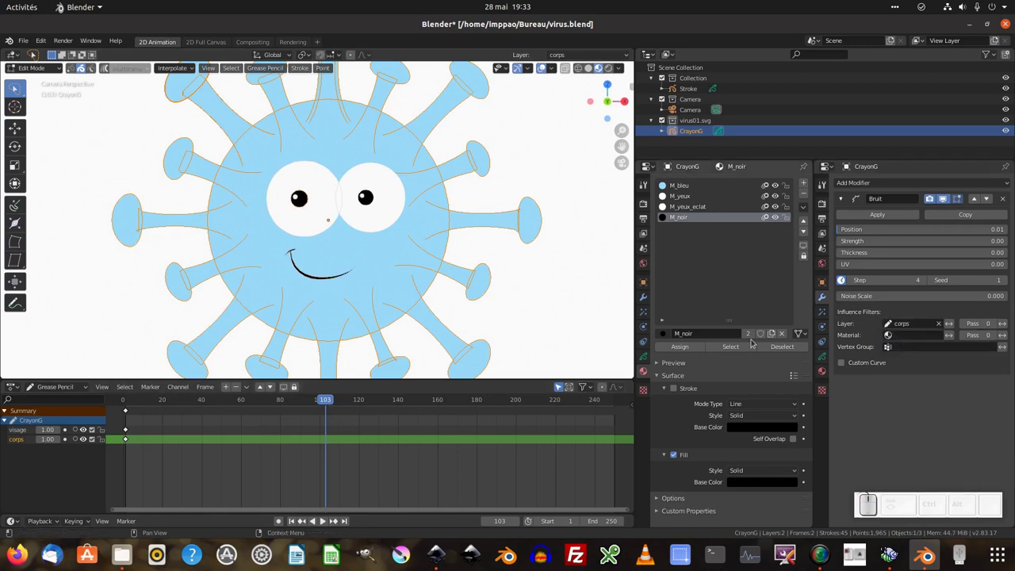
pyautogui.moveTo(323, 400); pyautogui.dragTo(843, 233)
pyautogui.click(844, 202)
# Step: Collapse the noise modifier and insert a keyframe on the active layer at frame 10
pyautogui.scroll(3)
pyautogui.click(292, 179)
pyautogui.click(280, 178)
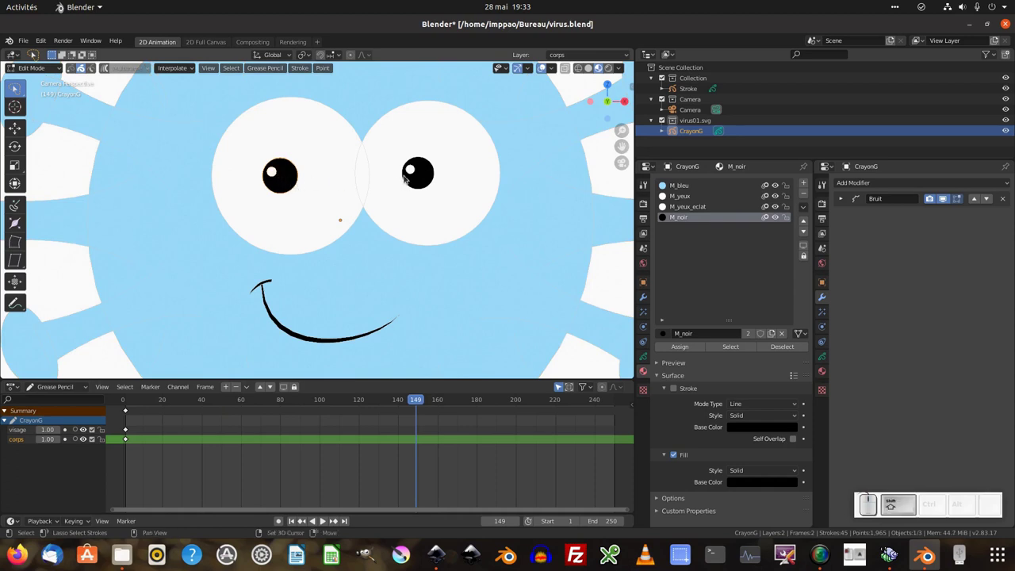
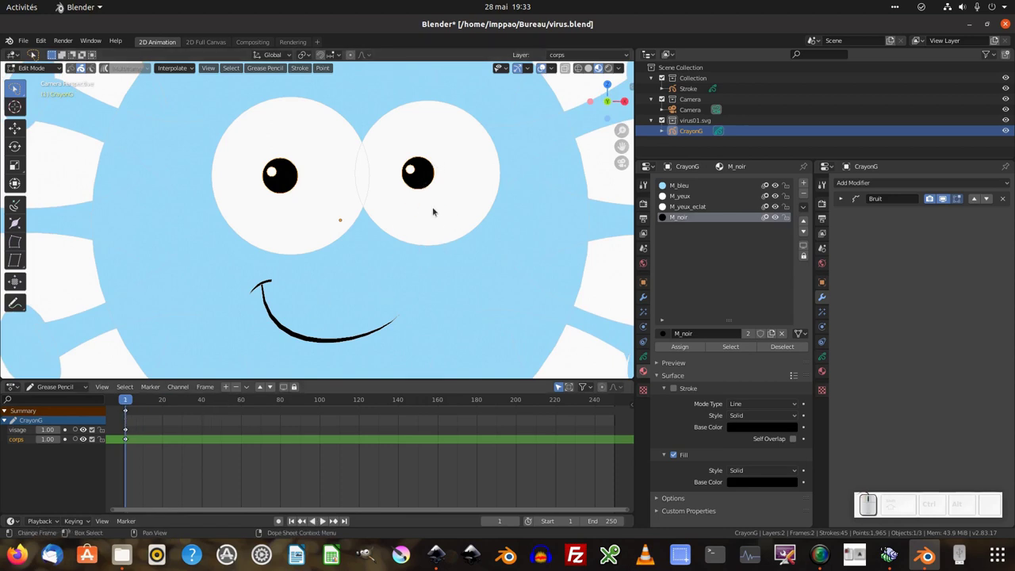
pyautogui.press('i')
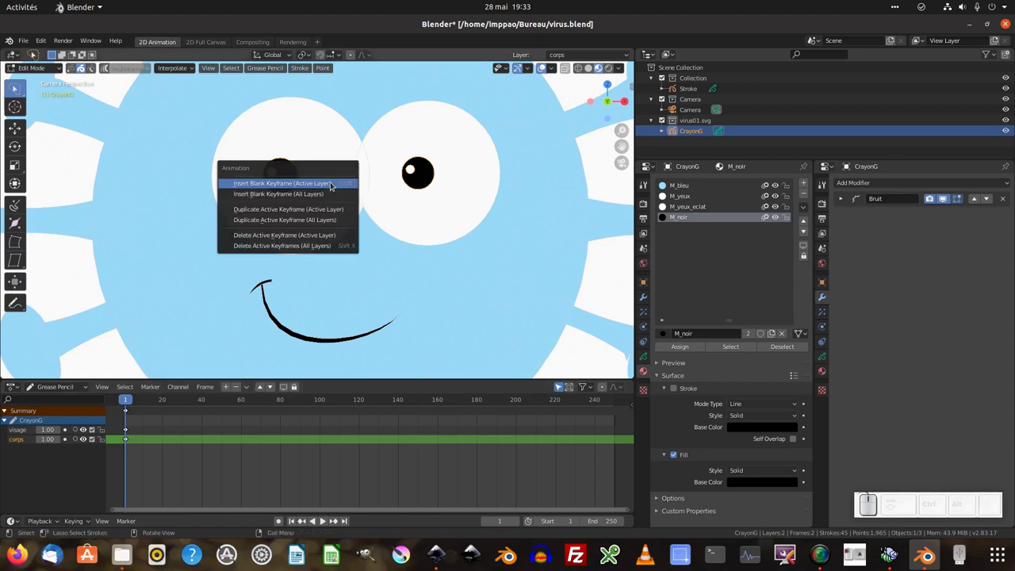
pyautogui.click(328, 196)
pyautogui.press('ctrl+z')
pyautogui.scroll(3)
pyautogui.moveTo(128, 440); pyautogui.dragTo(257, 447)
pyautogui.scroll(3)
pyautogui.scroll(-3)
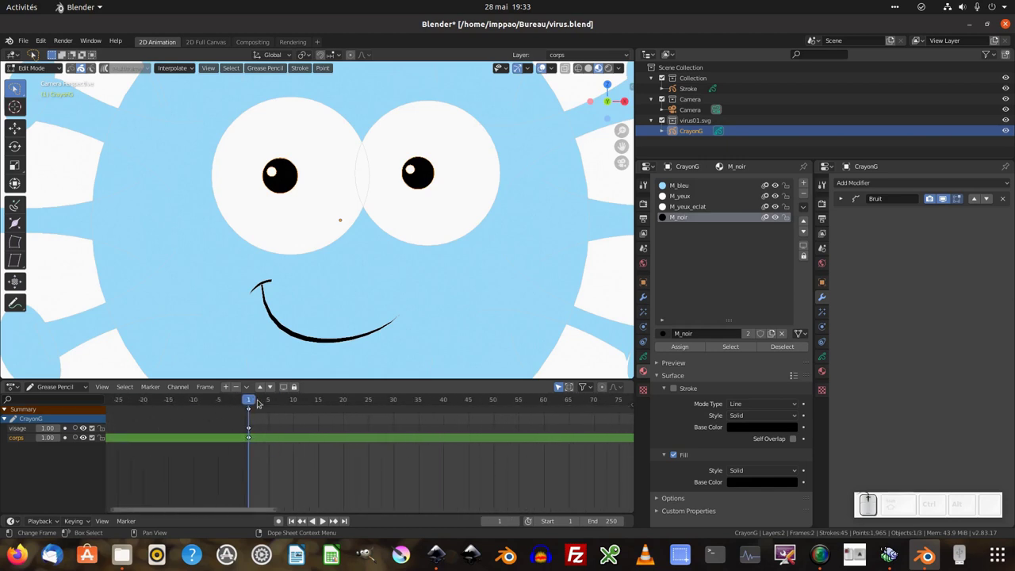
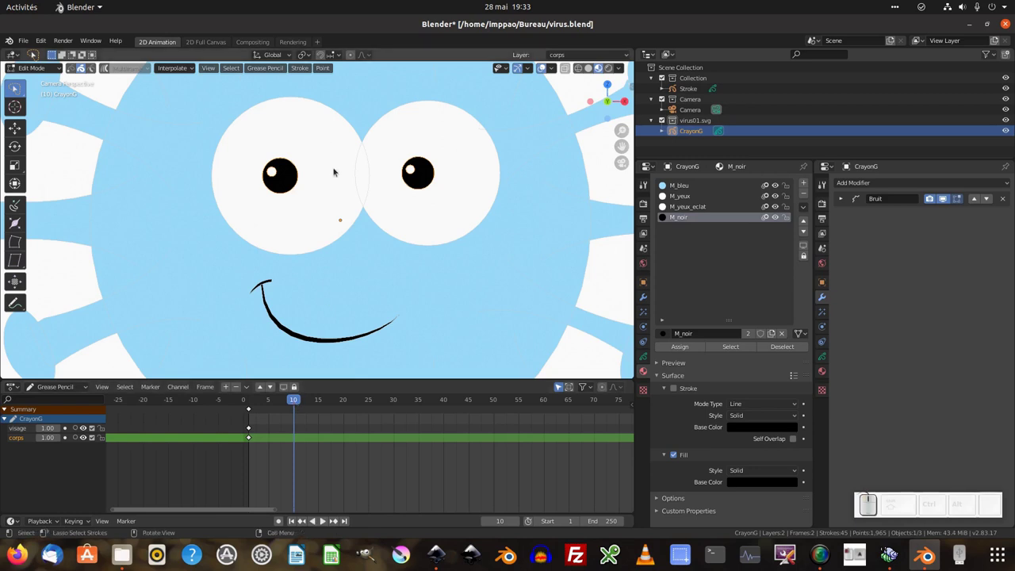
# Step: Scale the eye strokes flat along Z, step to the next frame and make visage active
pyautogui.press('s')
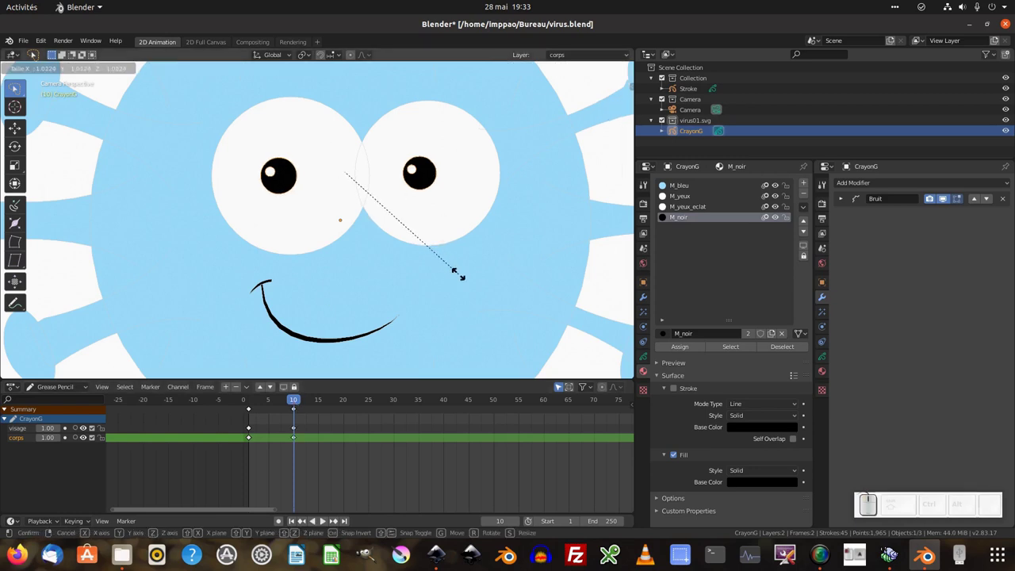
pyautogui.press('z')
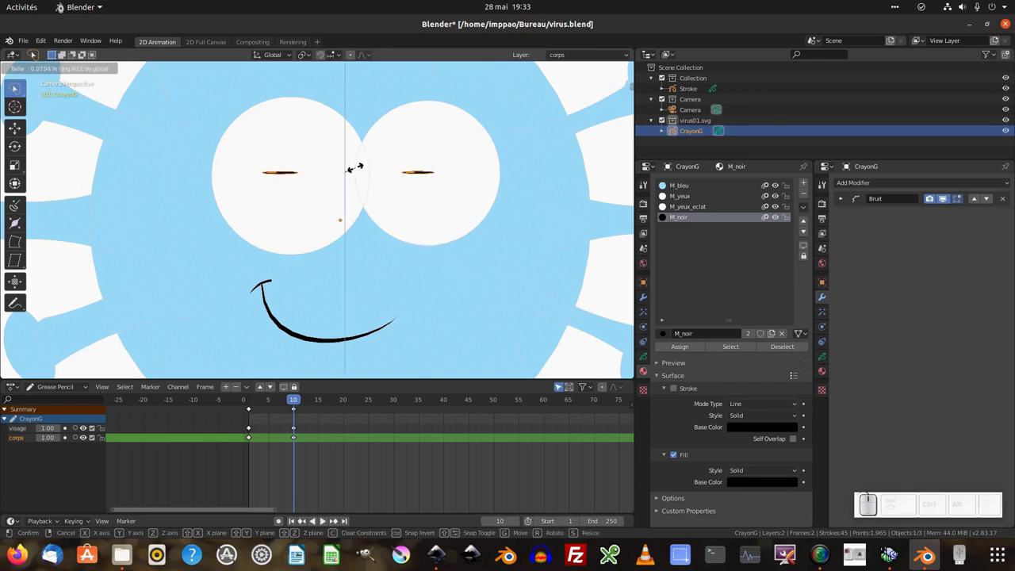
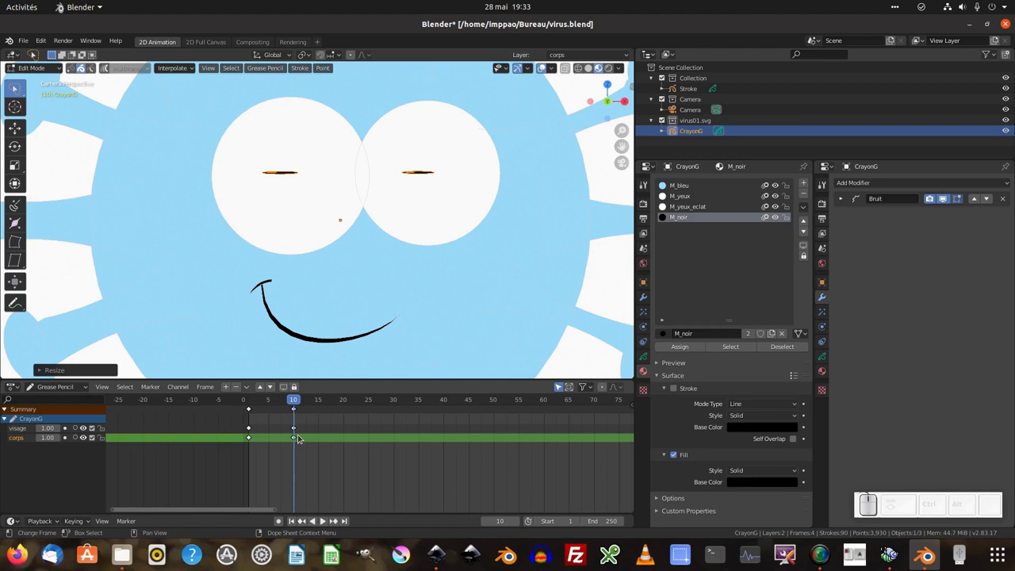
pyautogui.scroll(-3)
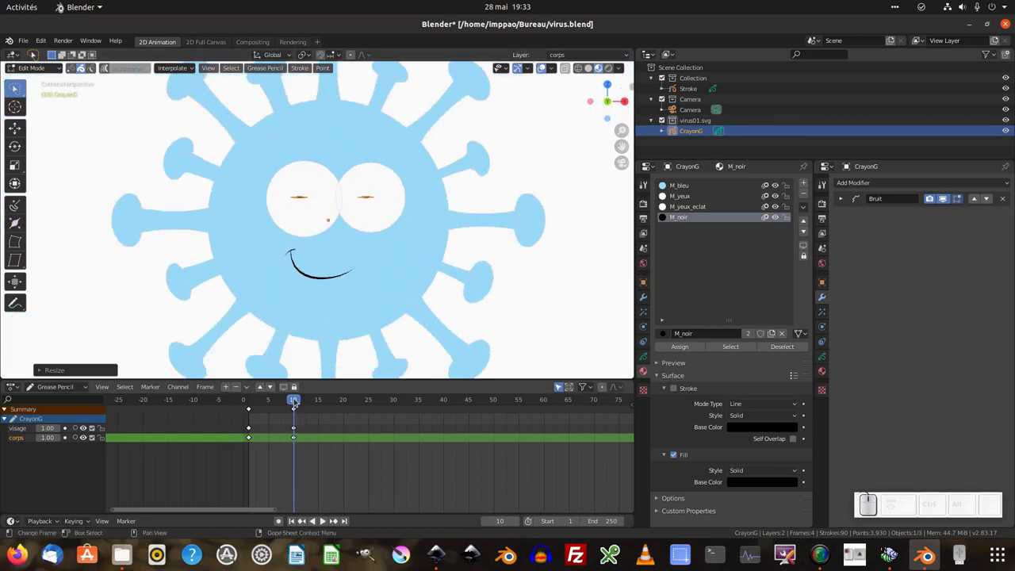
pyautogui.click(298, 400)
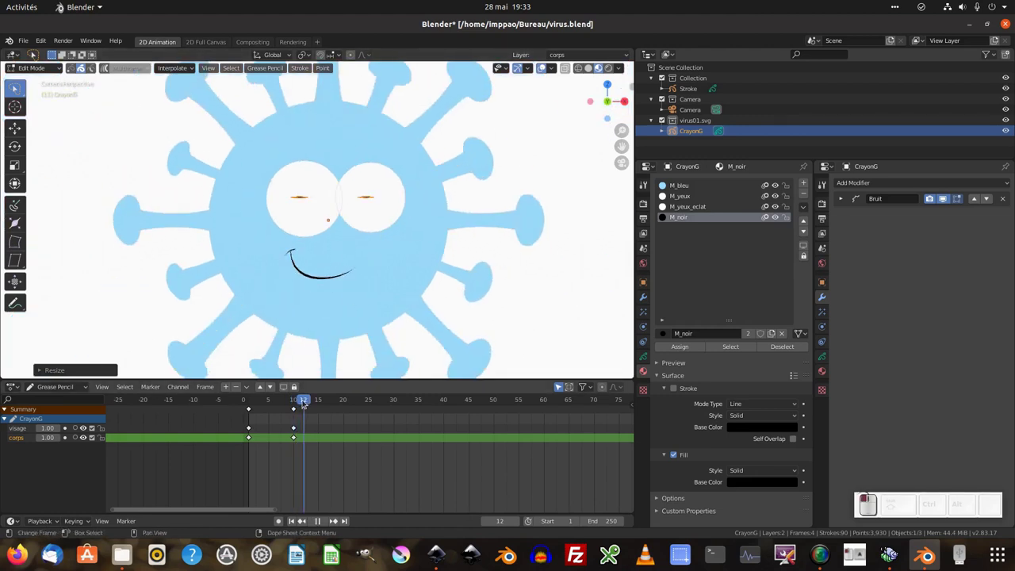
pyautogui.scroll(3)
pyautogui.moveTo(208, 453); pyautogui.dragTo(208, 447)
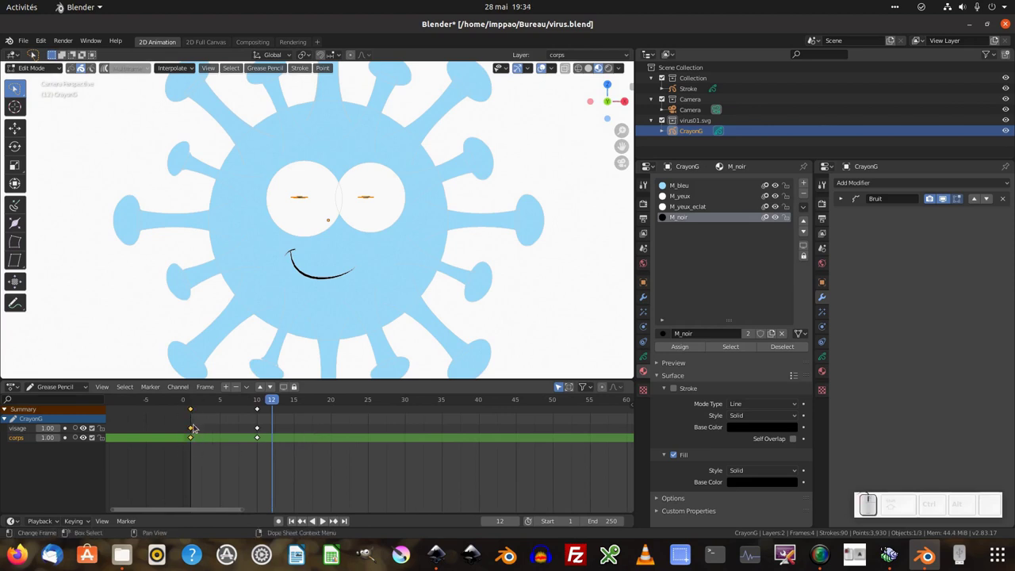
pyautogui.click(200, 444)
pyautogui.click(195, 432)
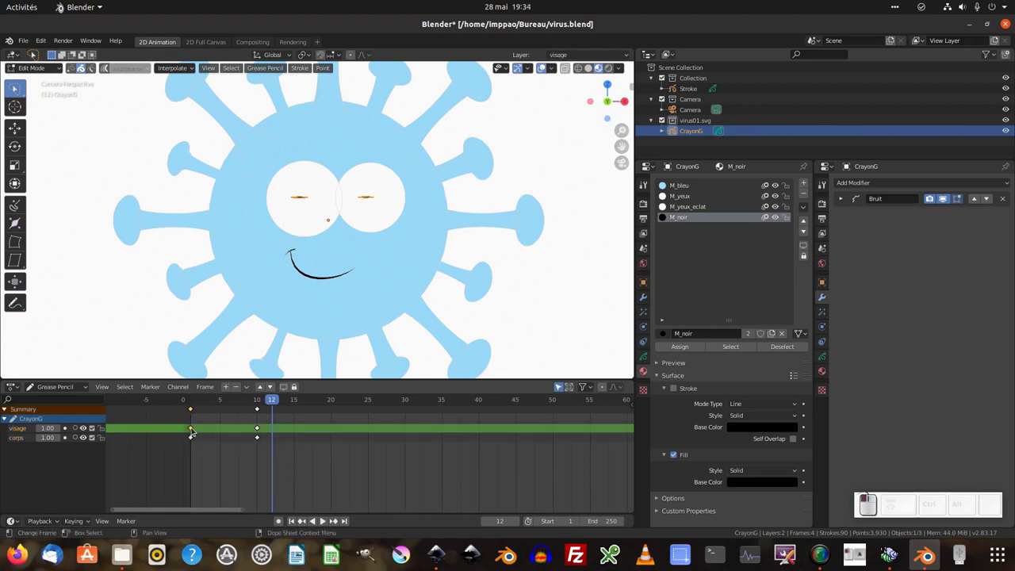
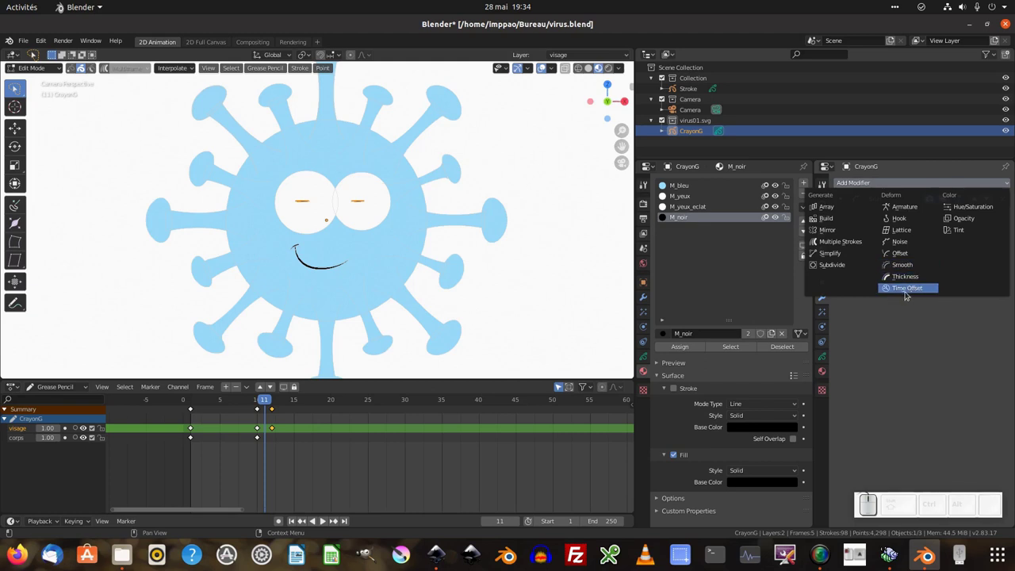
# Step: Add a Time Offset modifier with a custom range ending at frame 15 and play the blink loop
pyautogui.click(910, 292)
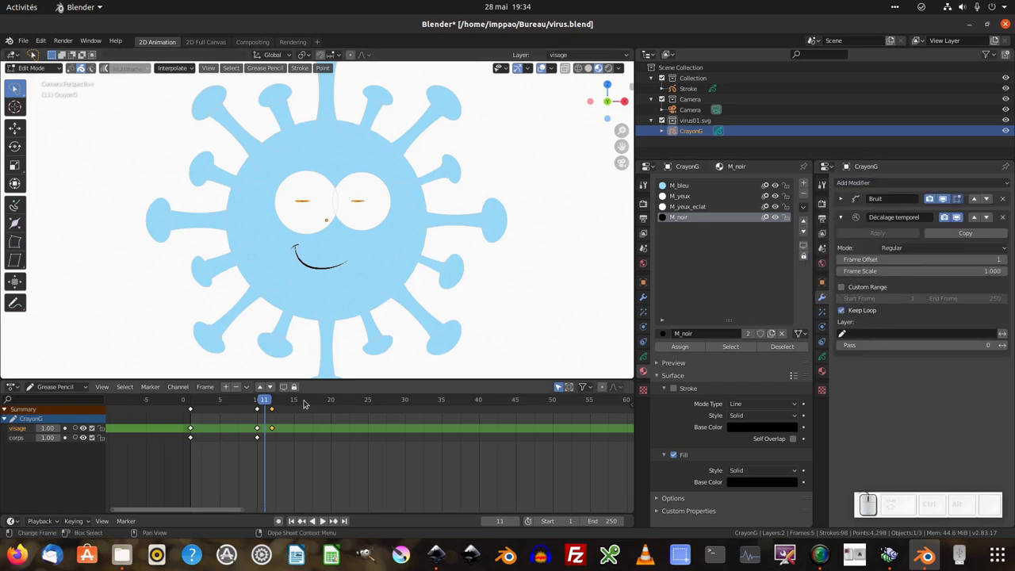
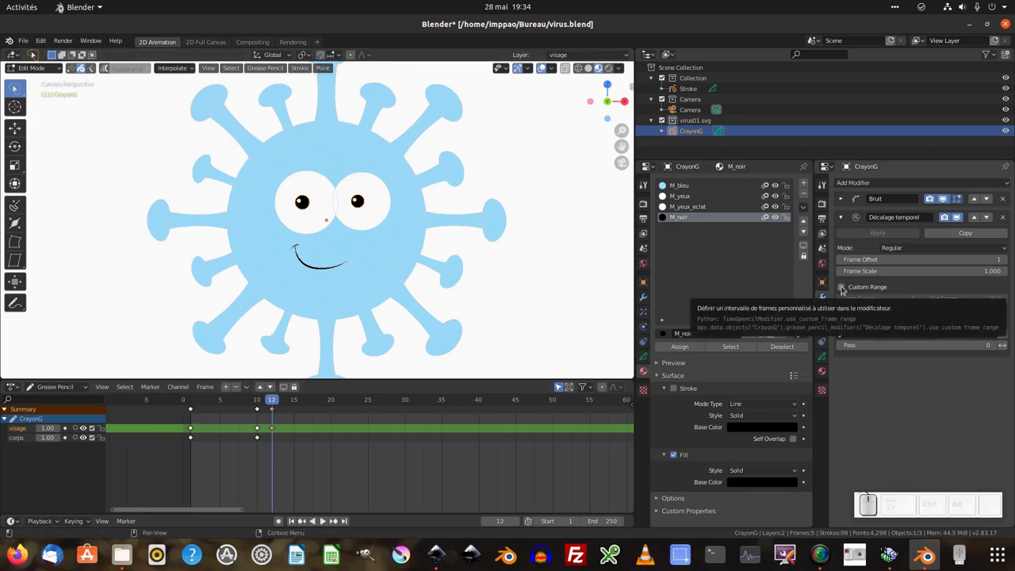
pyautogui.click(846, 289)
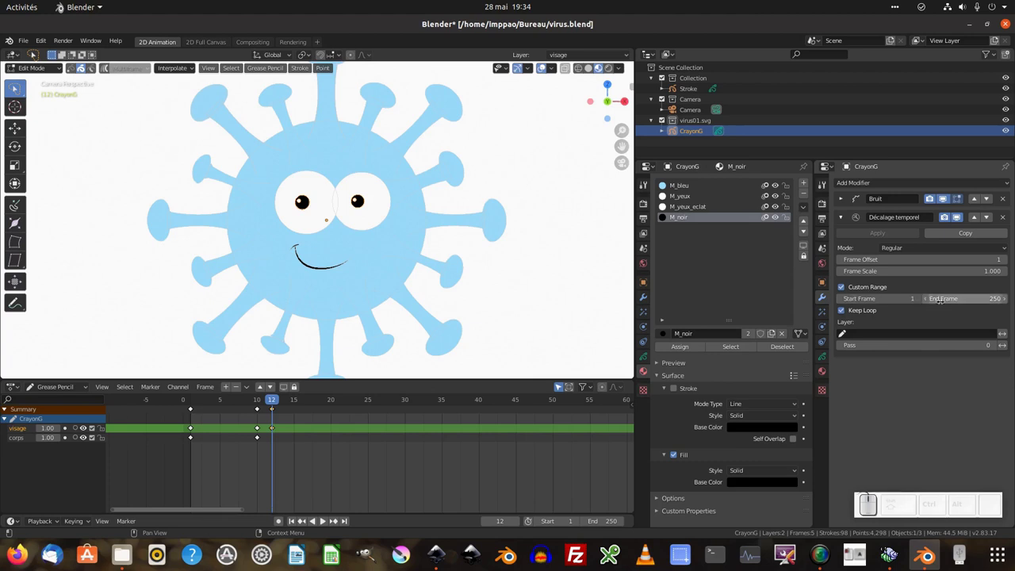
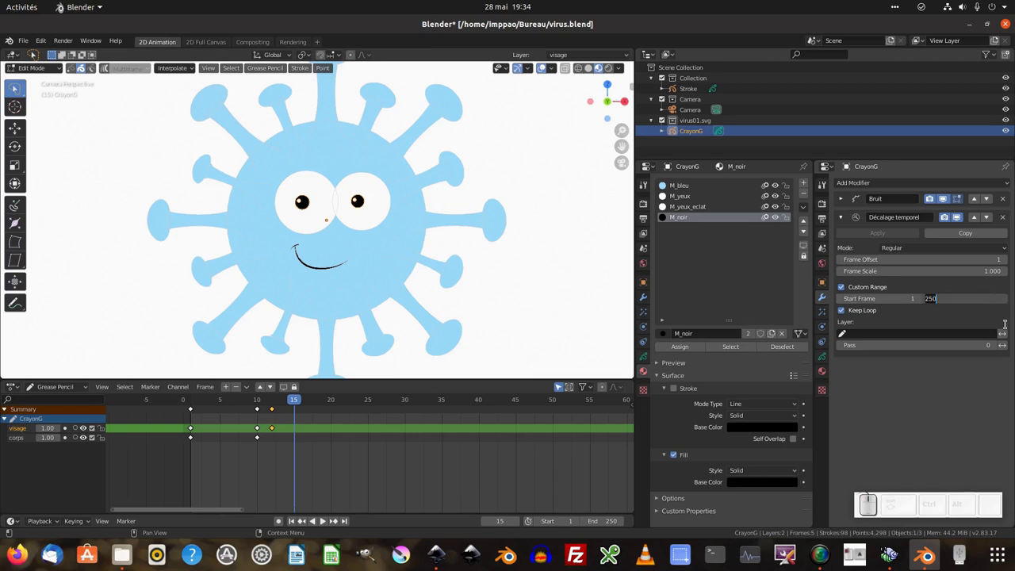
pyautogui.press('KP_1')
pyautogui.press('KP_5')
pyautogui.press('KP_Enter')
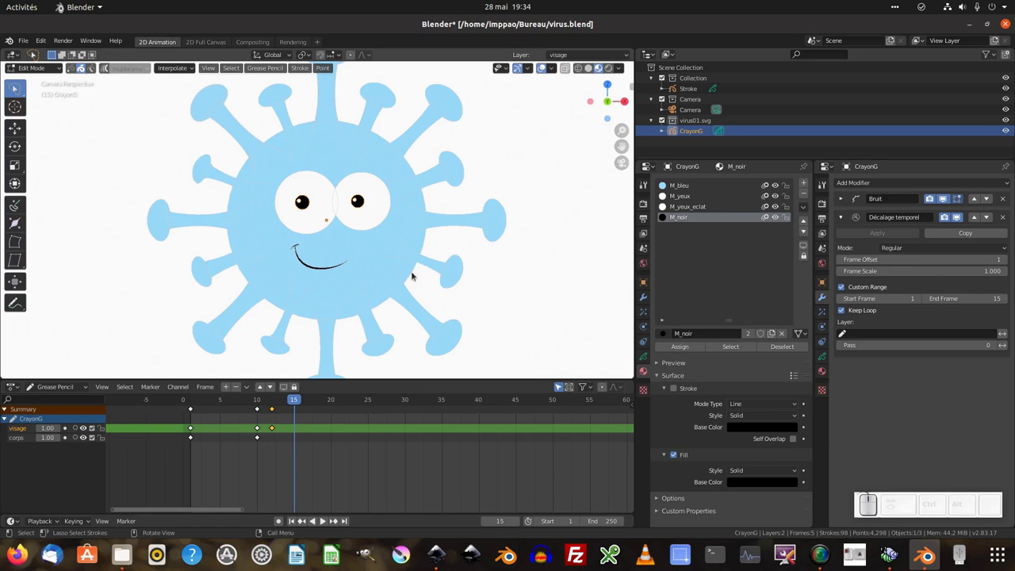
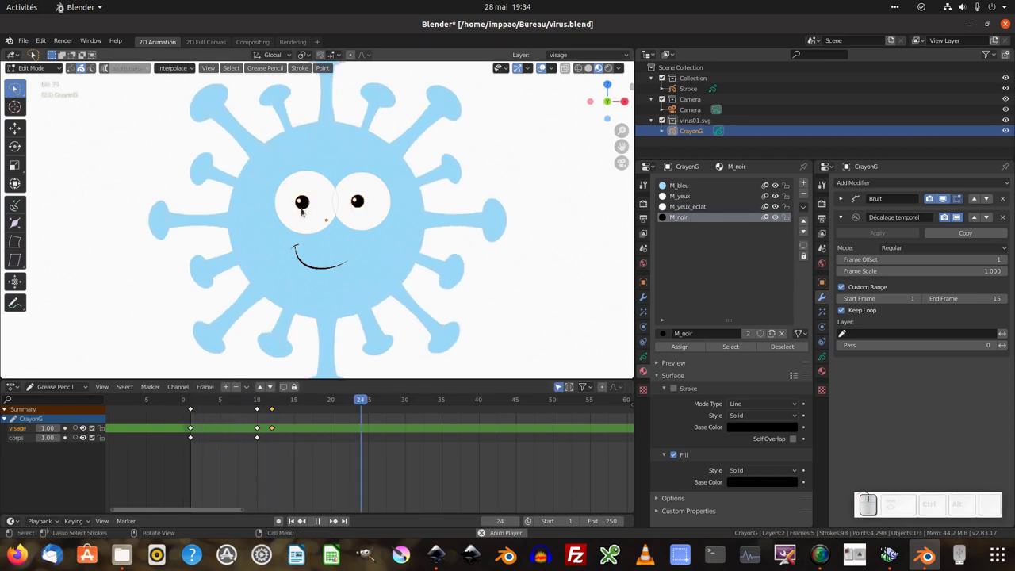
pyautogui.press('space')
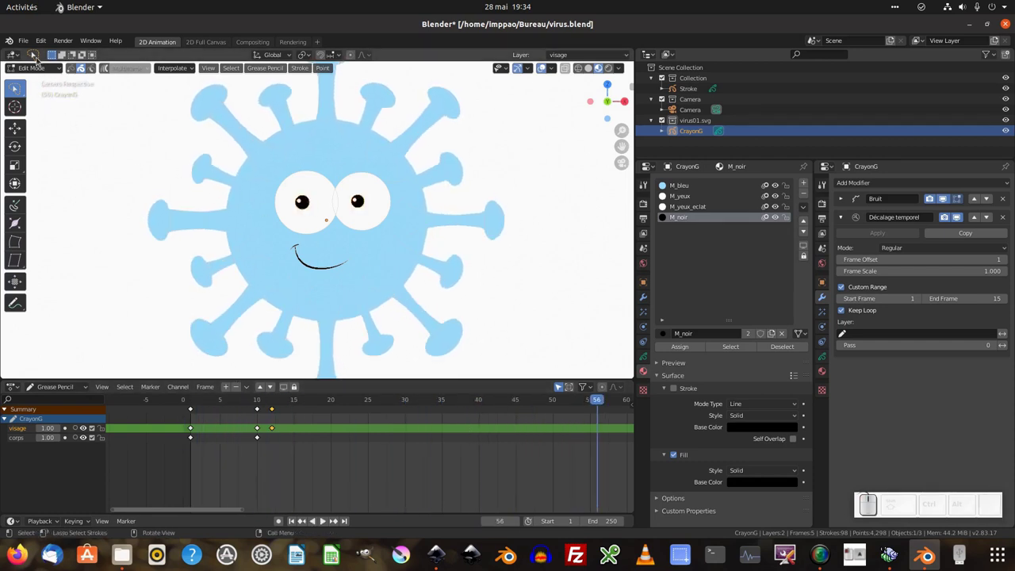
# Step: Switch back to Object Mode and play the looping blink animation on the character
pyautogui.click(42, 68)
pyautogui.click(40, 82)
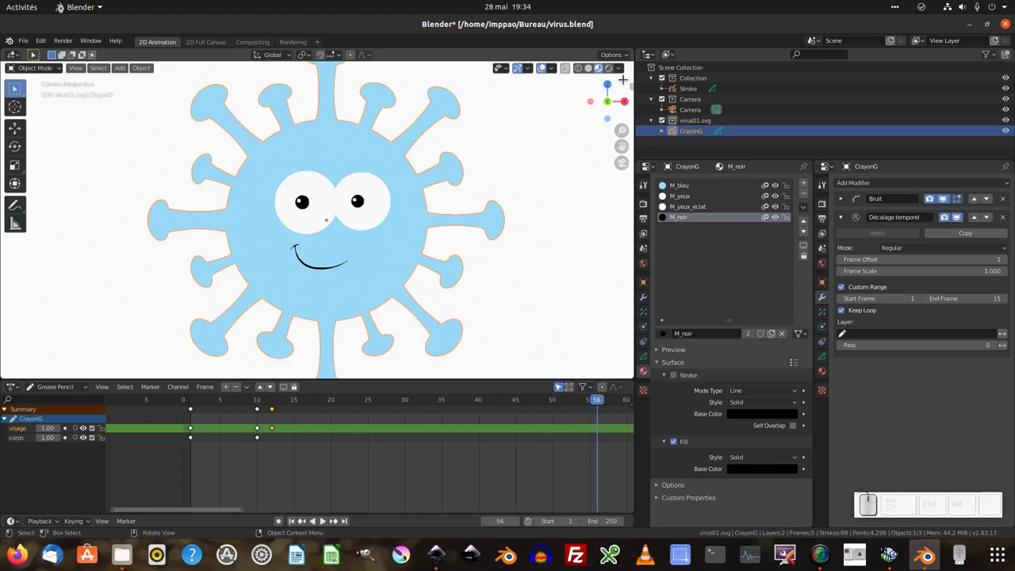
pyautogui.click(418, 406)
pyautogui.press('space')
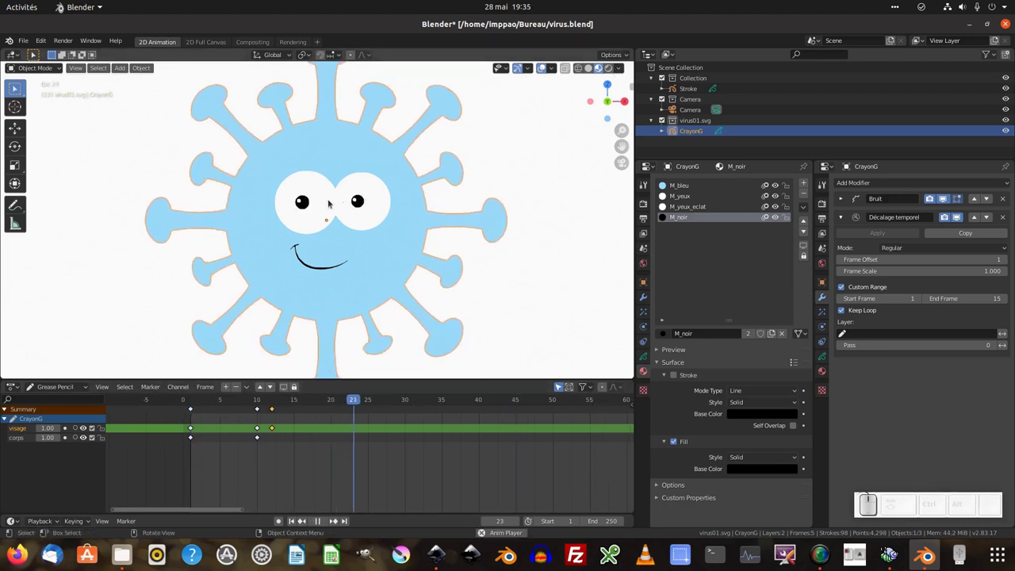
pyautogui.scroll(-3)
pyautogui.scroll(3)
pyautogui.scroll(-3)
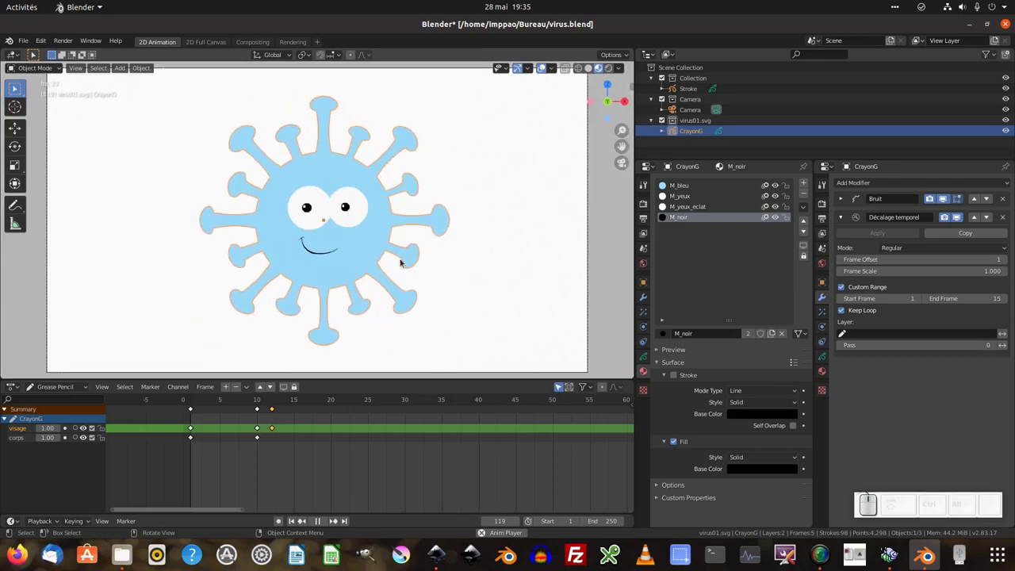